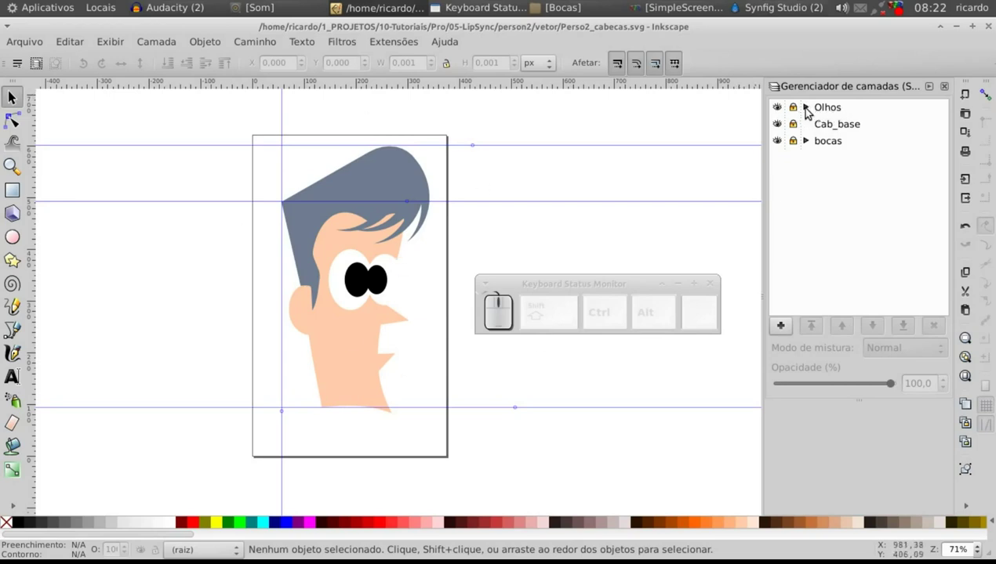
- Expand the Olhos layer and toggle its eye sublayers' visibility to check each one
{"action": "left_click", "coordinate": [809, 112]}
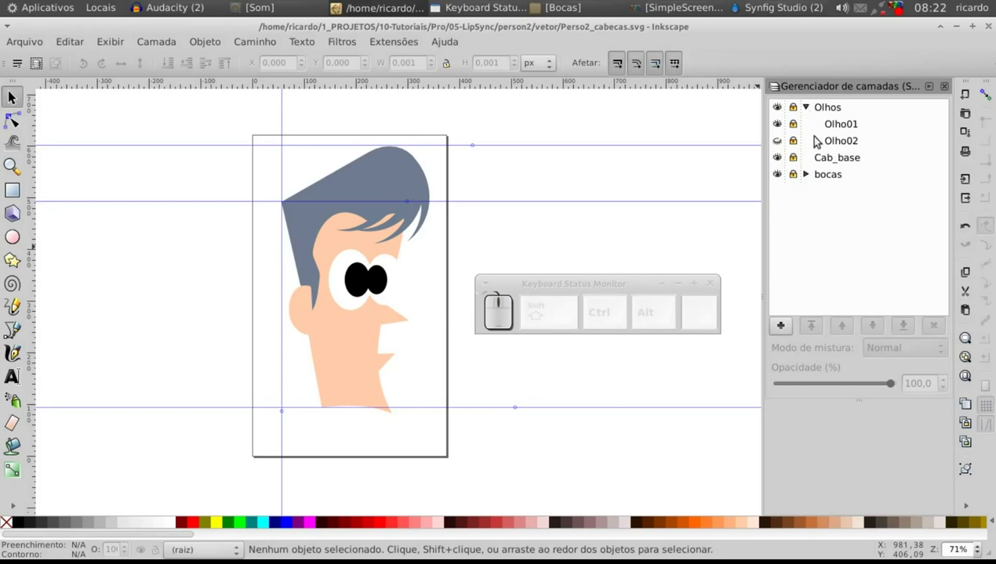
{"action": "left_click", "coordinate": [780, 129]}
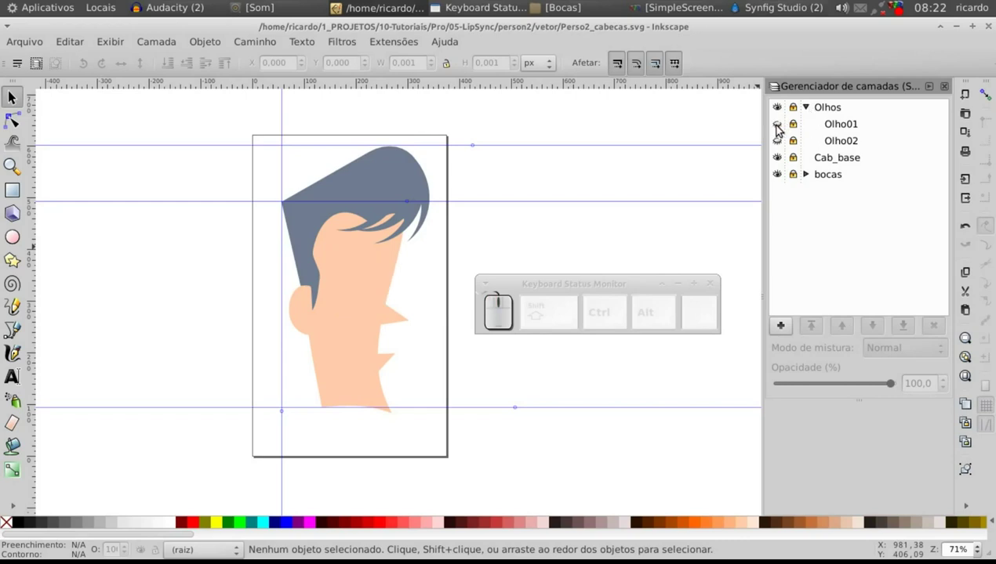
{"action": "left_click", "coordinate": [783, 140]}
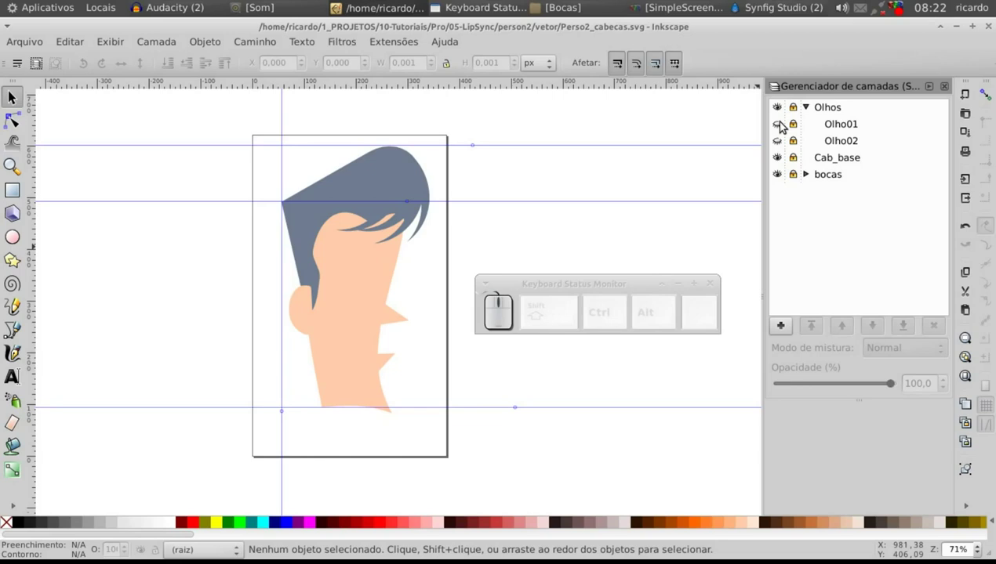
{"action": "left_click", "coordinate": [783, 126]}
{"action": "left_click", "coordinate": [810, 104]}
{"action": "left_click_drag", "start_coordinate": [781, 124], "coordinate": [780, 124]}
{"action": "left_click", "coordinate": [781, 125]}
- Collapse Olhos and expand the bocas layer to list the boca00–boca04 mouths
{"action": "left_click", "coordinate": [809, 145]}
{"action": "left_click_drag", "start_coordinate": [780, 161], "coordinate": [780, 192]}
{"action": "left_click", "coordinate": [781, 192]}
{"action": "left_click", "coordinate": [780, 206]}
{"action": "left_click_drag", "start_coordinate": [780, 228], "coordinate": [781, 165]}
{"action": "left_click", "coordinate": [782, 160]}
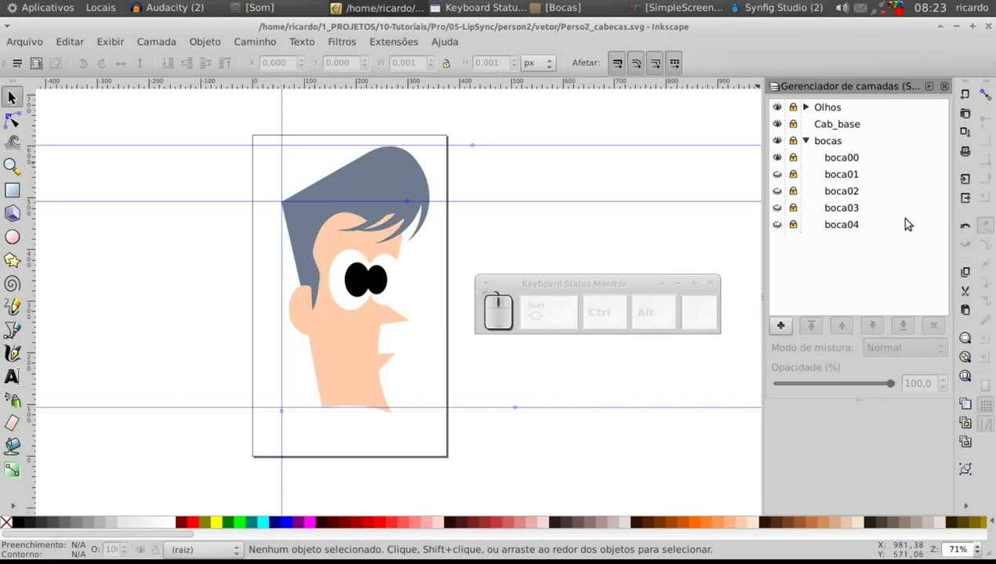
- Preview the boca00, boca02 and boca03 mouth shapes one at a time on the face
{"action": "left_click", "coordinate": [782, 158]}
{"action": "left_click", "coordinate": [781, 191]}
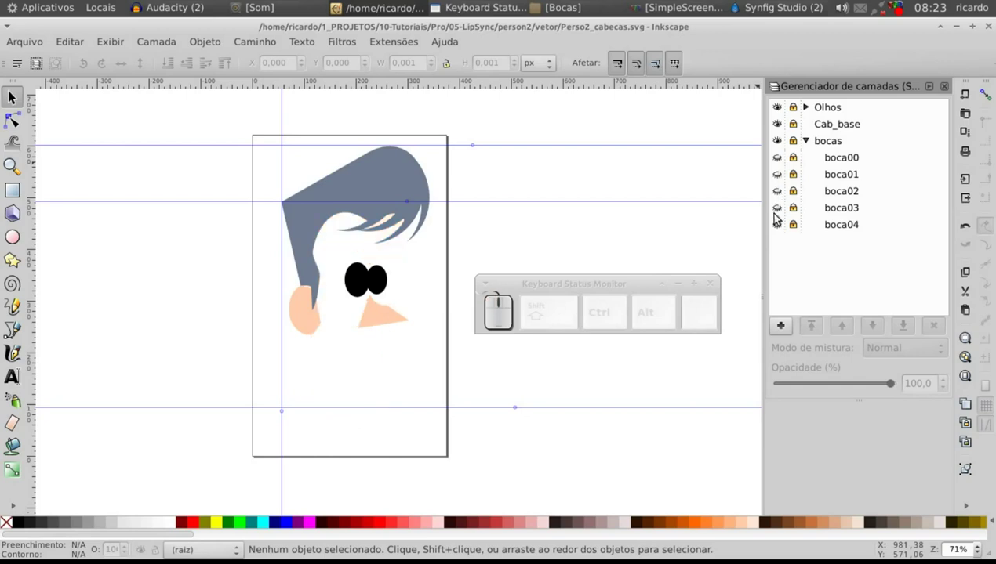
{"action": "left_click", "coordinate": [779, 209]}
{"action": "left_click_drag", "start_coordinate": [781, 228], "coordinate": [779, 183]}
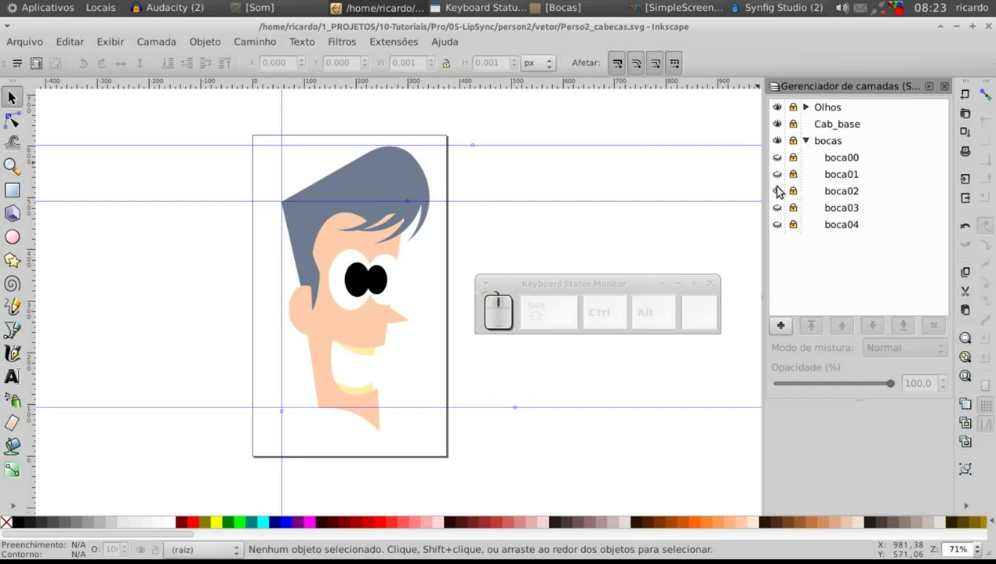
{"action": "left_click", "coordinate": [780, 190]}
{"action": "left_click_drag", "start_coordinate": [781, 174], "coordinate": [851, 181]}
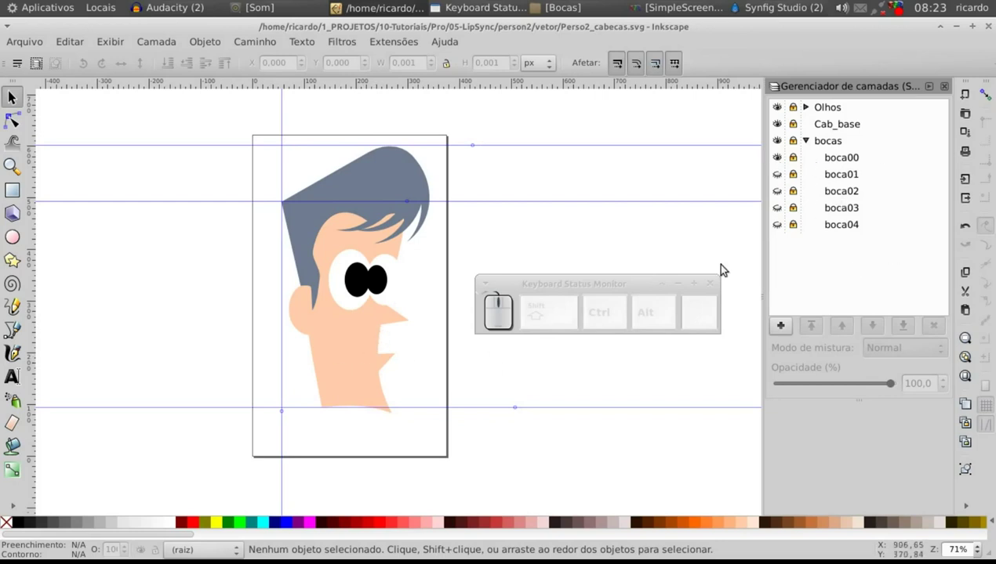
{"action": "left_click", "coordinate": [781, 178]}
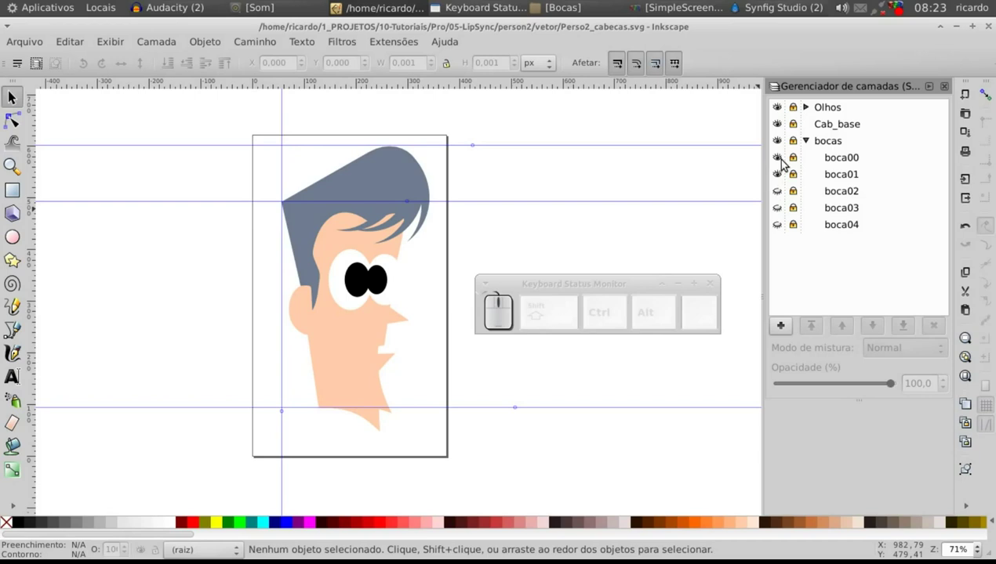
- Toggle boca01–boca03 visibility in turn, ending with only boca00 showing
{"action": "left_click", "coordinate": [785, 162]}
{"action": "left_click", "coordinate": [778, 178]}
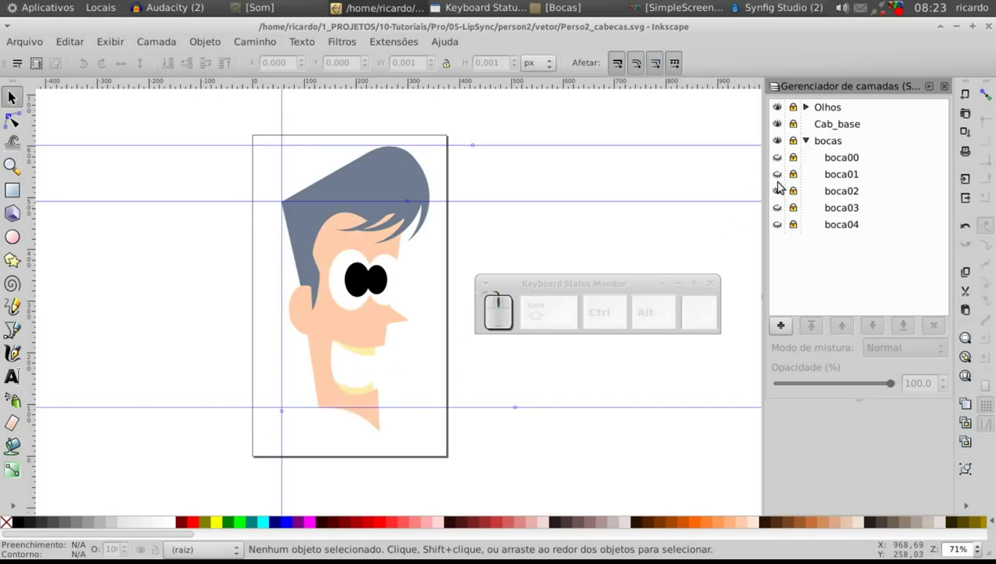
{"action": "left_click", "coordinate": [783, 190]}
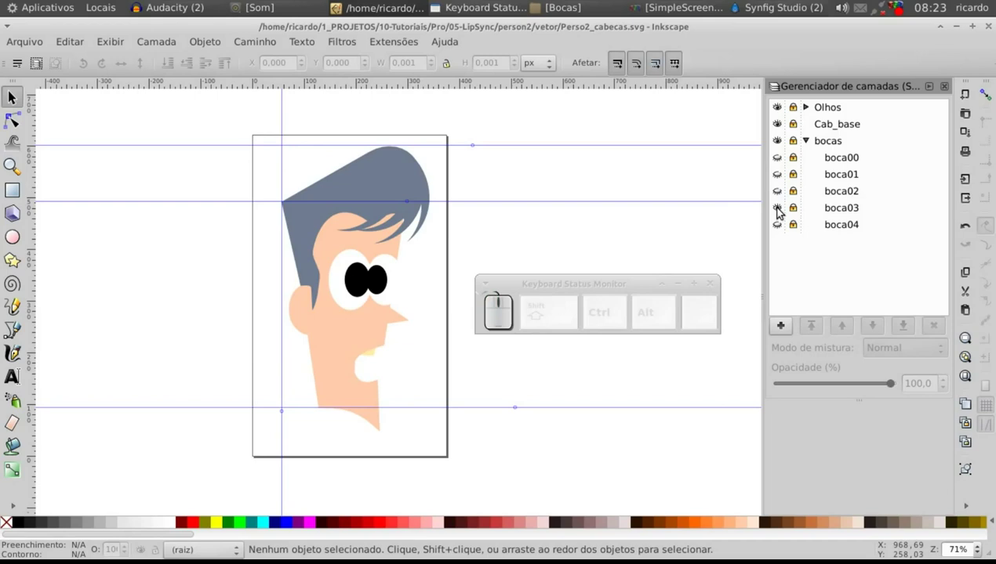
{"action": "left_click", "coordinate": [780, 208]}
{"action": "left_click", "coordinate": [782, 179]}
{"action": "left_click", "coordinate": [782, 179]}
{"action": "left_click", "coordinate": [783, 157]}
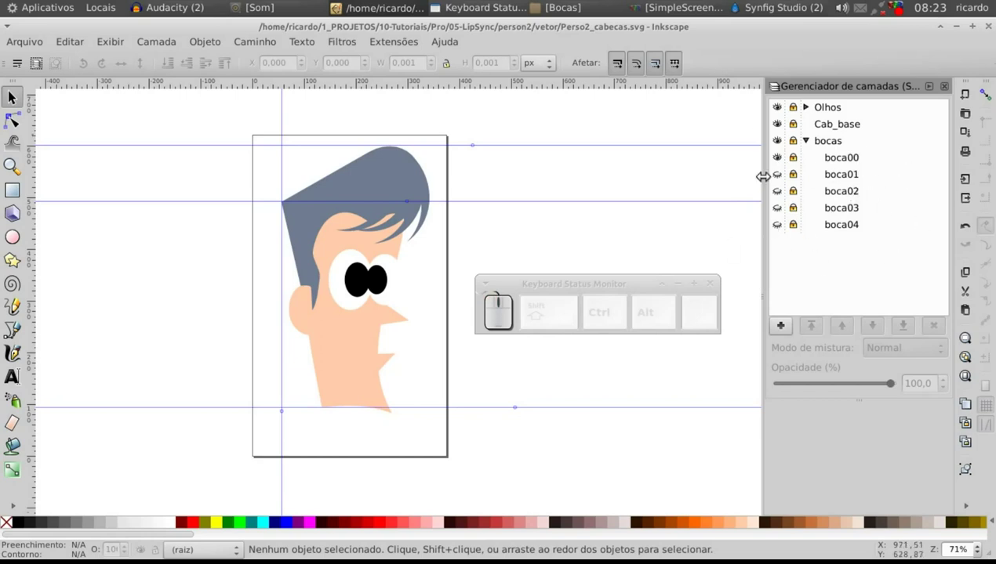
{"action": "left_click_drag", "start_coordinate": [779, 161], "coordinate": [782, 196]}
{"action": "left_click", "coordinate": [782, 197]}
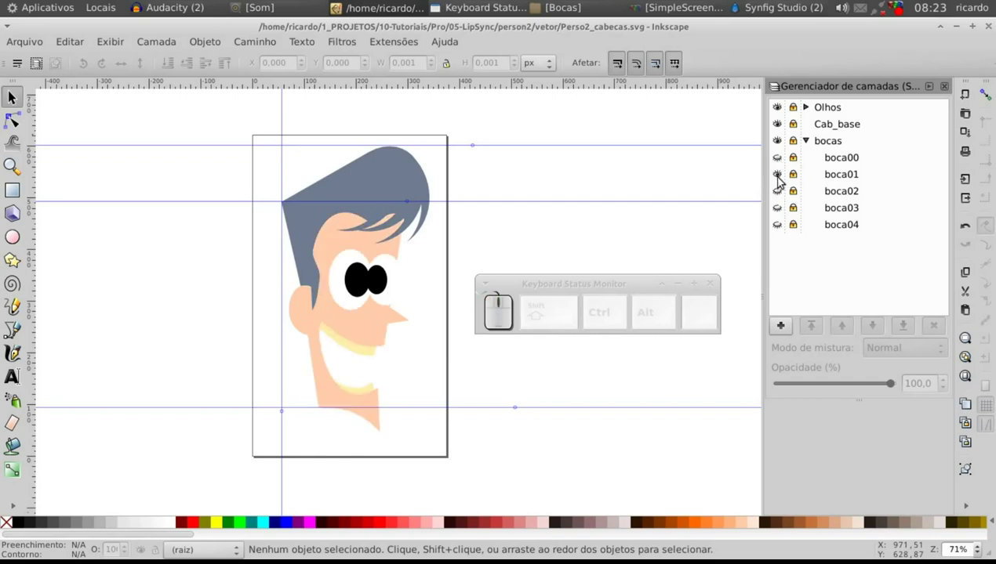
{"action": "left_click", "coordinate": [782, 177]}
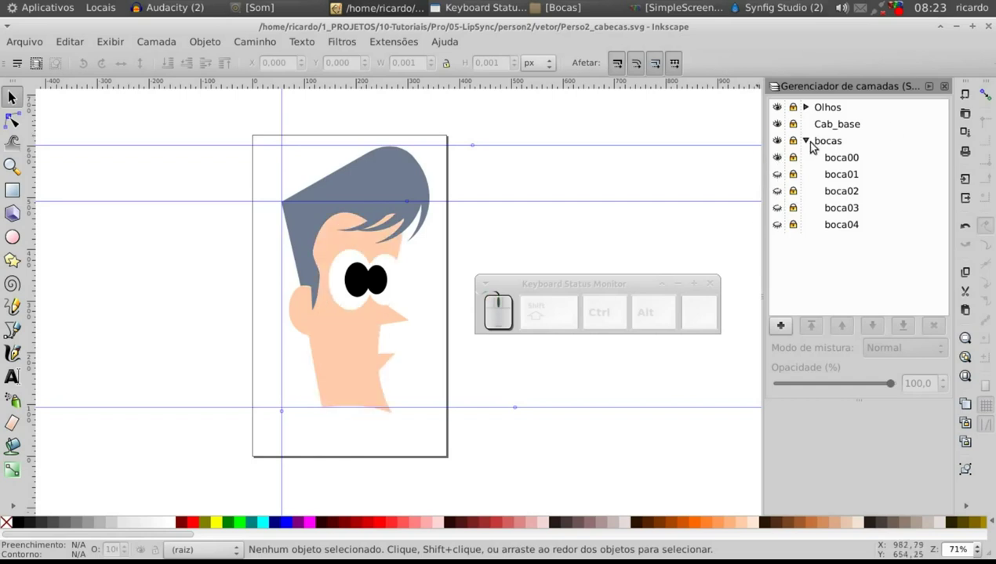
- Collapse the bocas layer again and switch to the Caja file manager
{"action": "left_click", "coordinate": [808, 147]}
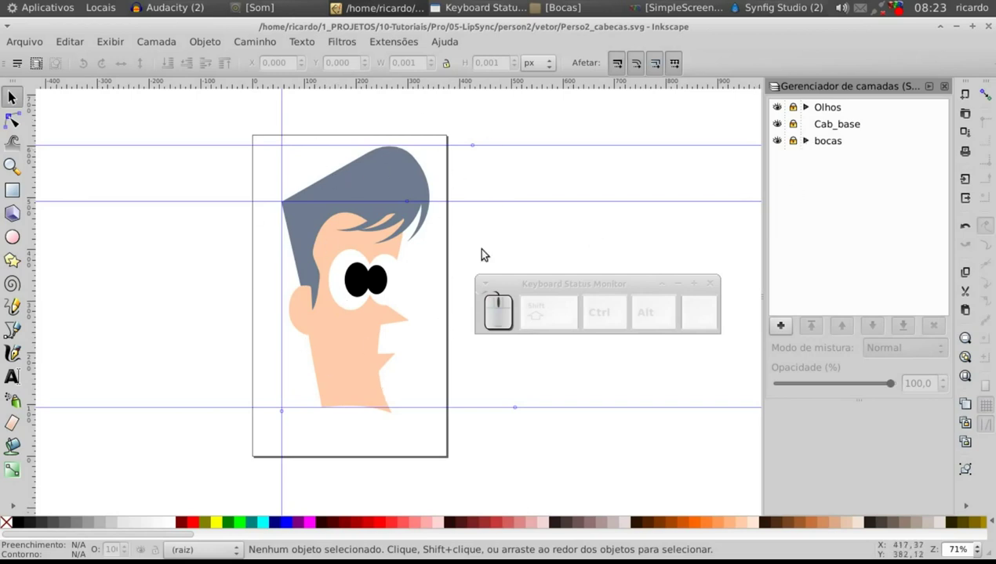
{"action": "left_click", "coordinate": [808, 145]}
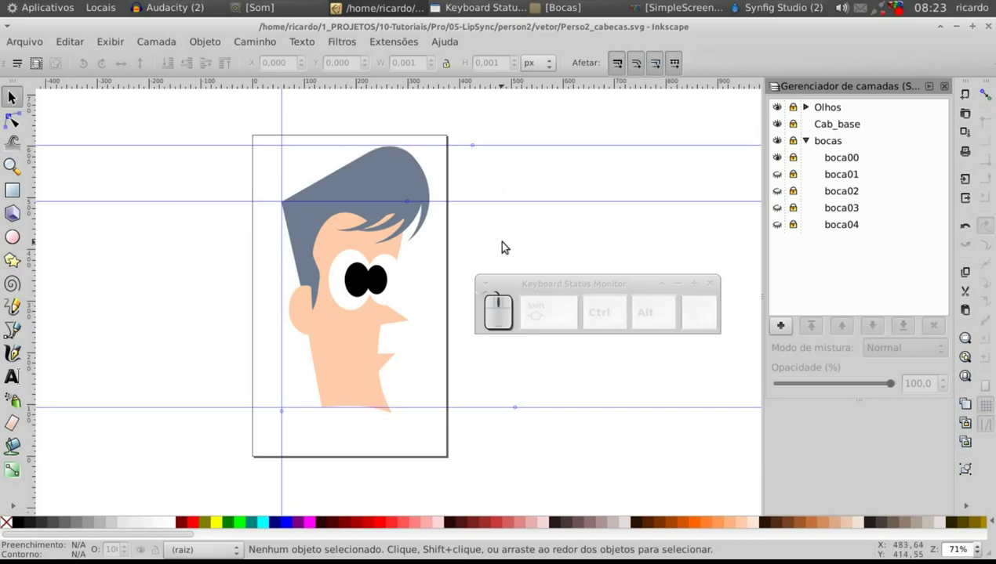
{"action": "left_click", "coordinate": [809, 146]}
{"action": "left_click_drag", "start_coordinate": [809, 112], "coordinate": [414, 148]}
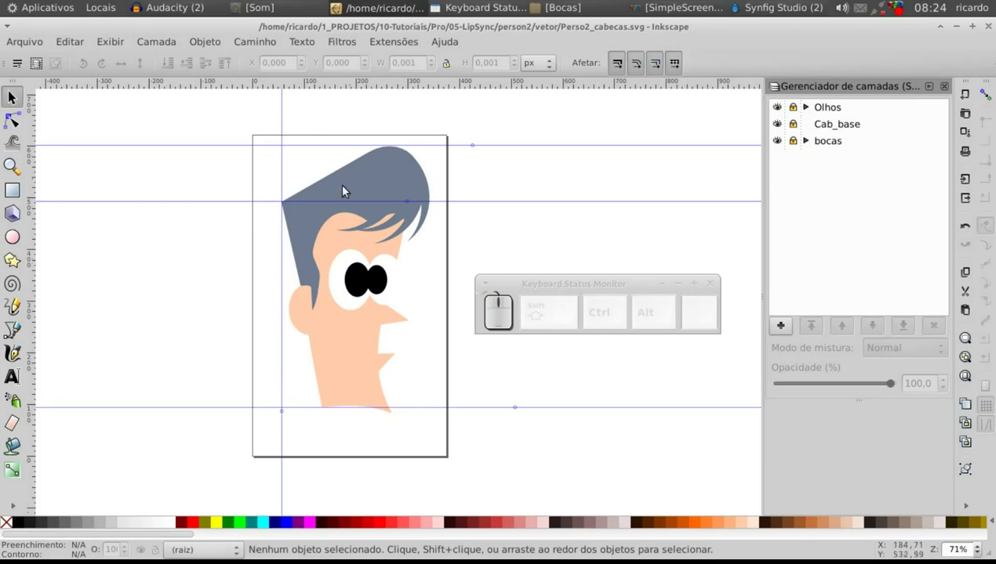
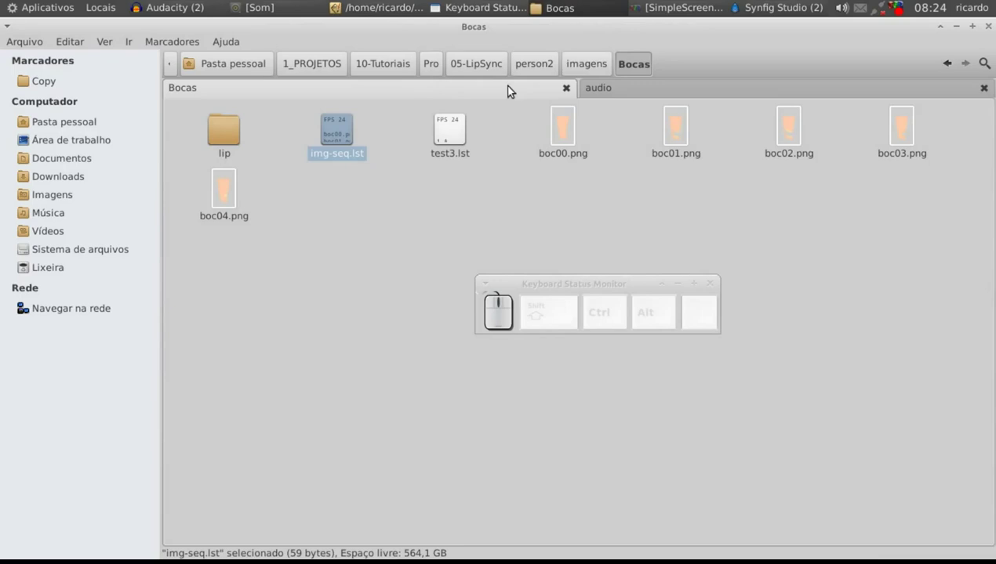
- Browse the olhos folder, comparing olhos00.png and olhos01.png
{"action": "left_click", "coordinate": [584, 67]}
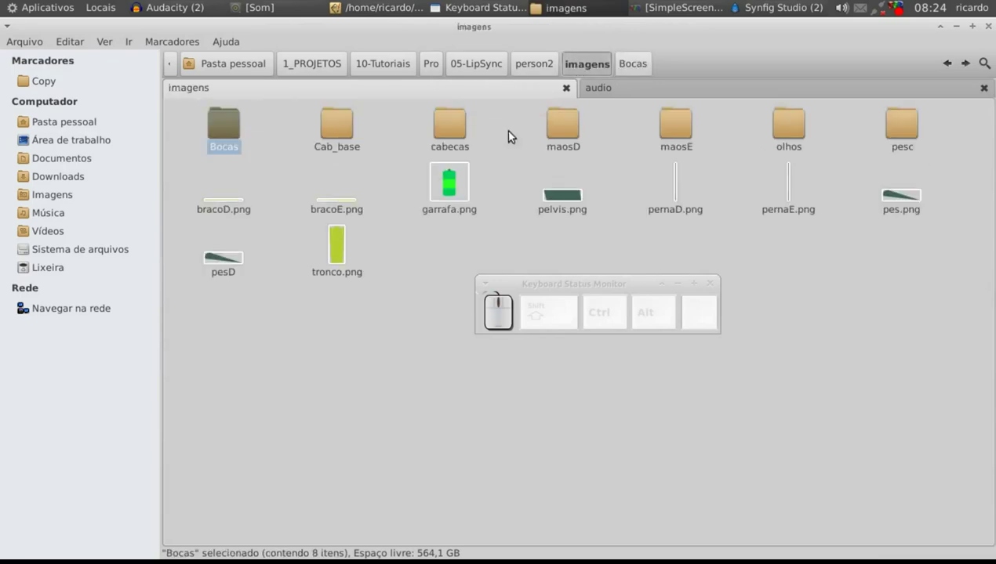
{"action": "left_click", "coordinate": [798, 127]}
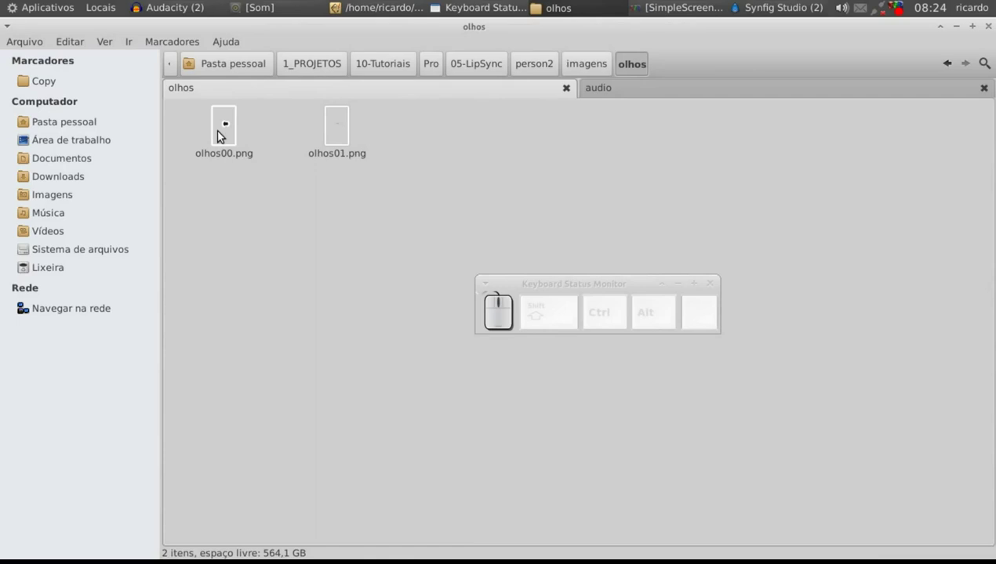
{"action": "left_click", "coordinate": [221, 132]}
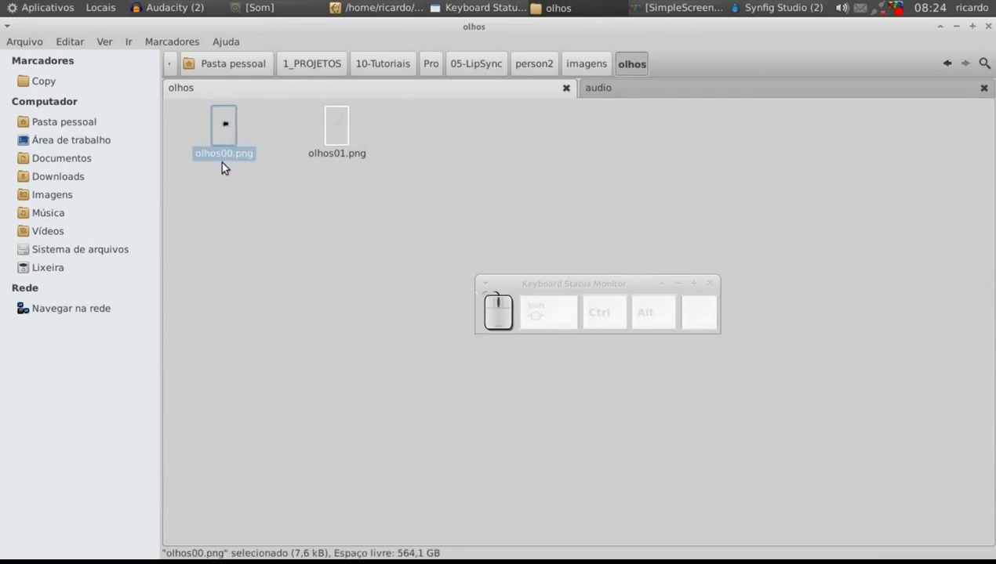
{"action": "left_click", "coordinate": [338, 125]}
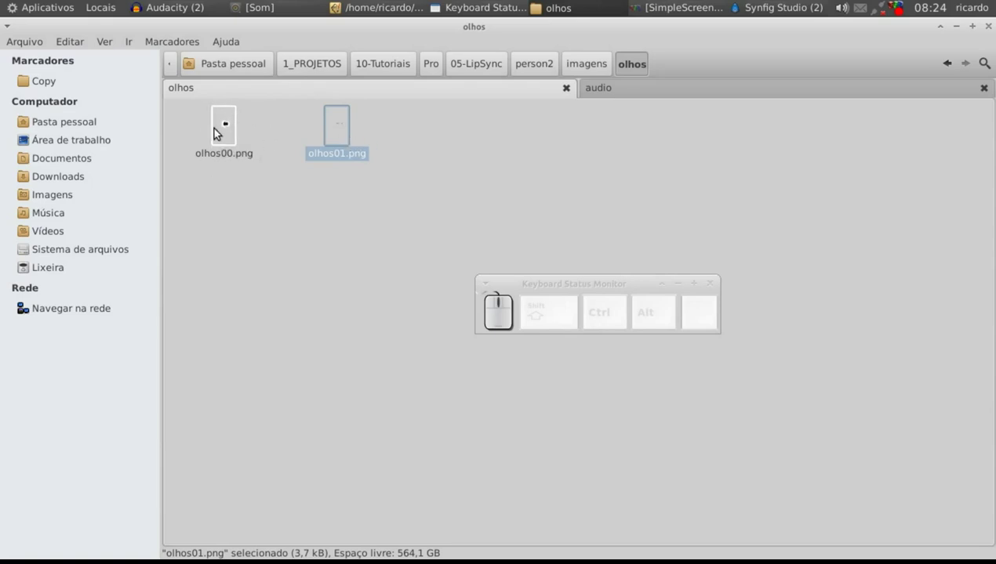
{"action": "left_click", "coordinate": [227, 132]}
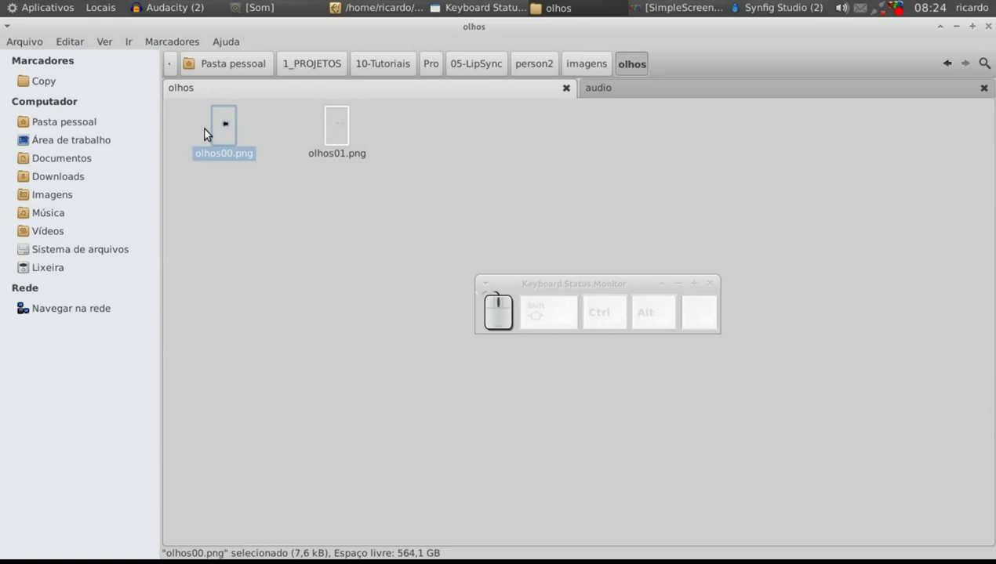
{"action": "left_click", "coordinate": [348, 135]}
{"action": "left_click", "coordinate": [233, 125]}
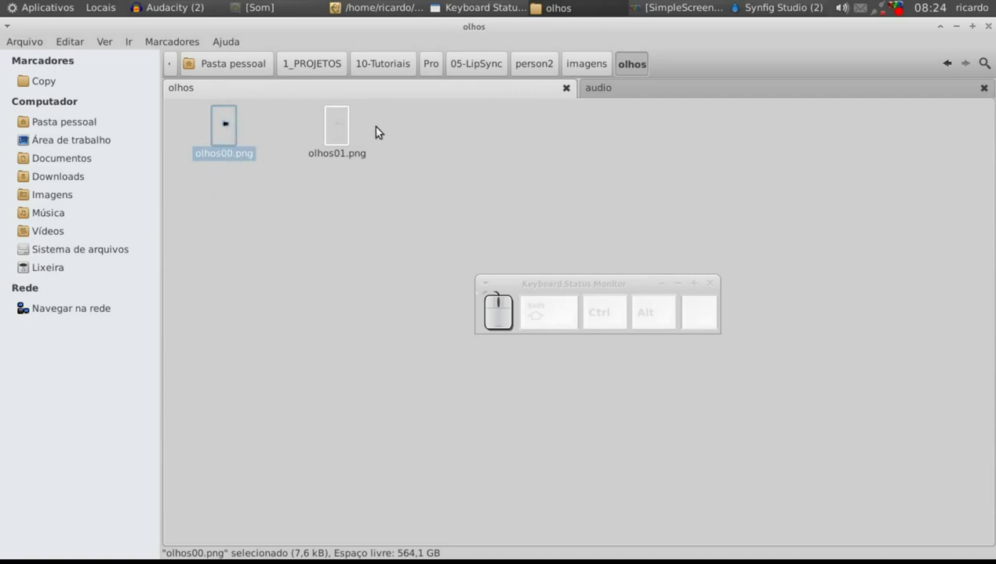
{"action": "left_click", "coordinate": [346, 127]}
{"action": "left_click", "coordinate": [227, 127]}
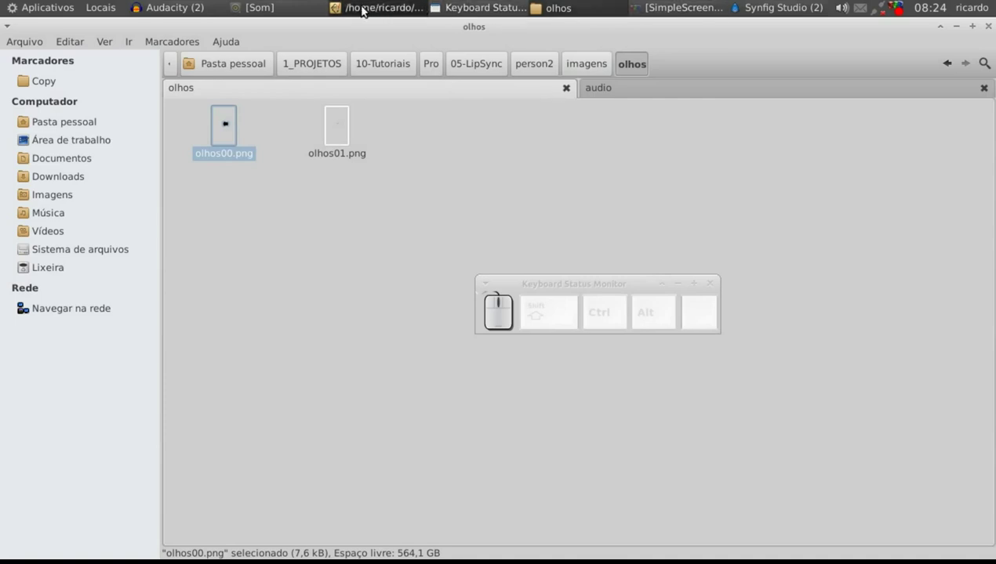
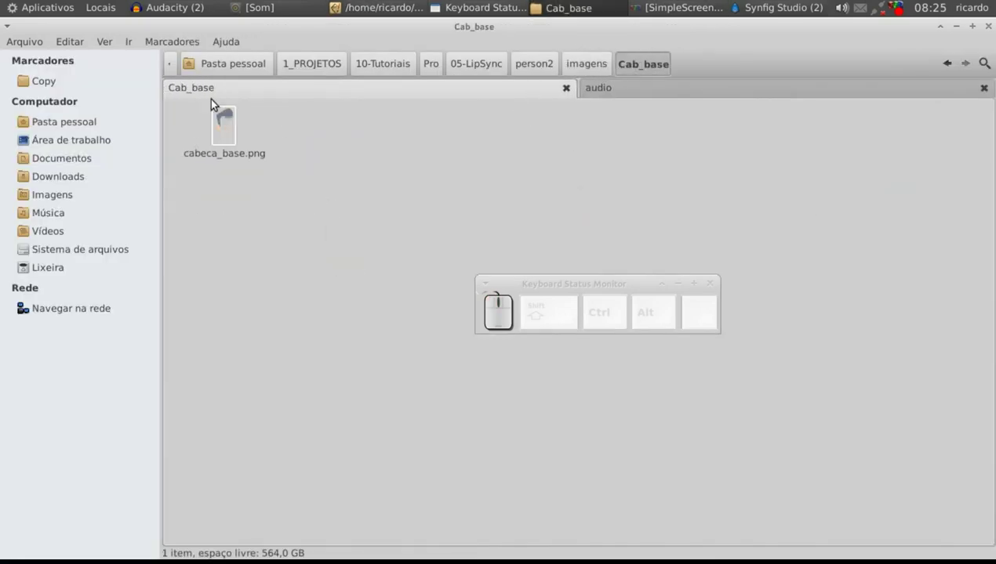
- Preview cabeca_base.png from the Cab_base folder in the image viewer
{"action": "left_click", "coordinate": [232, 134]}
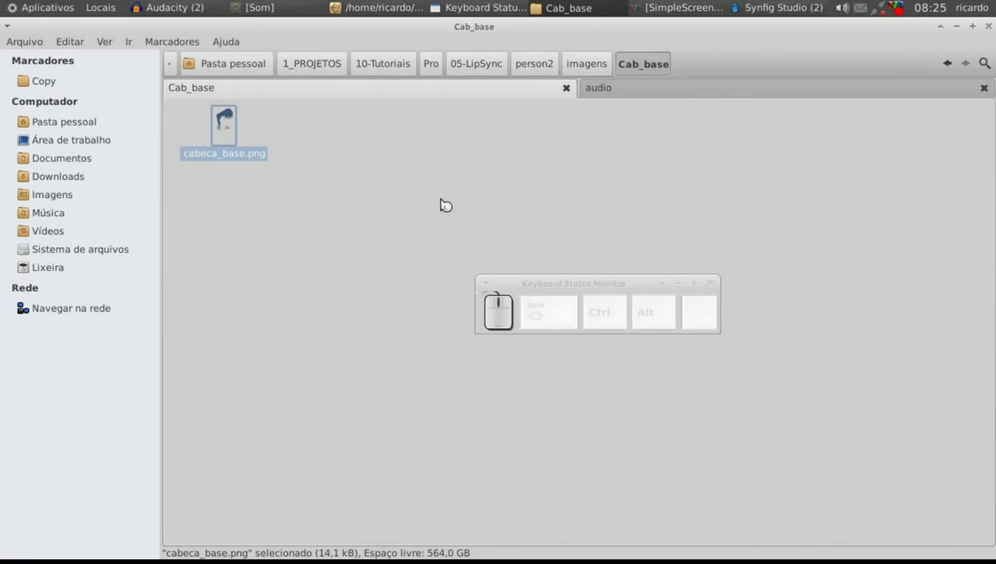
{"action": "left_click_drag", "start_coordinate": [555, 34], "coordinate": [201, 300]}
- Close the image viewer and return to Inkscape with the bocas layer expanded
{"action": "left_click", "coordinate": [411, 33]}
{"action": "left_click", "coordinate": [345, 8]}
{"action": "left_click", "coordinate": [777, 125]}
{"action": "left_click", "coordinate": [784, 140]}
{"action": "left_click", "coordinate": [810, 142]}
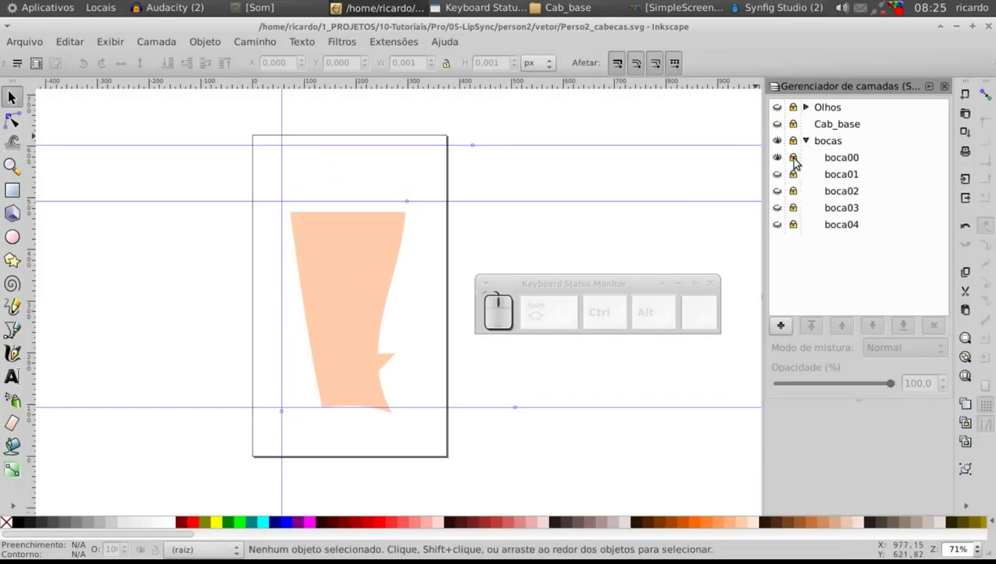
- Hide boca01–boca04 so only the boca00 mouth shape shows on the canvas
{"action": "left_click_drag", "start_coordinate": [780, 158], "coordinate": [781, 174]}
{"action": "left_click_drag", "start_coordinate": [782, 174], "coordinate": [781, 192]}
{"action": "left_click_drag", "start_coordinate": [781, 203], "coordinate": [779, 228]}
{"action": "left_click", "coordinate": [780, 228]}
{"action": "left_click", "coordinate": [784, 161]}
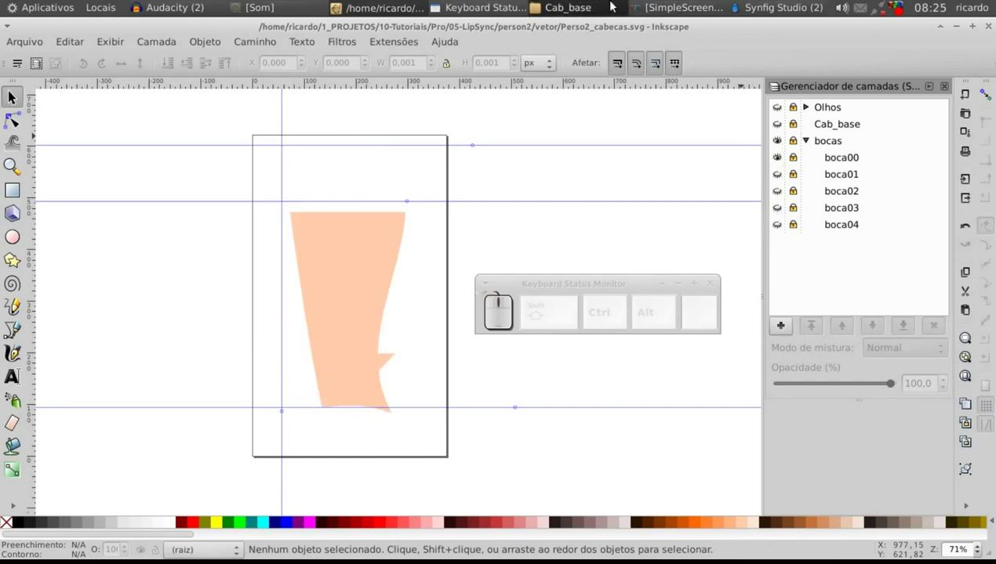
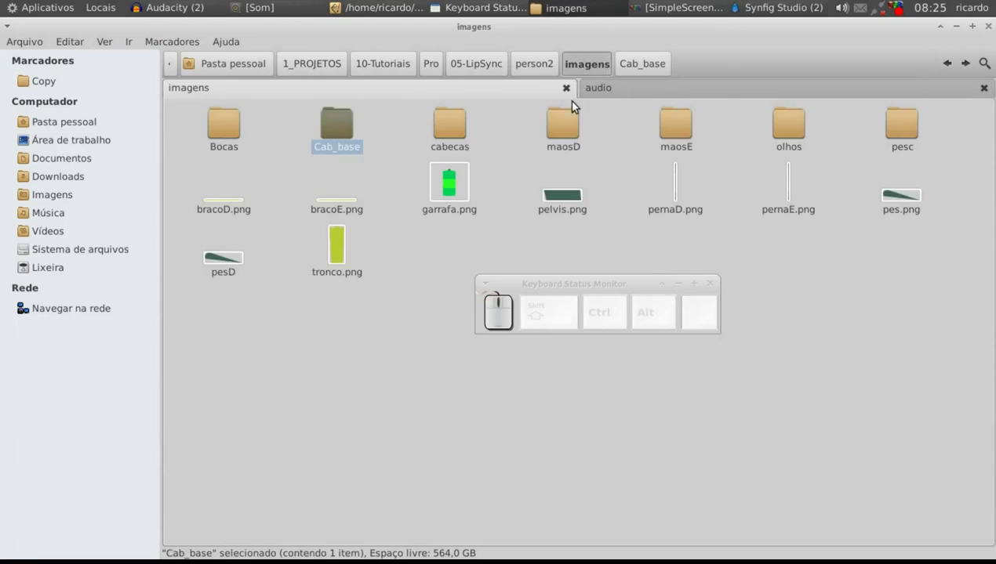
- Browse the Bocas folder of mouth PNGs up to boc04.png
{"action": "left_click", "coordinate": [222, 136]}
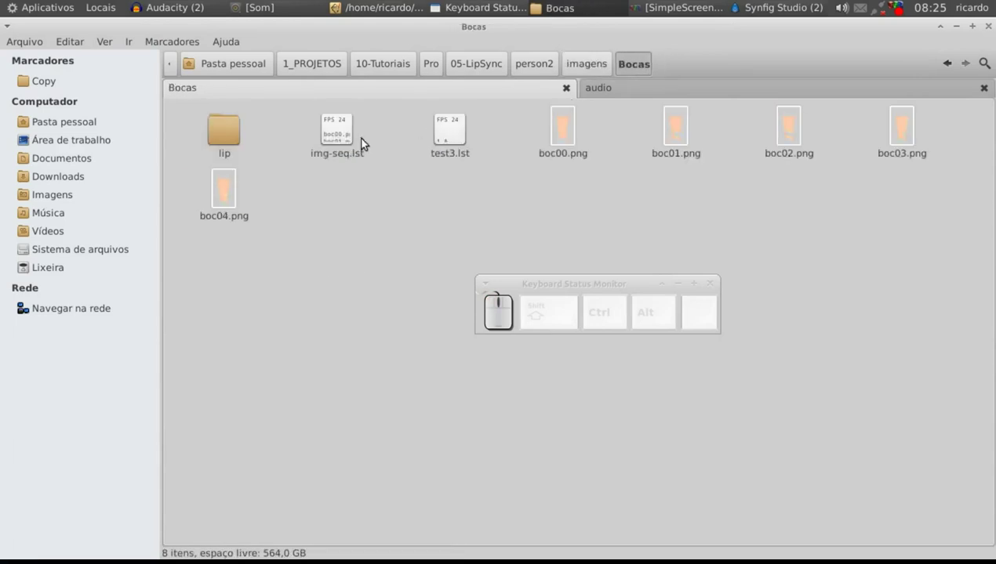
{"action": "left_click", "coordinate": [574, 137]}
{"action": "left_click_drag", "start_coordinate": [678, 137], "coordinate": [898, 136]}
{"action": "left_click", "coordinate": [217, 209]}
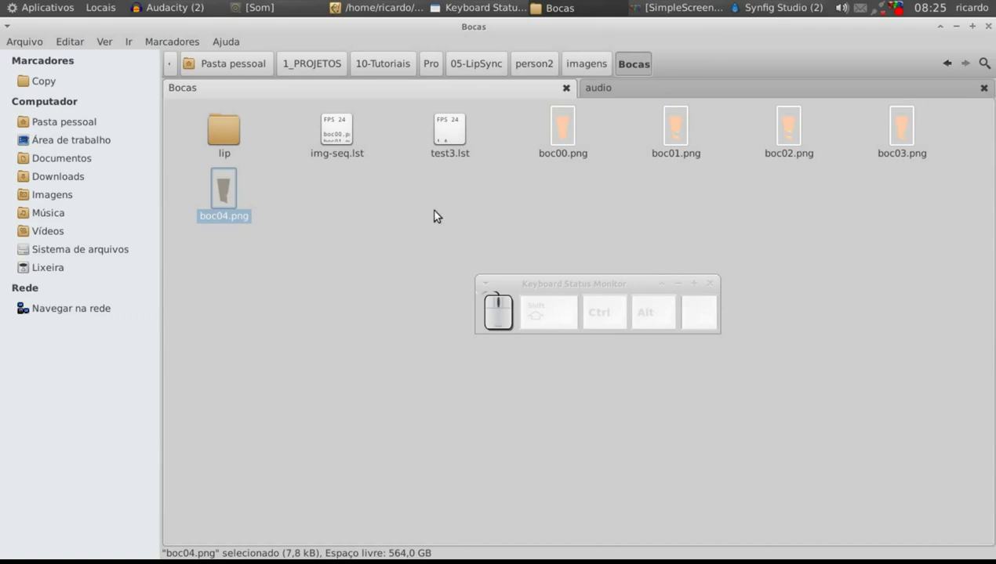
- Delete test3.lst from the Bocas folder and select img-seq.lst
{"action": "left_click", "coordinate": [450, 189]}
{"action": "key", "text": "shift+Delete"}
{"action": "key", "text": "shift+Return"}
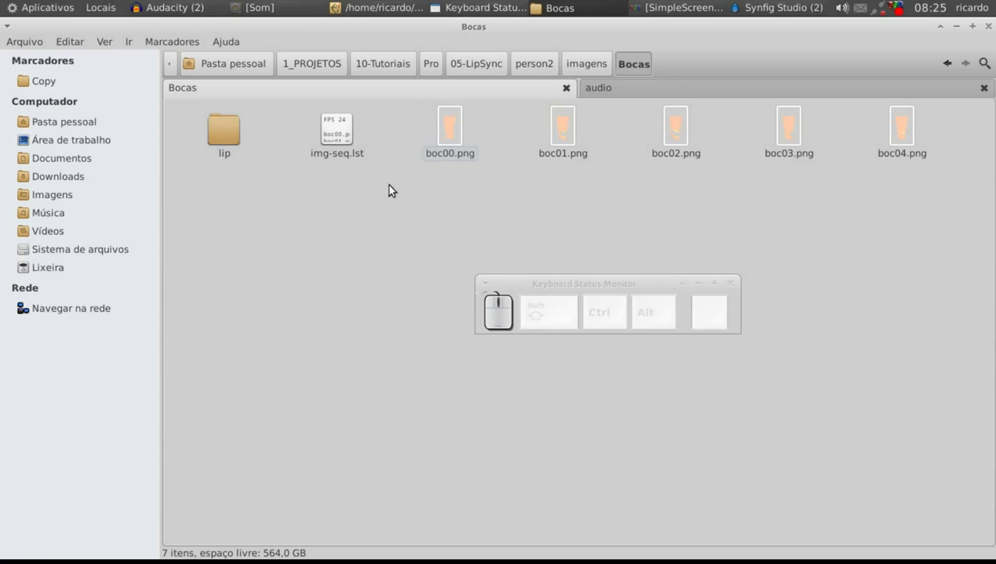
{"action": "left_click", "coordinate": [344, 134]}
- Review img-seq.lst (FPS 24, boc00–boc04.png) in gedit and close it
{"action": "left_click", "coordinate": [369, 143]}
{"action": "left_click", "coordinate": [271, 34]}
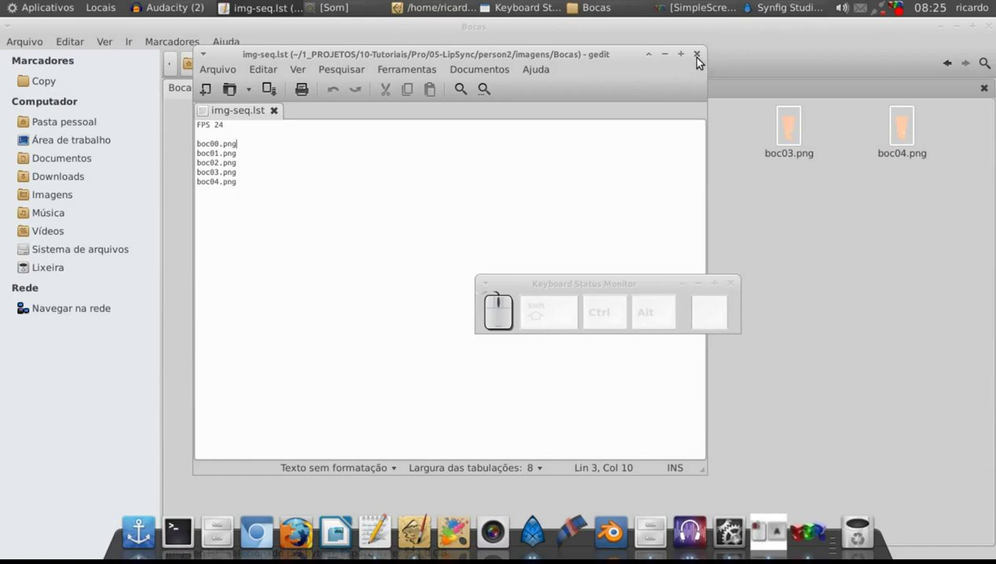
{"action": "left_click", "coordinate": [700, 55]}
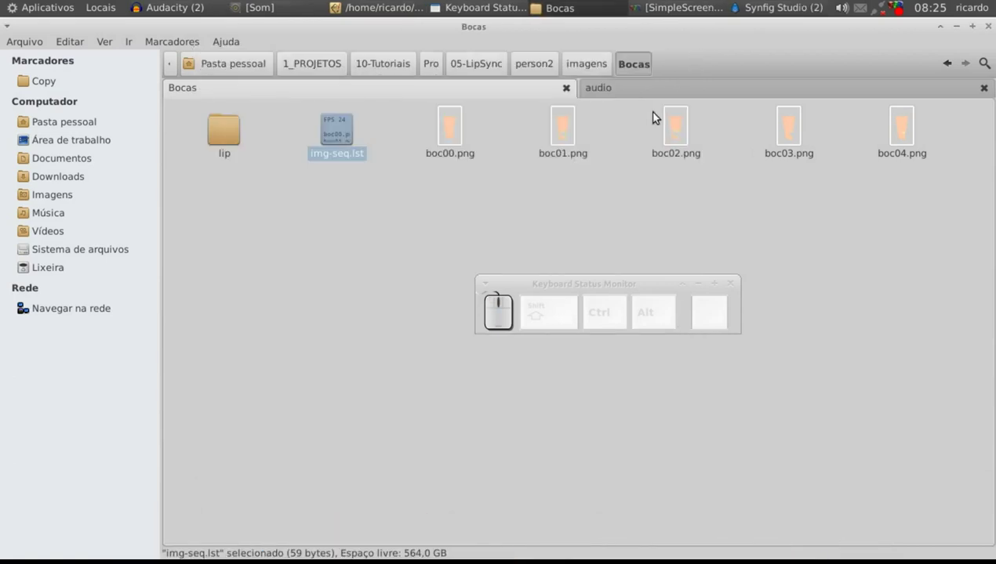
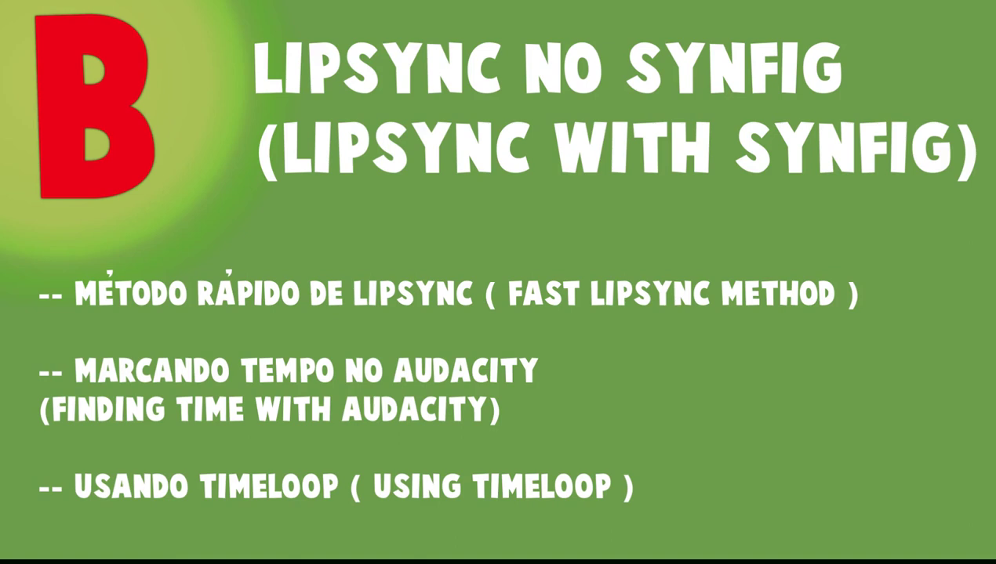
- Toggle the head, eyes and mouth layers to show each character part alone
{"action": "left_click", "coordinate": [783, 37]}
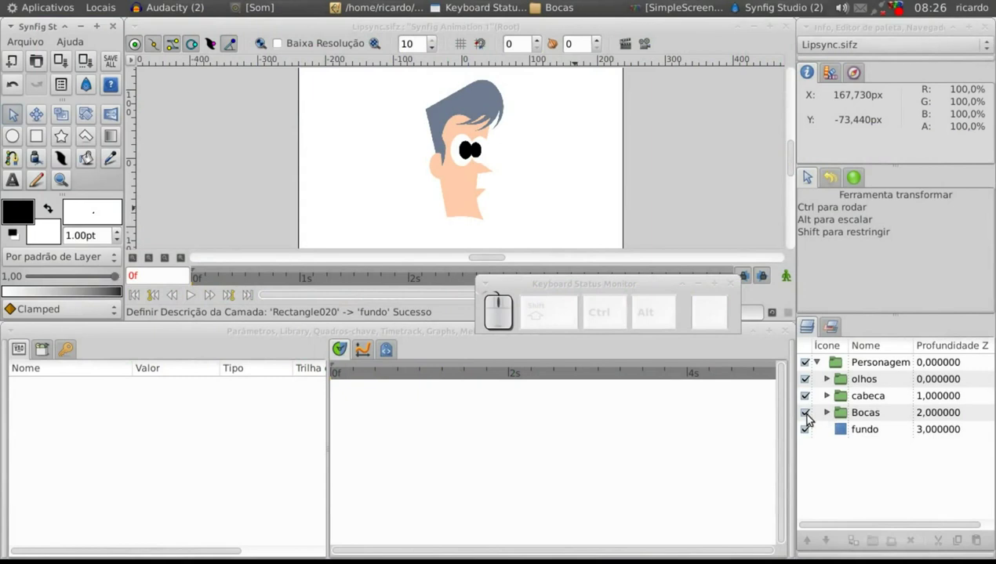
{"action": "left_click_drag", "start_coordinate": [809, 419], "coordinate": [812, 386]}
{"action": "left_click_drag", "start_coordinate": [851, 382], "coordinate": [852, 402]}
{"action": "left_click", "coordinate": [856, 400]}
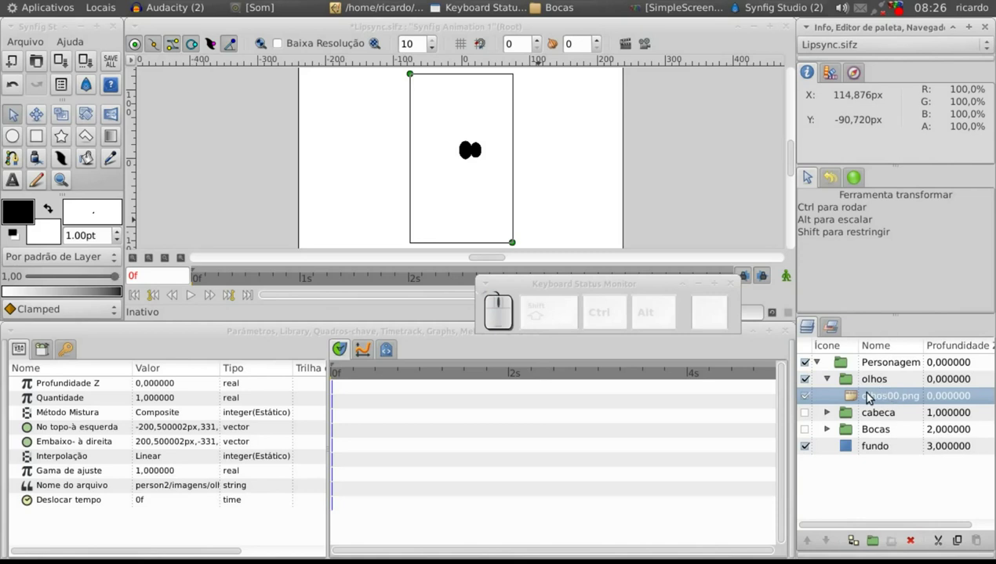
{"action": "left_click", "coordinate": [831, 383]}
{"action": "left_click", "coordinate": [811, 385]}
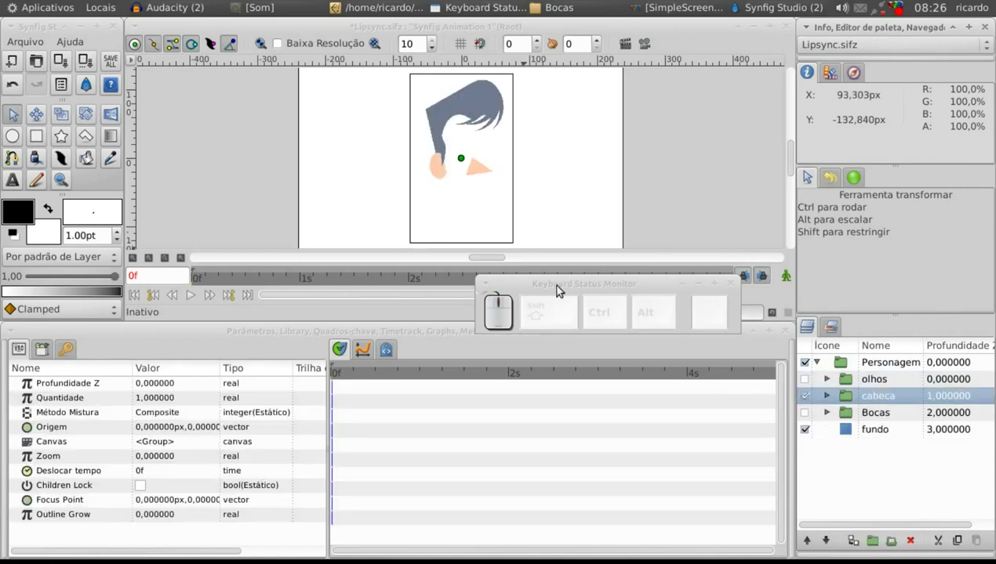
{"action": "left_click", "coordinate": [830, 399]}
- Show only the Bocas group and expand it to list its Time Loop and img-seq.lst layers
{"action": "left_click", "coordinate": [873, 418]}
{"action": "left_click", "coordinate": [831, 396]}
{"action": "left_click", "coordinate": [810, 398]}
{"action": "left_click", "coordinate": [808, 417]}
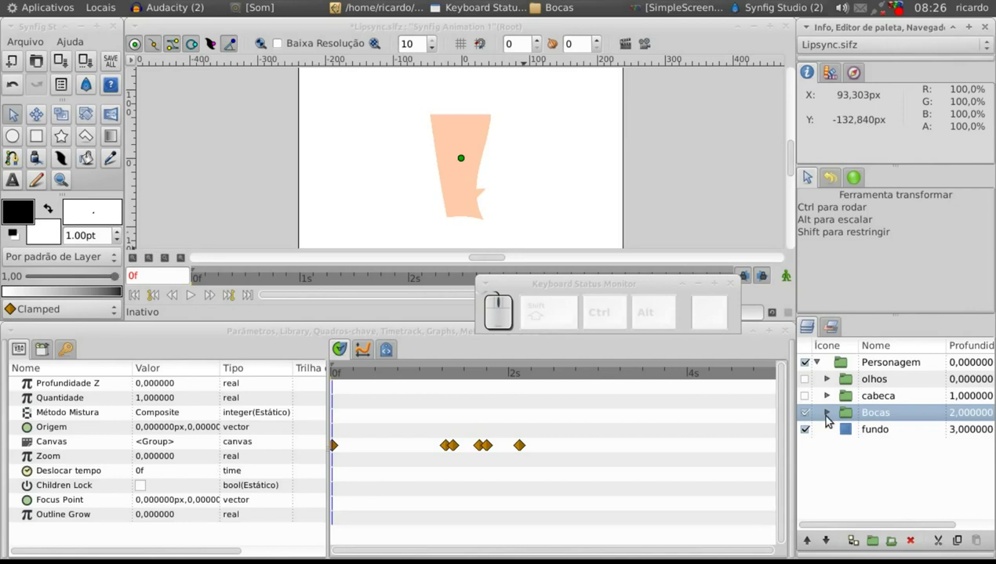
- Inspect the img-seq.lst layer, collapse Bocas and make all character layers visible again
{"action": "left_click", "coordinate": [830, 418]}
{"action": "left_click", "coordinate": [862, 449]}
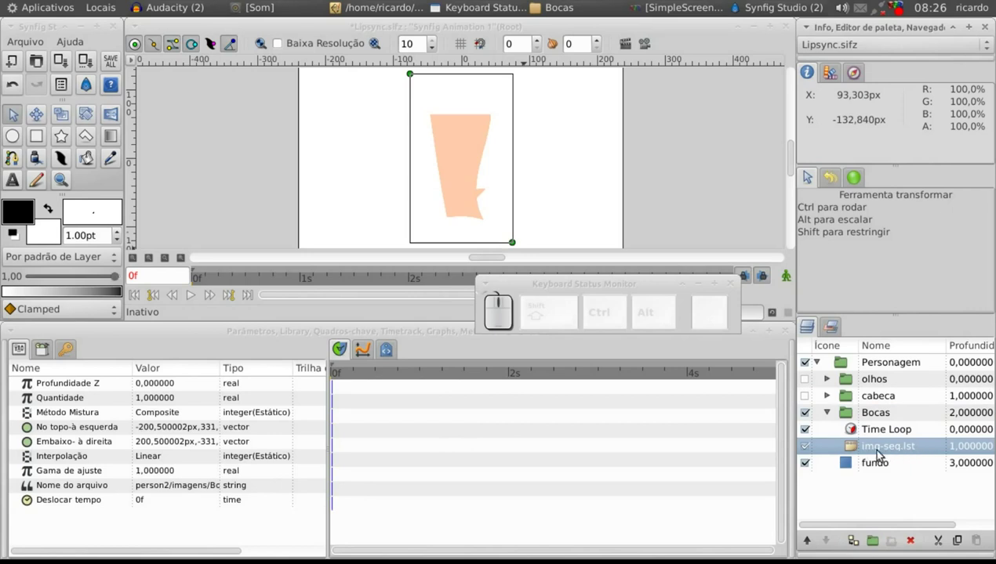
{"action": "left_click", "coordinate": [828, 415]}
{"action": "left_click_drag", "start_coordinate": [808, 382], "coordinate": [809, 398]}
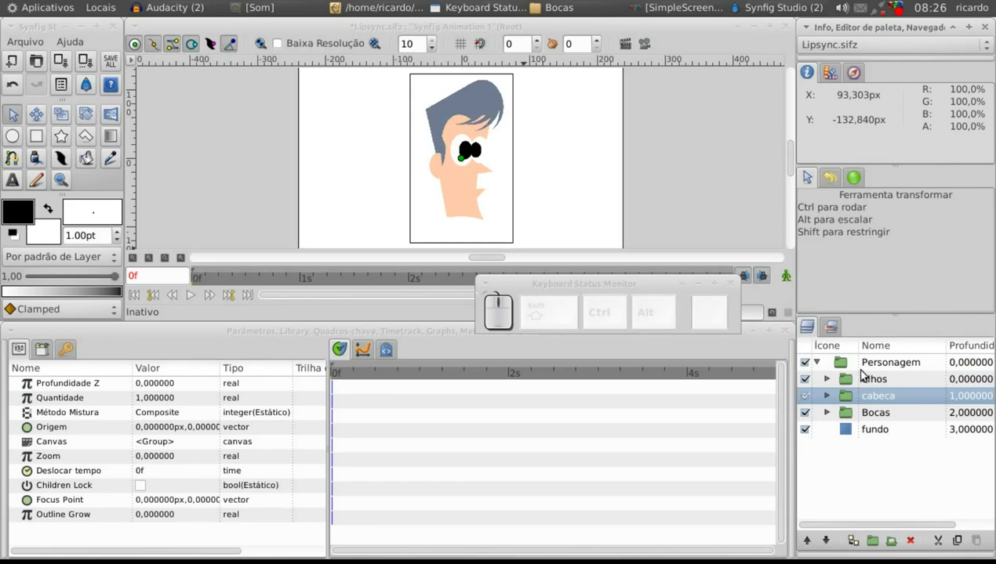
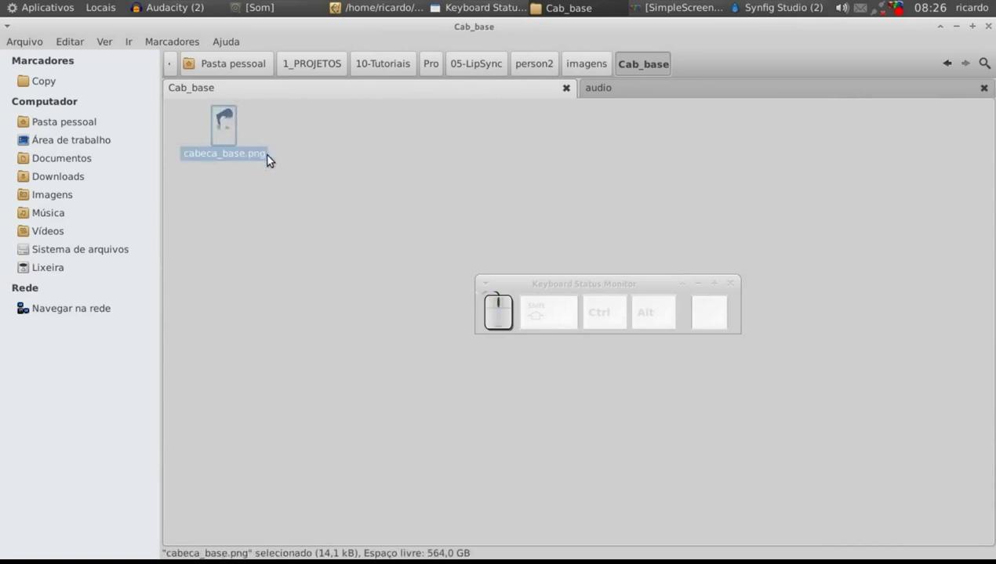
- Glance at the Cab_base folder in Caja and bring Synfig Studio back in front
{"action": "left_click_drag", "start_coordinate": [778, 6], "coordinate": [825, 346]}
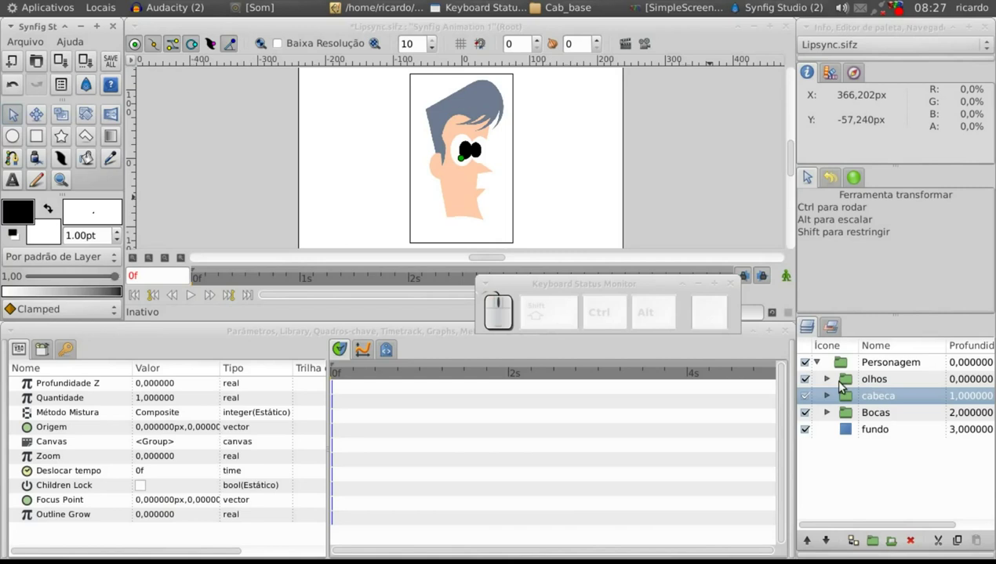
- Expand the Bocas group again in the Layers panel
{"action": "left_click", "coordinate": [845, 363]}
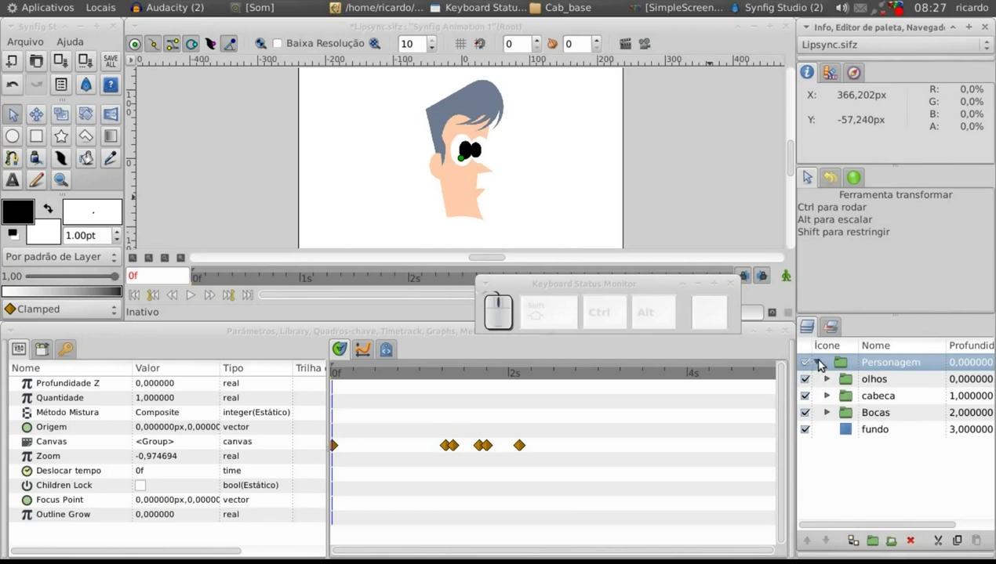
{"action": "left_click", "coordinate": [822, 364]}
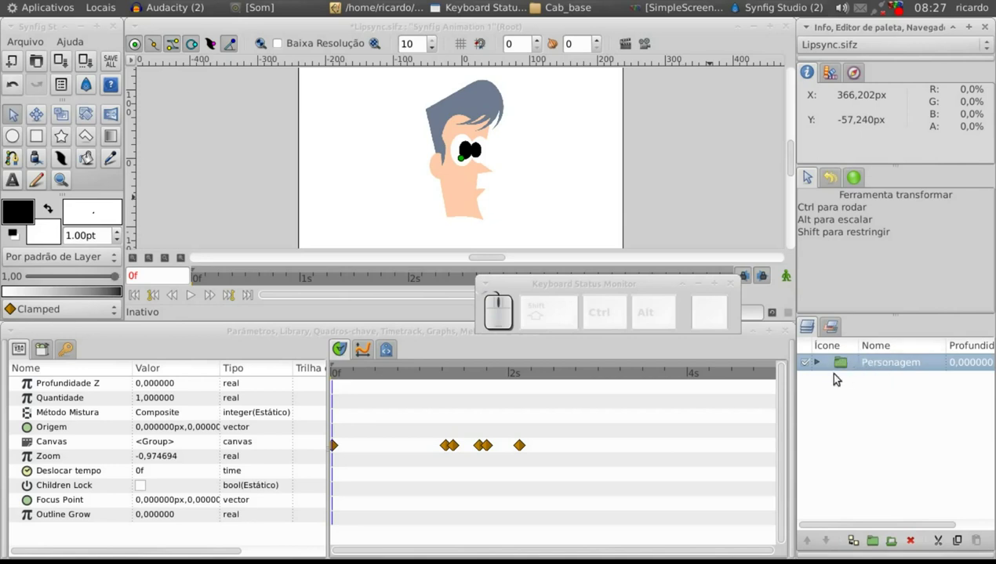
{"action": "left_click", "coordinate": [822, 367]}
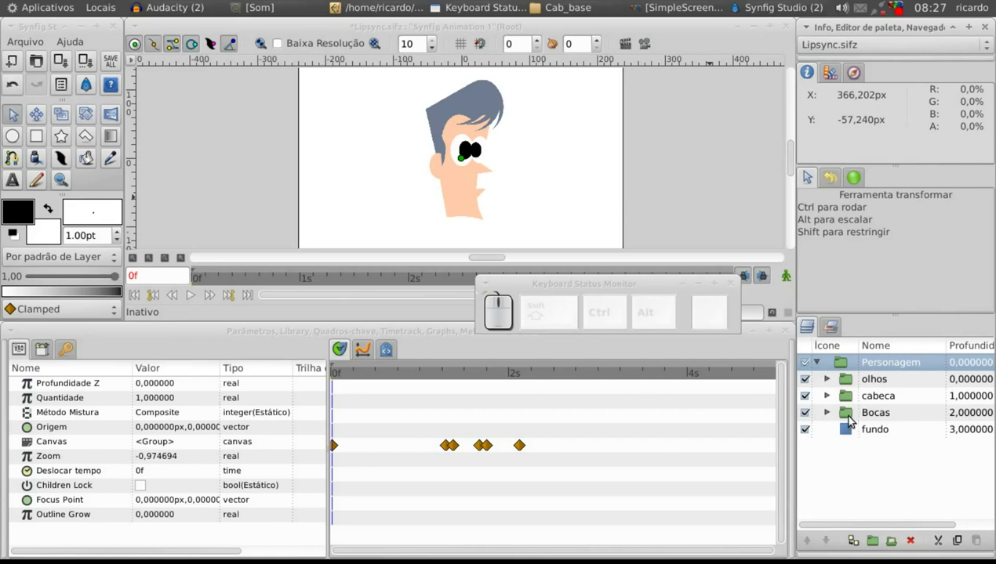
{"action": "left_click", "coordinate": [852, 420]}
{"action": "left_click", "coordinate": [835, 414]}
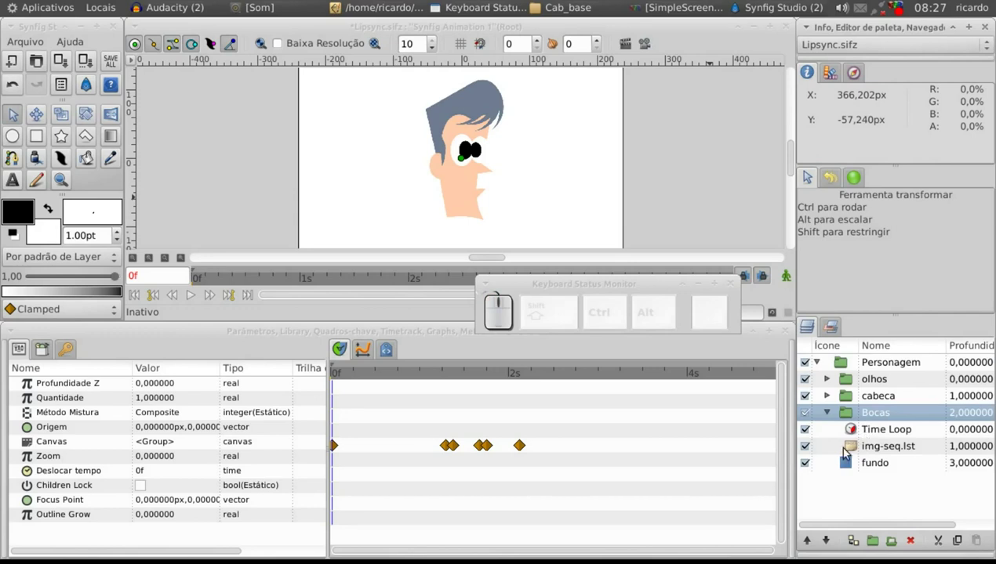
- Turn on low-resolution rendering and play the mouth animation
{"action": "left_click", "coordinate": [290, 43]}
{"action": "left_click", "coordinate": [195, 302]}
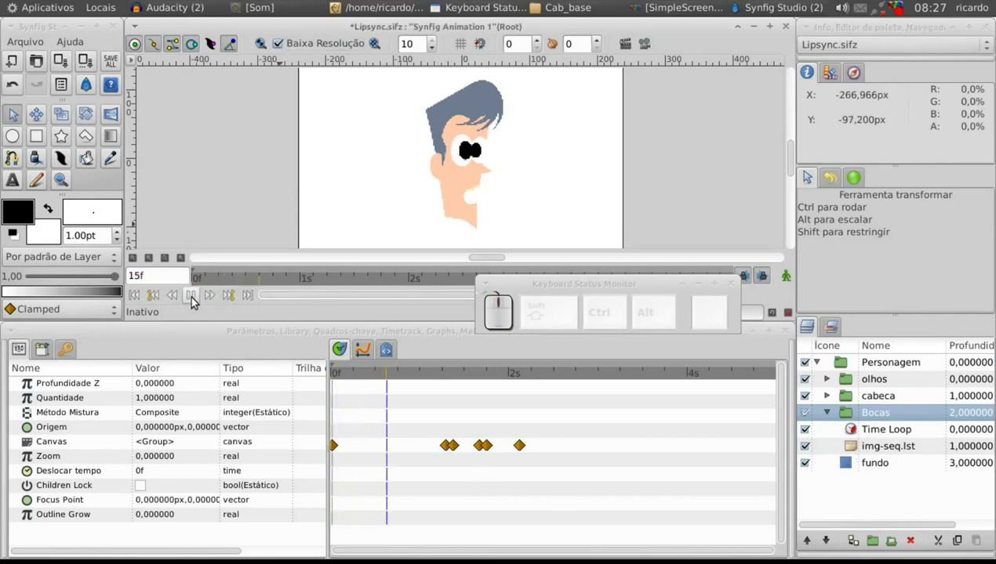
- Stop playback and return the time cursor to 0f with the Time Loop layer selected
{"action": "left_click", "coordinate": [195, 299]}
{"action": "left_click_drag", "start_coordinate": [355, 376], "coordinate": [832, 431]}
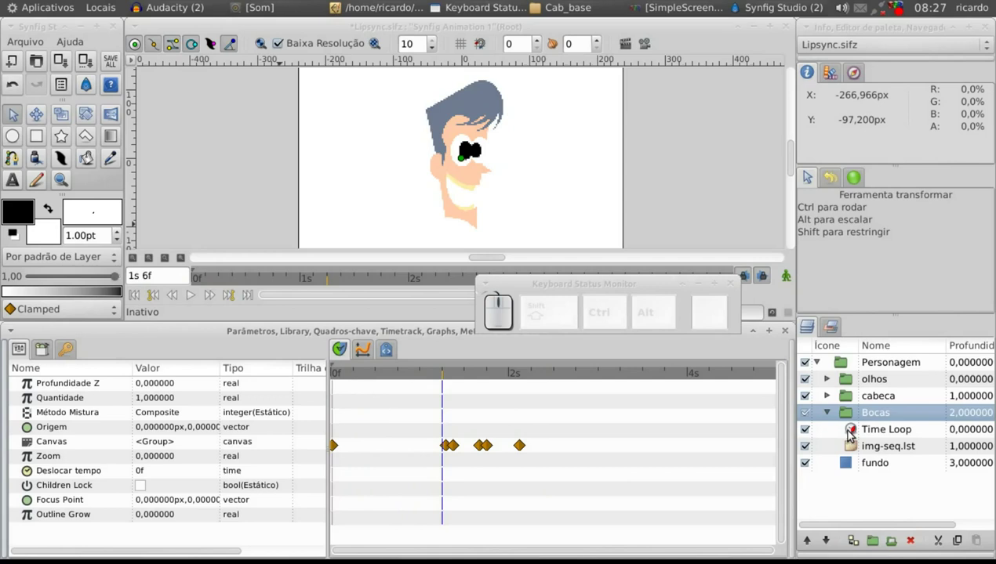
{"action": "left_click", "coordinate": [859, 433]}
{"action": "left_click_drag", "start_coordinate": [339, 381], "coordinate": [559, 223]}
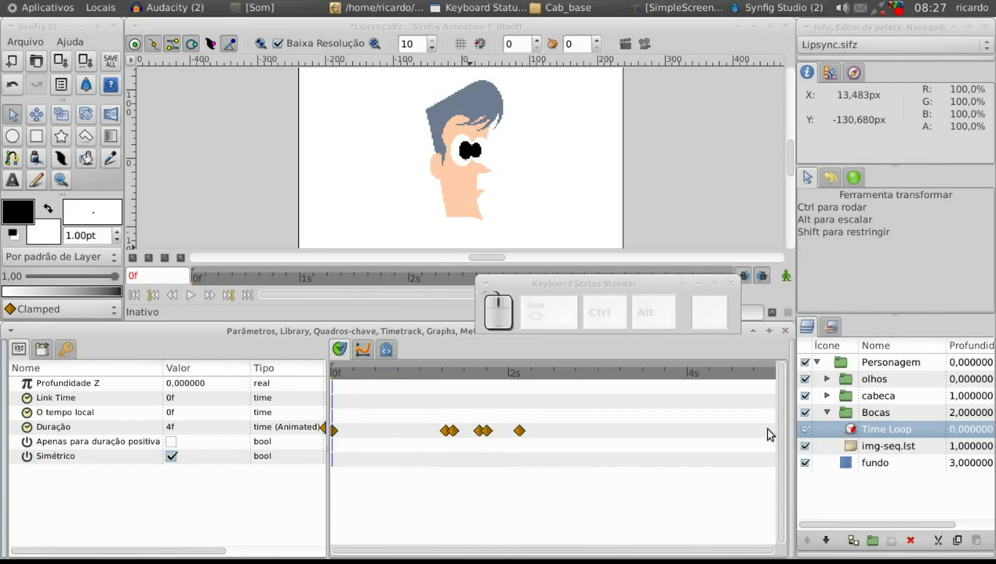
- Scrub the timeline to around 1s 19f watching the mouth change, then switch to Audacity
{"action": "left_click", "coordinate": [544, 286]}
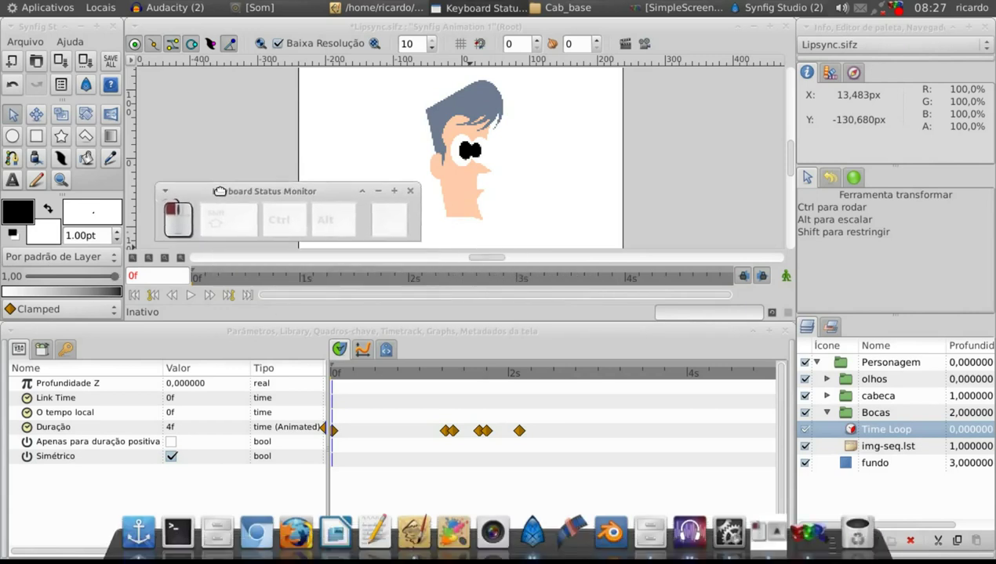
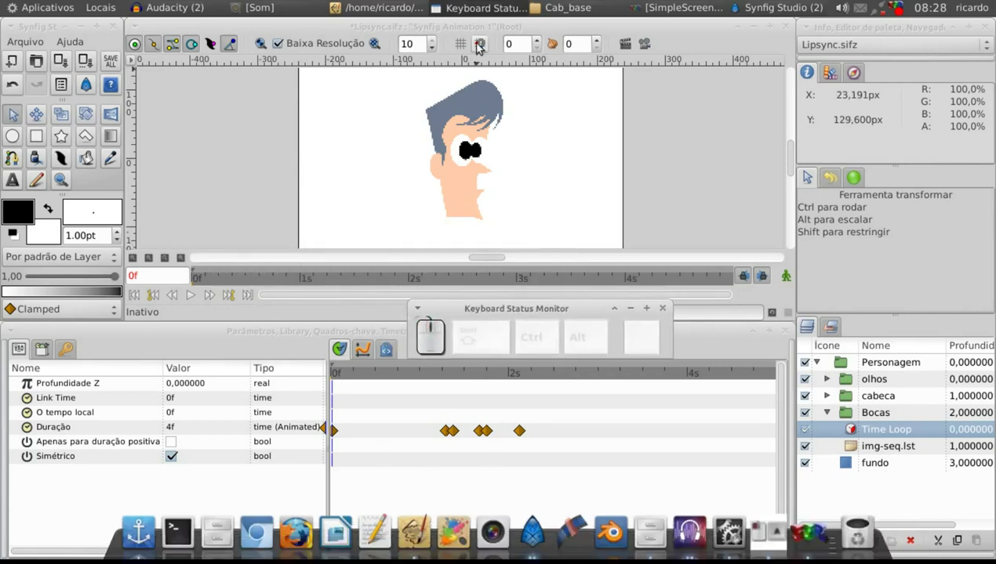
{"action": "left_click_drag", "start_coordinate": [480, 33], "coordinate": [502, 323]}
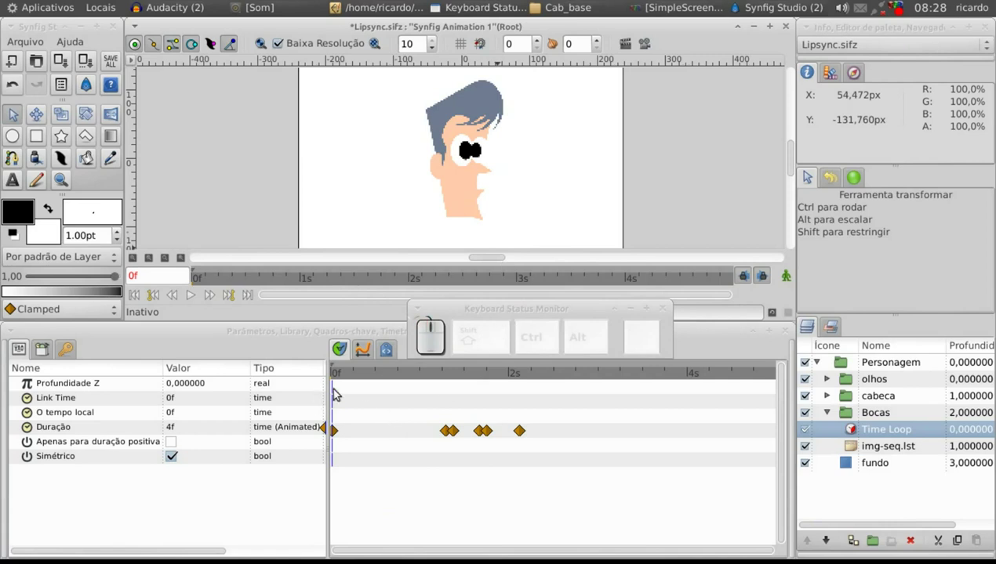
{"action": "left_click_drag", "start_coordinate": [340, 377], "coordinate": [876, 432]}
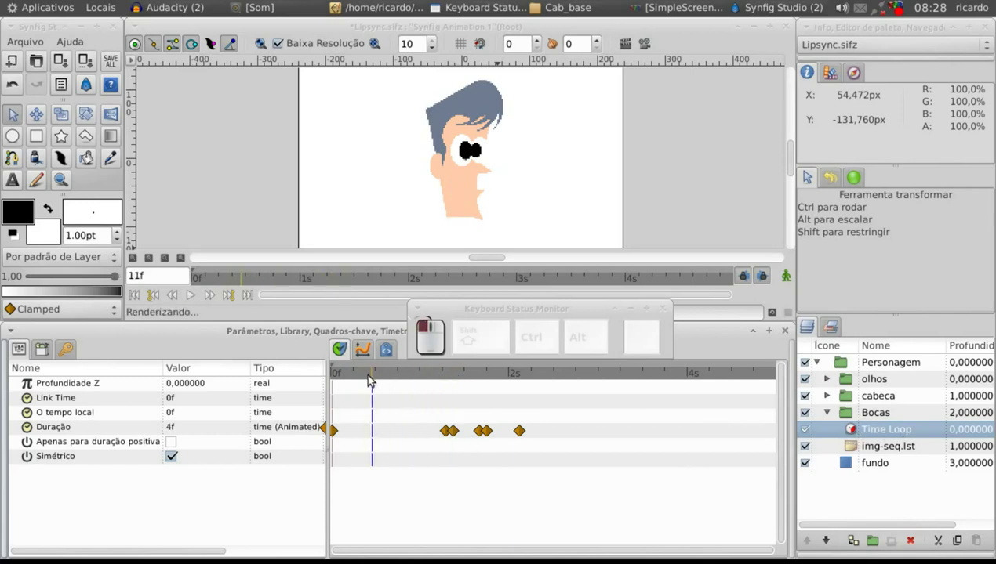
{"action": "left_click_drag", "start_coordinate": [346, 381], "coordinate": [362, 398]}
{"action": "left_click_drag", "start_coordinate": [334, 377], "coordinate": [469, 387]}
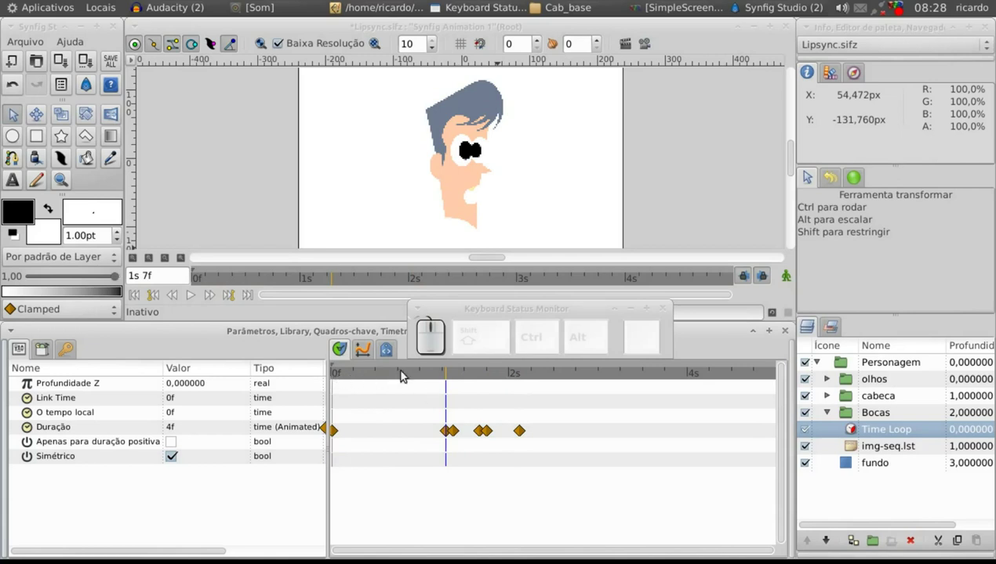
{"action": "left_click_drag", "start_coordinate": [455, 373], "coordinate": [492, 380]}
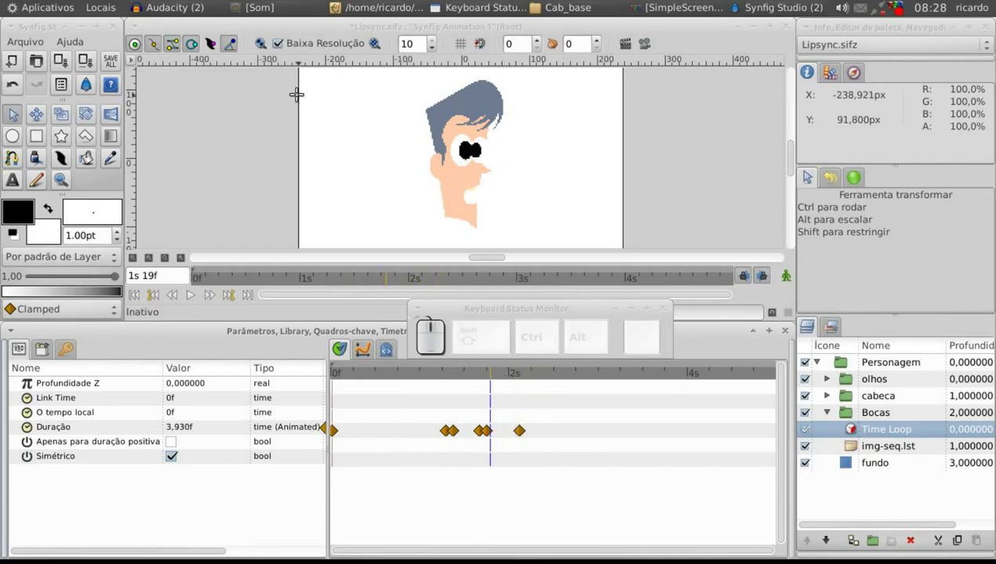
{"action": "left_click", "coordinate": [184, 11]}
- Set the audio position near 1.45 s, play the vista track and bring up the Analisar menu
{"action": "left_click", "coordinate": [178, 47]}
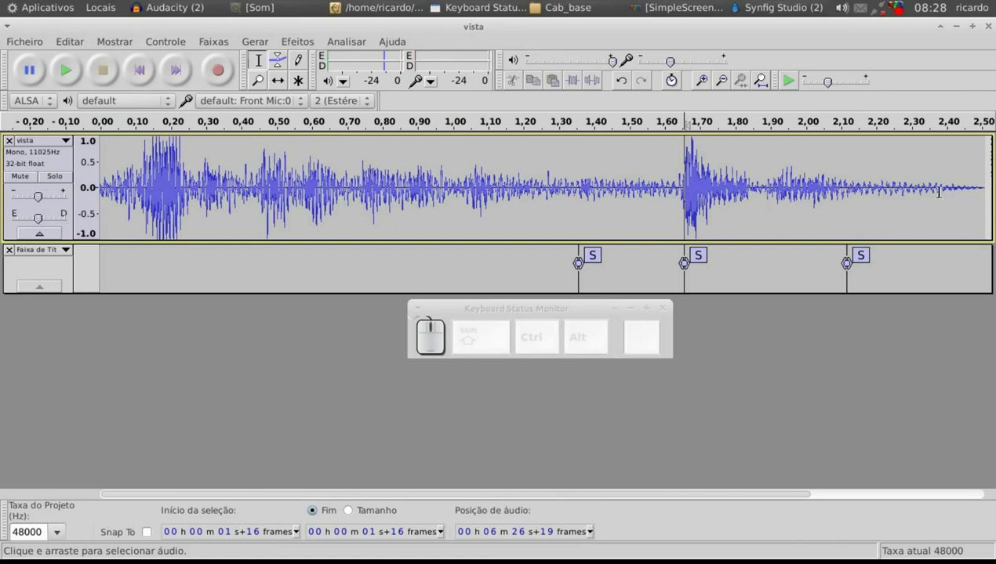
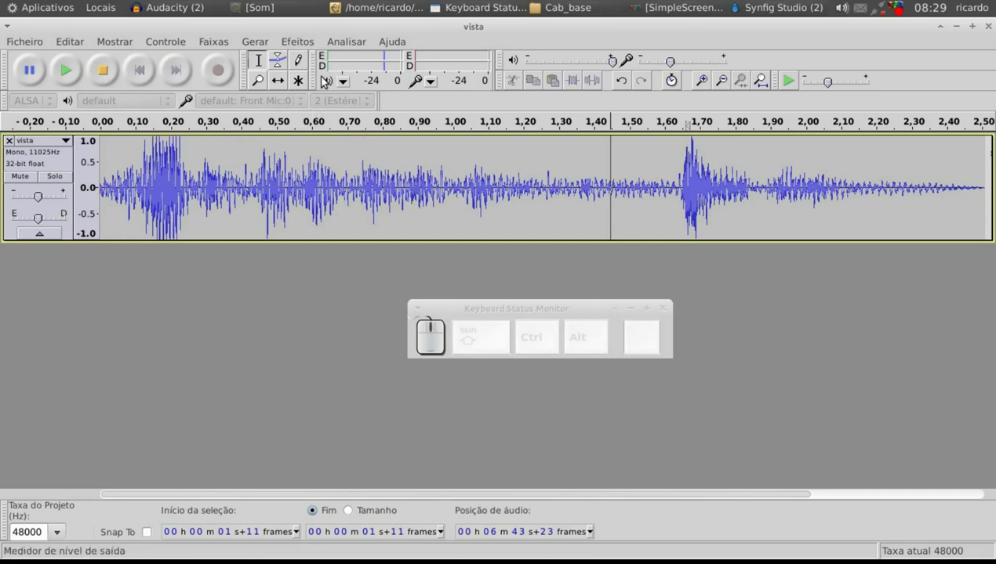
{"action": "left_click", "coordinate": [357, 40]}
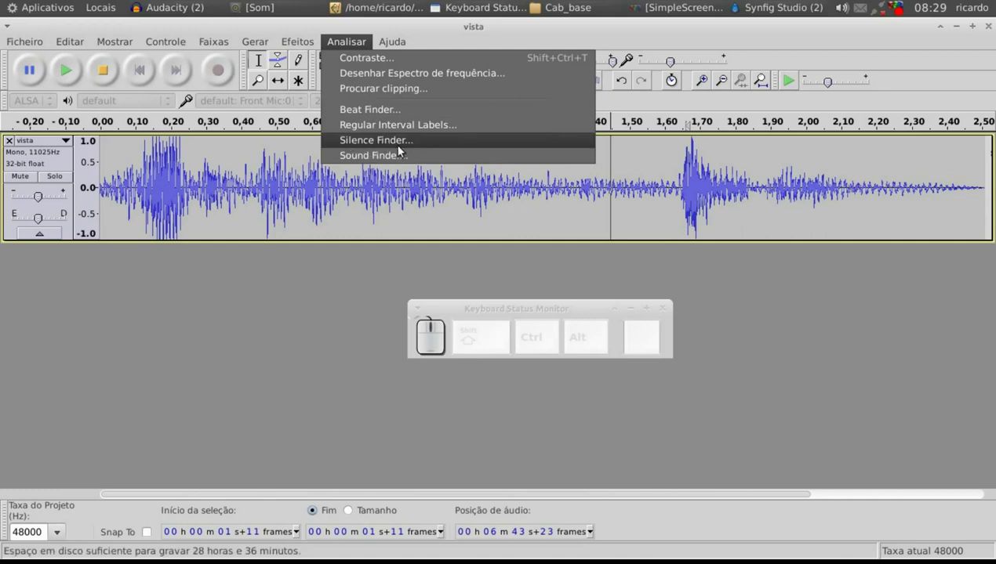
- Launch the Silence Finder analysis on the vista recording
{"action": "left_click", "coordinate": [406, 147]}
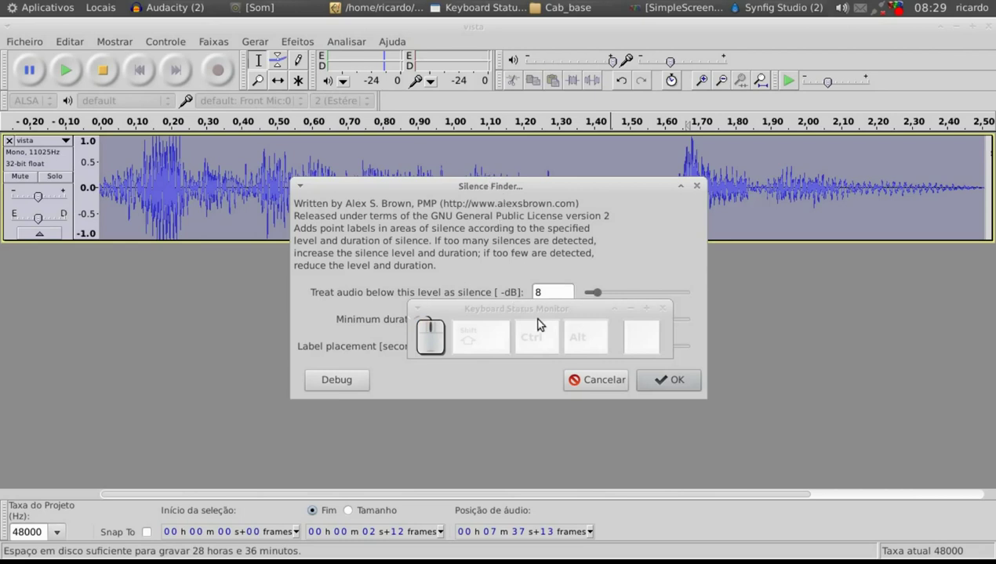
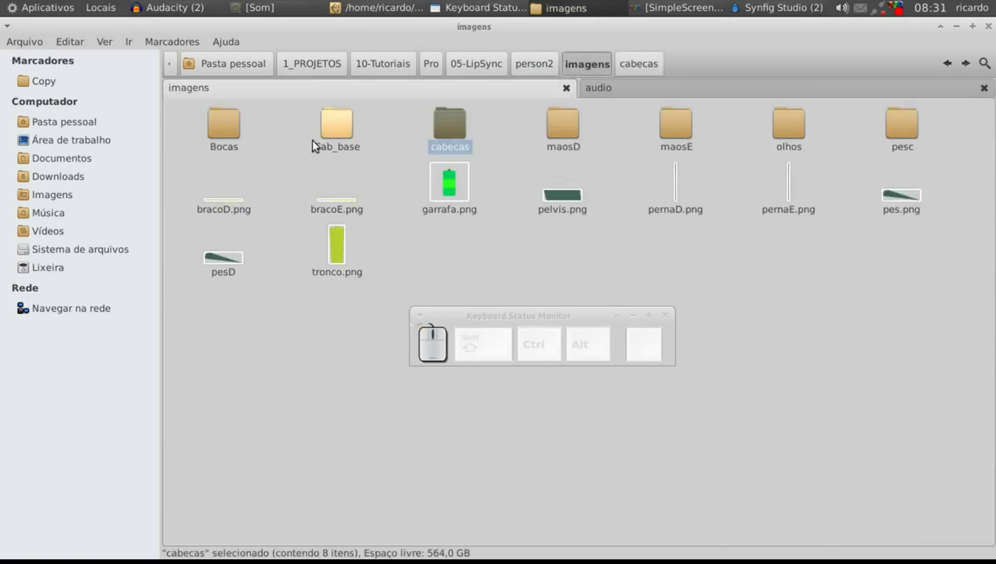
- Browse the Bocas folder and inspect the mouth images up to boc04.png
{"action": "left_click", "coordinate": [228, 136]}
{"action": "left_click", "coordinate": [456, 129]}
{"action": "left_click", "coordinate": [569, 131]}
{"action": "left_click_drag", "start_coordinate": [794, 135], "coordinate": [469, 127]}
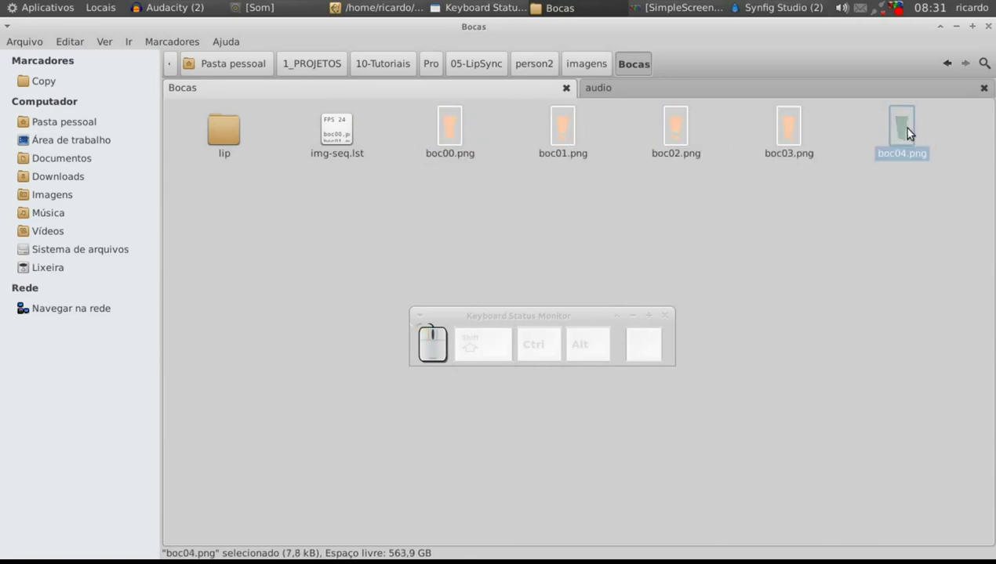
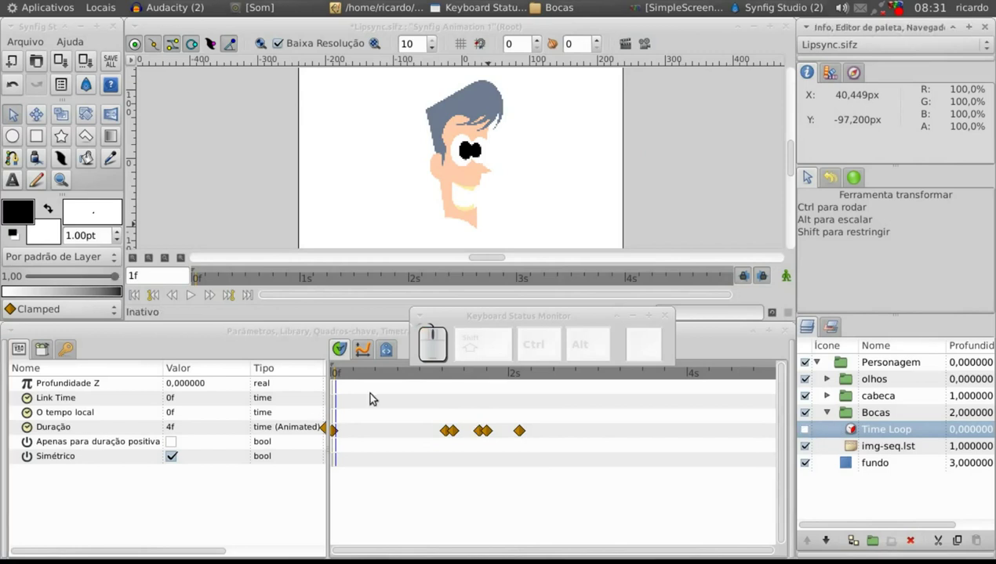
- Step through frames 0f–4f to check each mouth image on the canvas
{"action": "left_click_drag", "start_coordinate": [340, 374], "coordinate": [142, 254]}
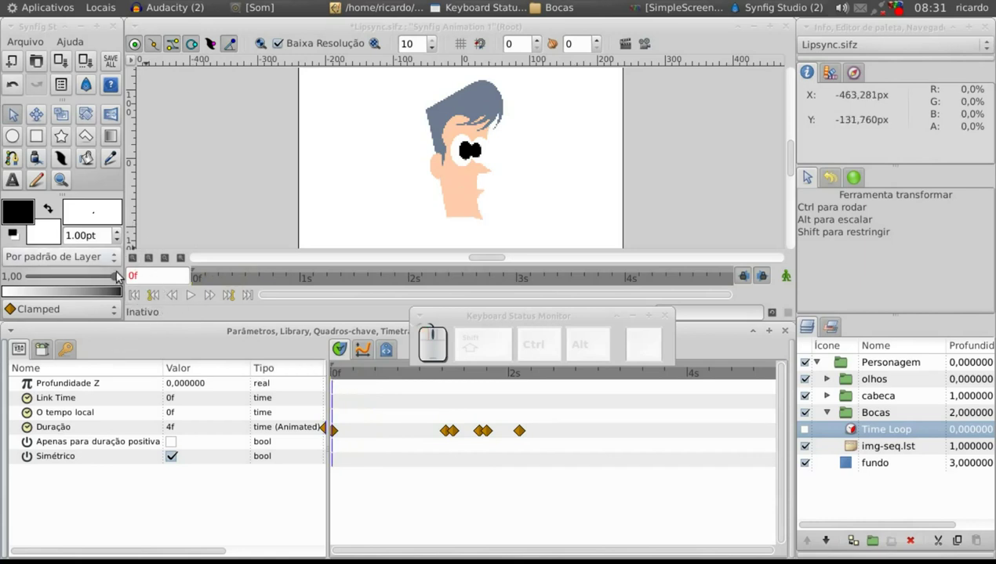
{"action": "left_click", "coordinate": [340, 378]}
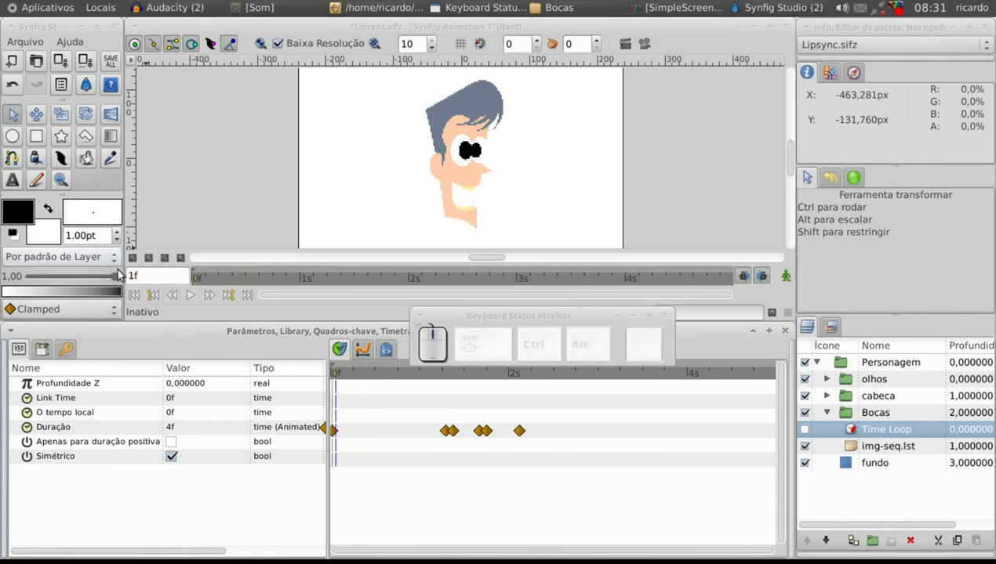
{"action": "left_click", "coordinate": [341, 374]}
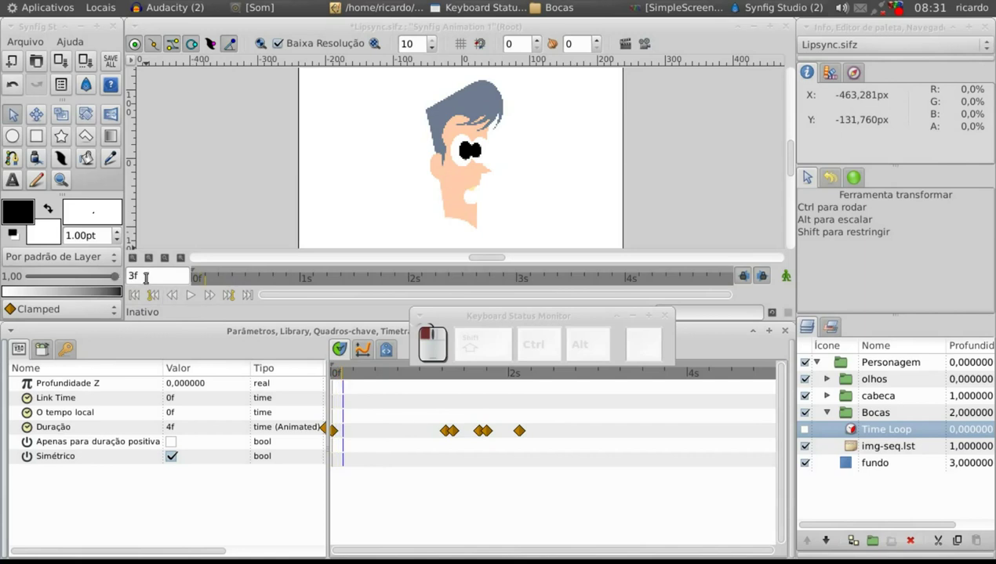
{"action": "left_click_drag", "start_coordinate": [343, 375], "coordinate": [113, 270]}
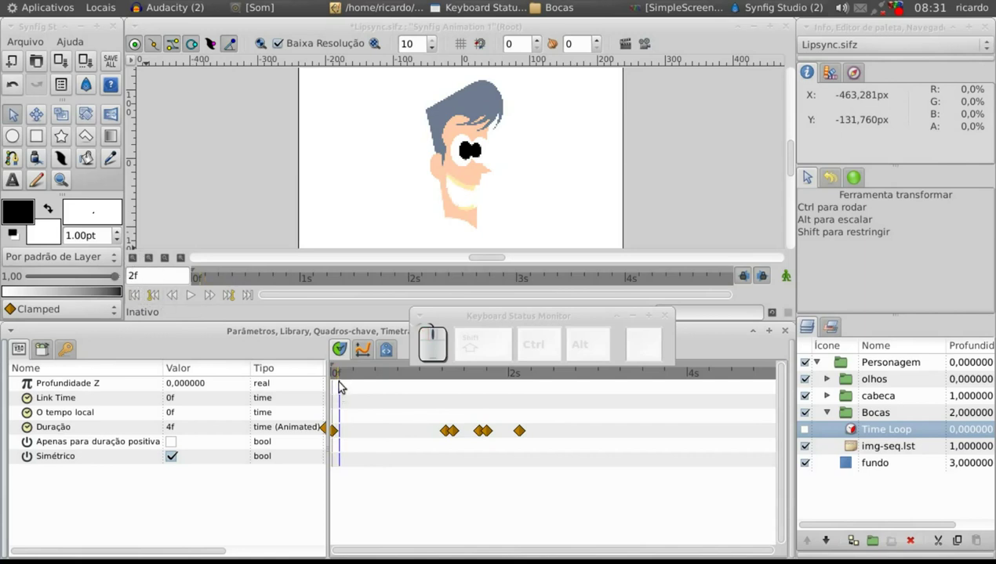
{"action": "left_click", "coordinate": [343, 377]}
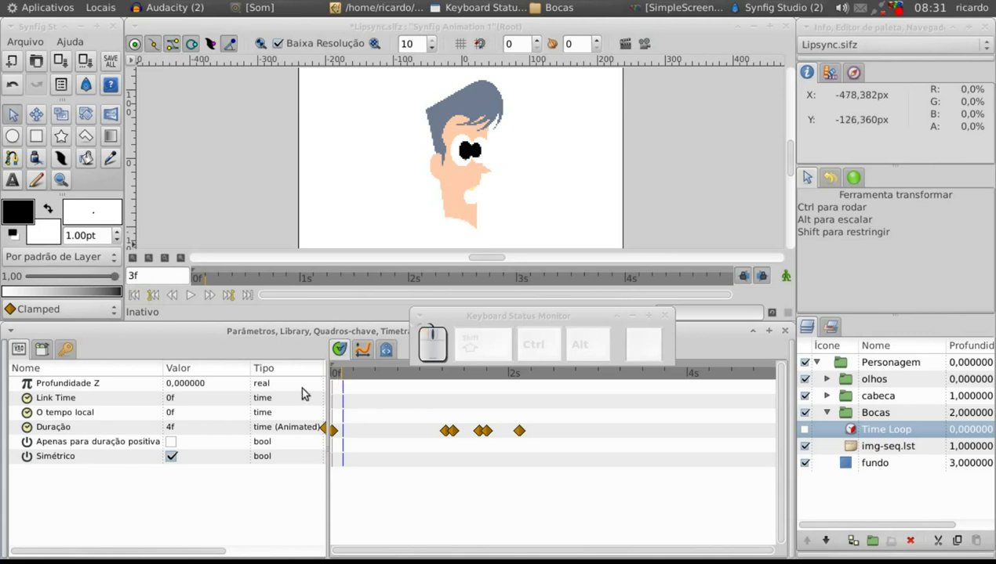
{"action": "left_click", "coordinate": [347, 378]}
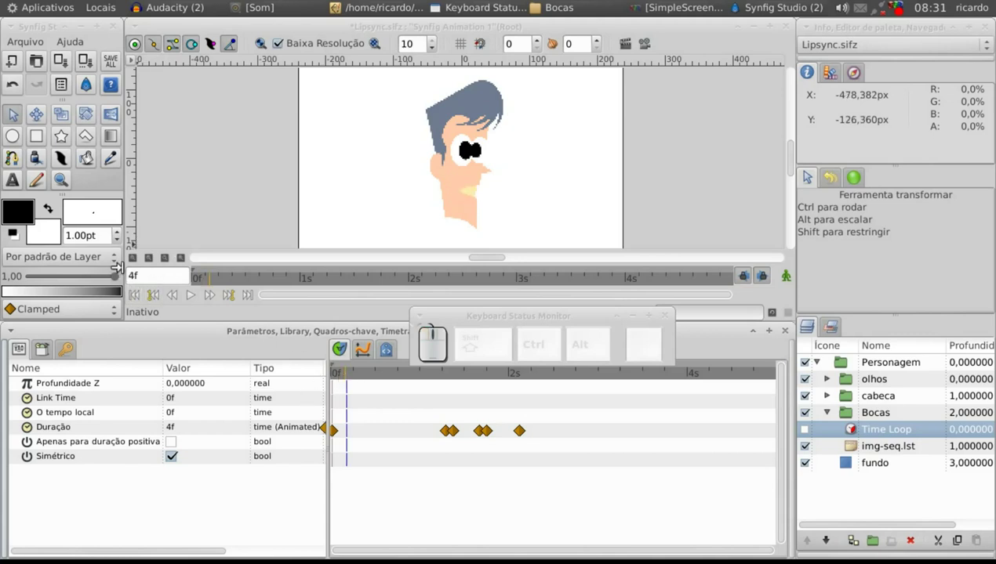
{"action": "left_click_drag", "start_coordinate": [336, 376], "coordinate": [139, 266]}
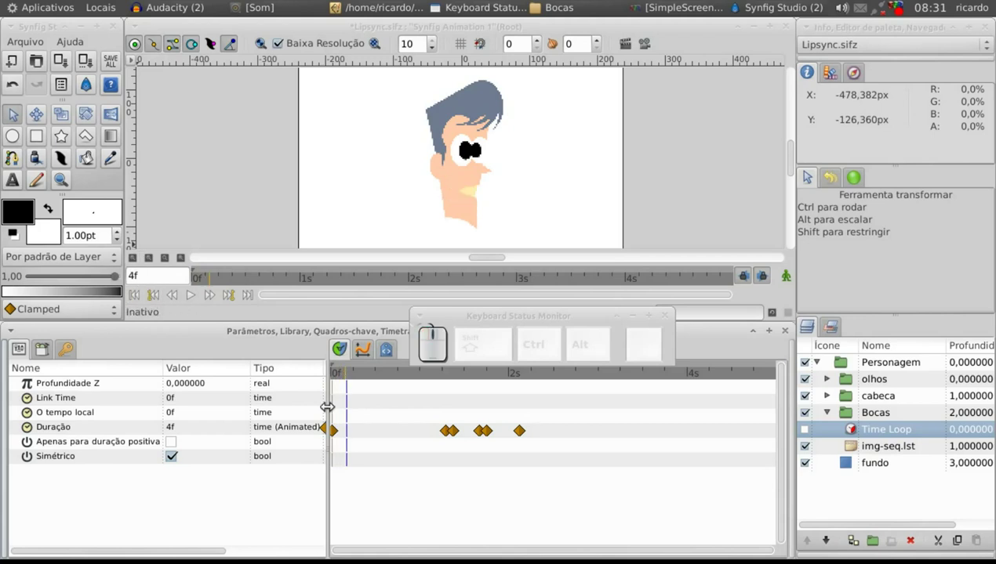
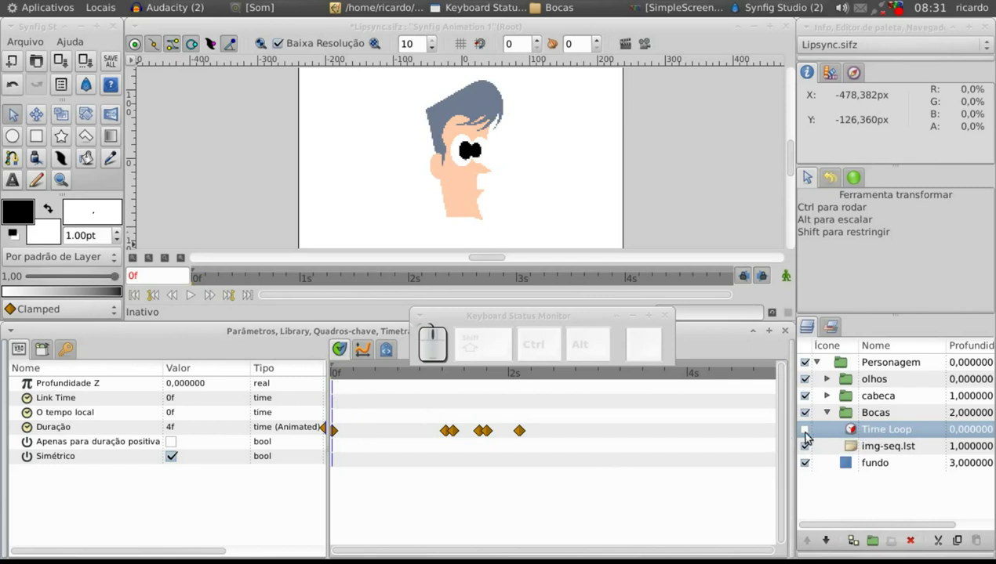
- Re-enable the Time Loop layer and reselect it after browsing the img-seq.lst layer
{"action": "left_click", "coordinate": [809, 434]}
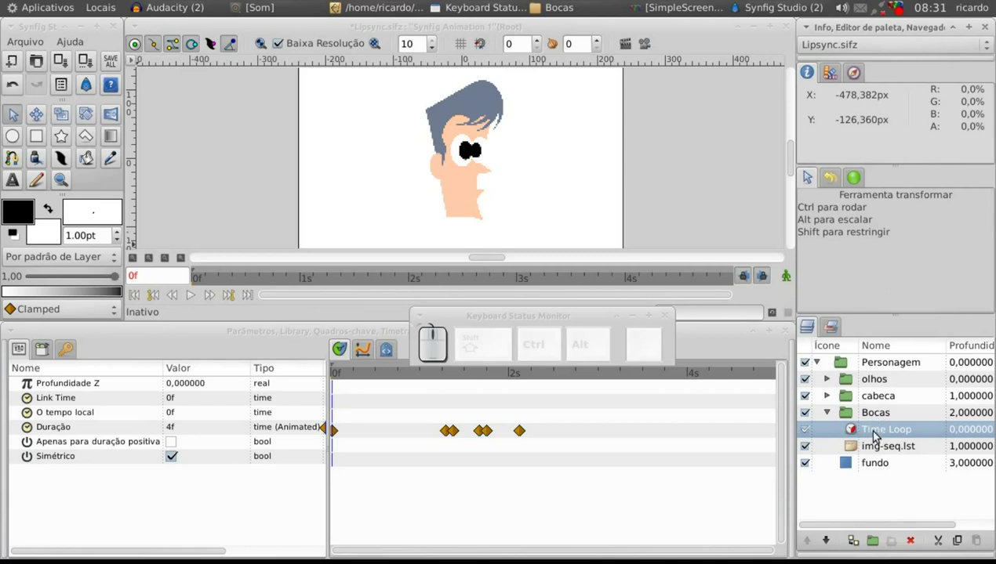
{"action": "left_click_drag", "start_coordinate": [877, 449], "coordinate": [821, 304]}
{"action": "right_click", "coordinate": [878, 448]}
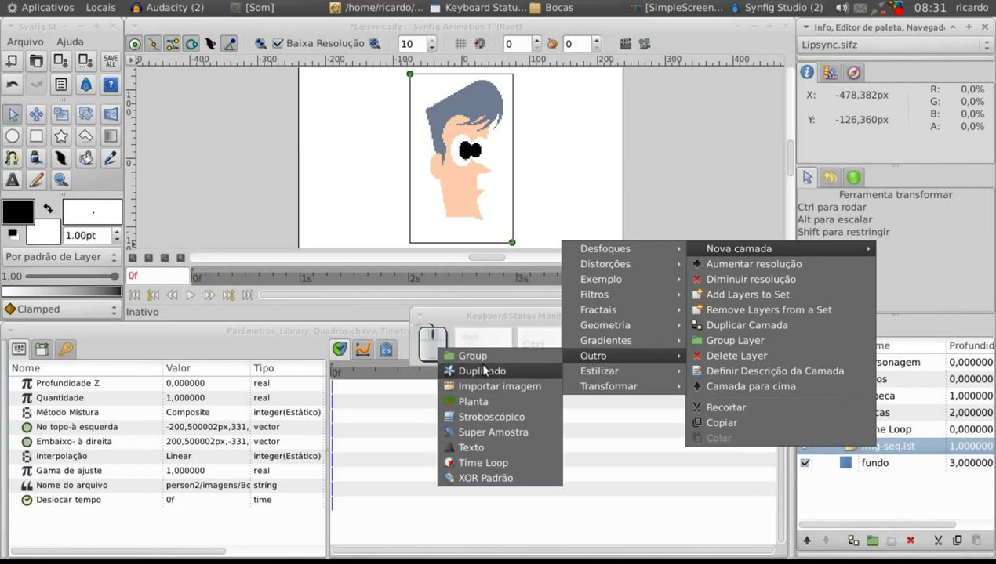
{"action": "left_click", "coordinate": [823, 499]}
{"action": "left_click", "coordinate": [854, 433]}
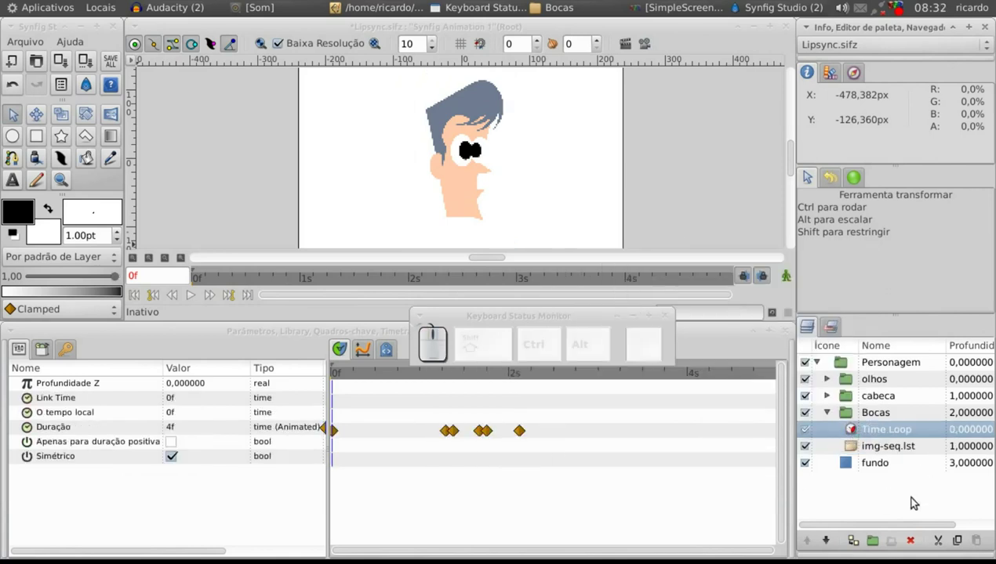
- Disconnect the animated Duração so it reads 1s, then switch animation mode on
{"action": "left_click", "coordinate": [916, 541]}
{"action": "left_click", "coordinate": [854, 437]}
{"action": "right_click", "coordinate": [854, 436]}
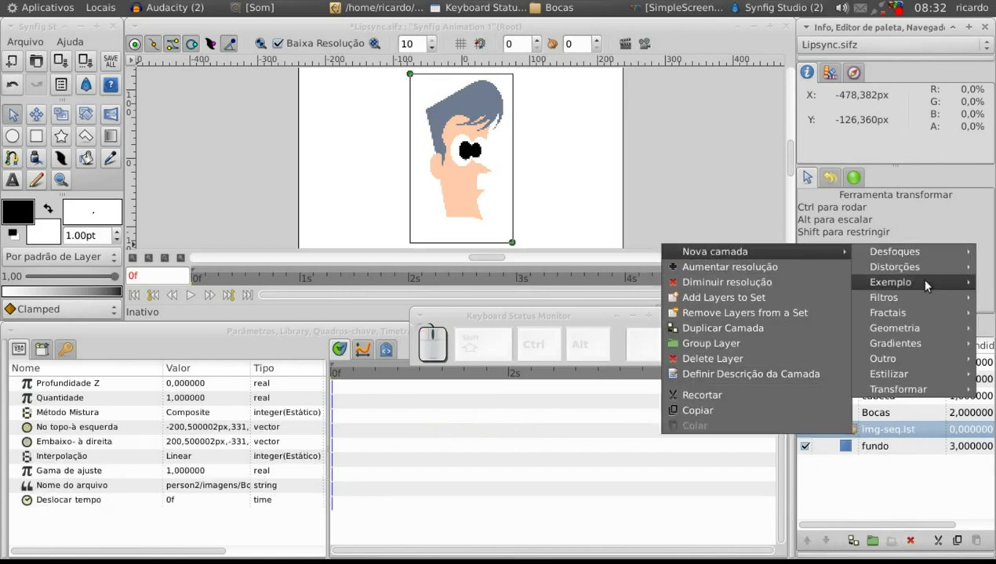
{"action": "left_click", "coordinate": [768, 467]}
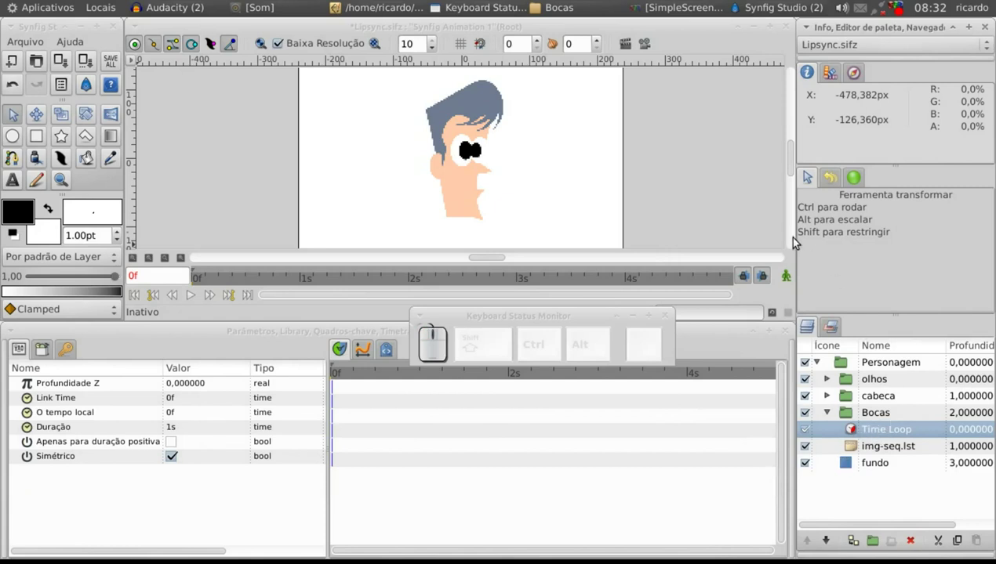
{"action": "left_click", "coordinate": [791, 277]}
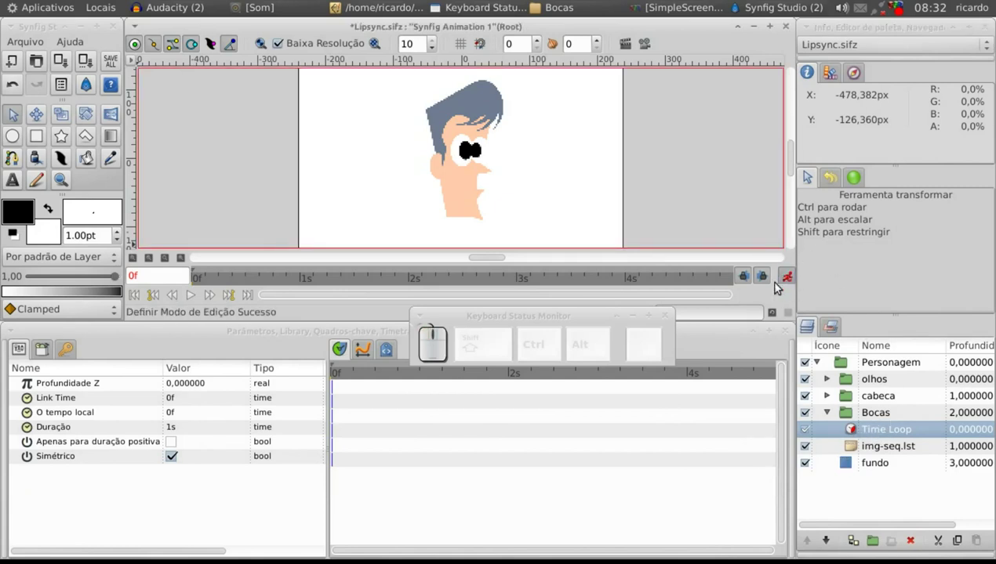
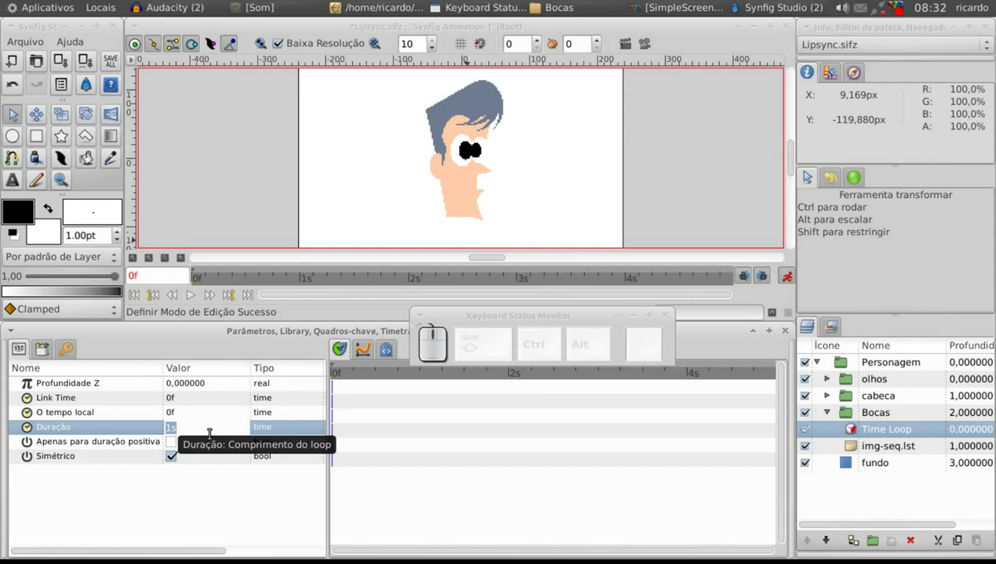
- Enter 5f as the Time Loop duration, replacing 1s
{"action": "key", "text": "5"}
{"action": "key", "text": "f"}
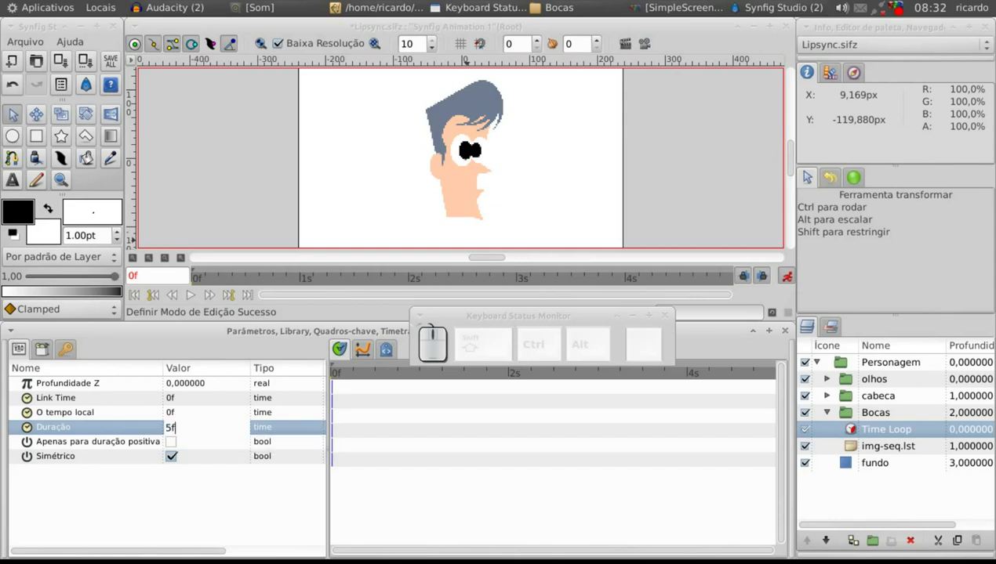
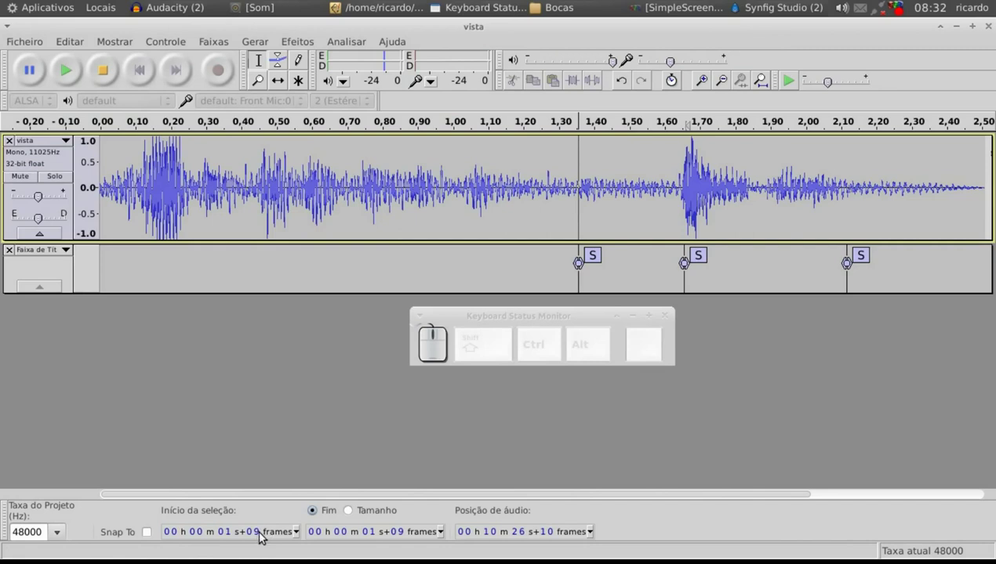
- Check the vista selection at 1 s 09 frames in Audacity and return to Synfig at 1s 9f
{"action": "left_click_drag", "start_coordinate": [771, 8], "coordinate": [769, 47]}
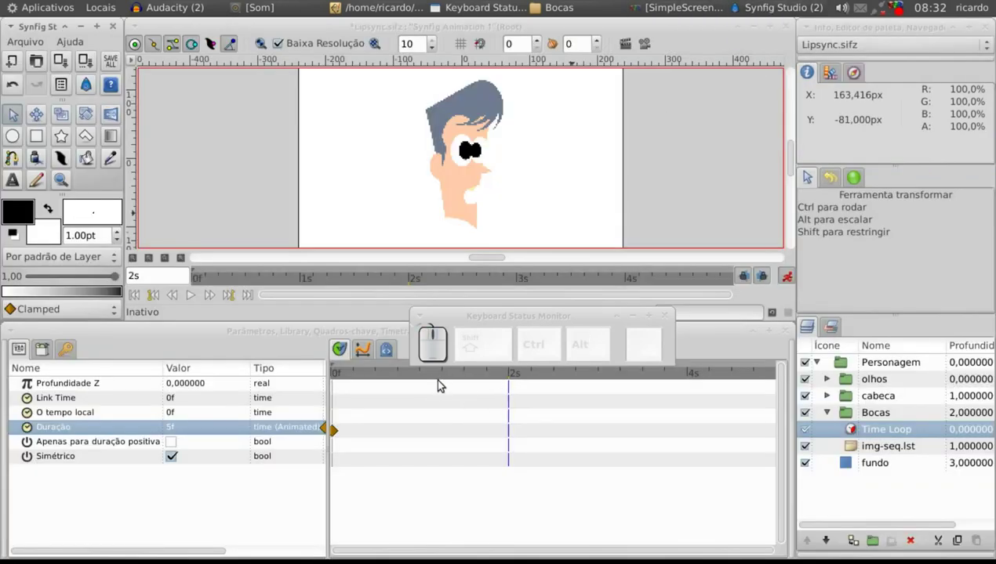
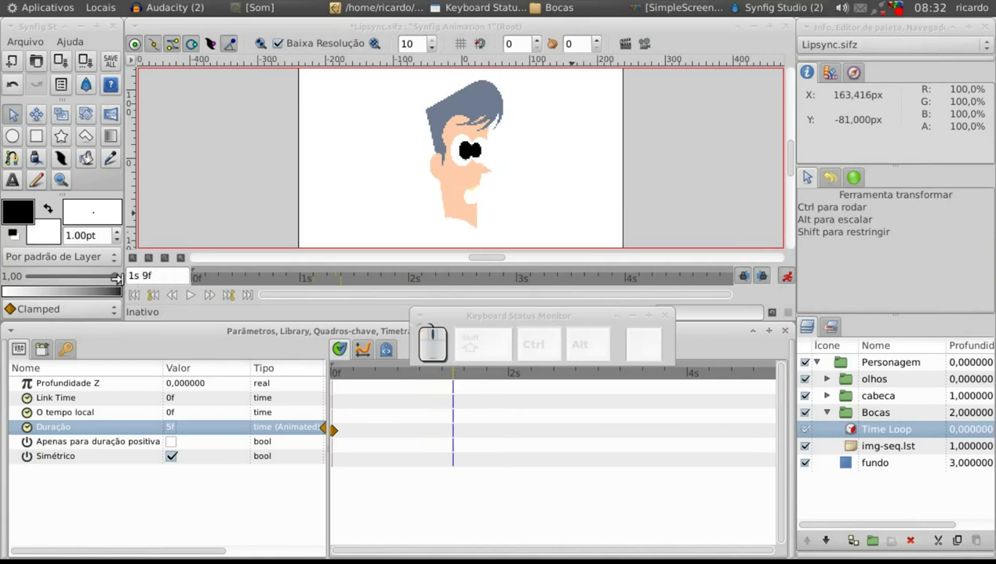
{"action": "left_click", "coordinate": [163, 9]}
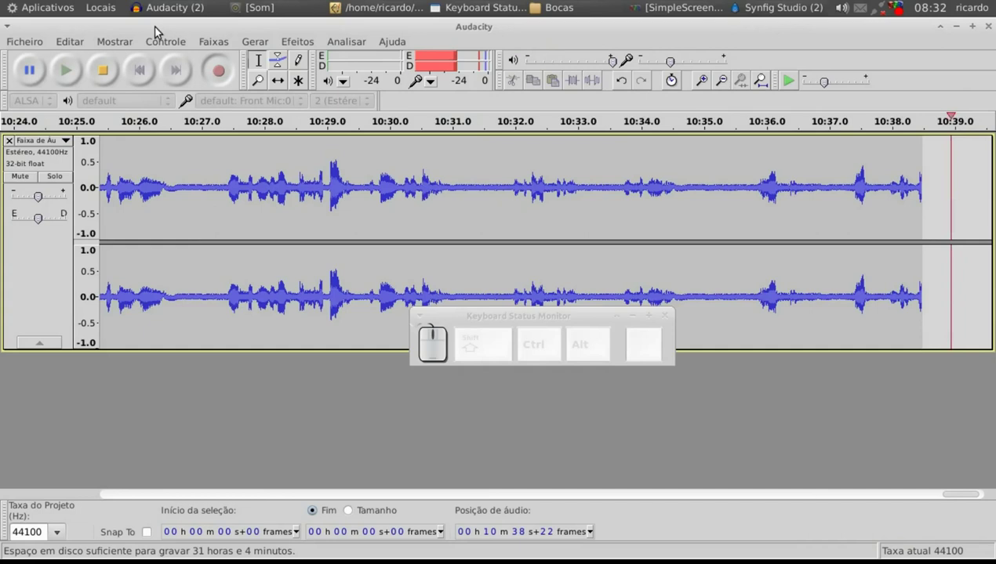
{"action": "left_click", "coordinate": [164, 12]}
{"action": "left_click", "coordinate": [165, 43]}
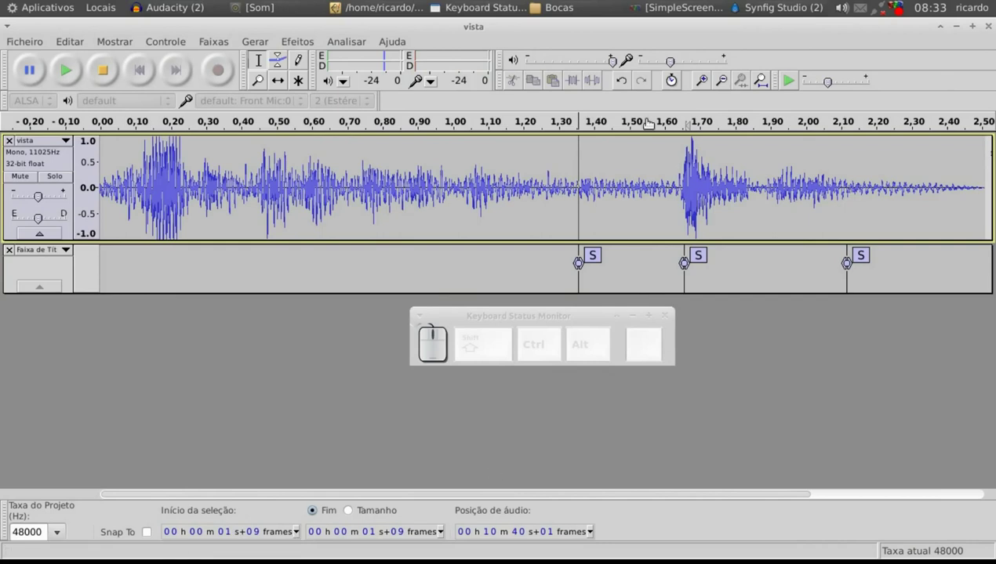
{"action": "left_click_drag", "start_coordinate": [753, 1], "coordinate": [418, 396]}
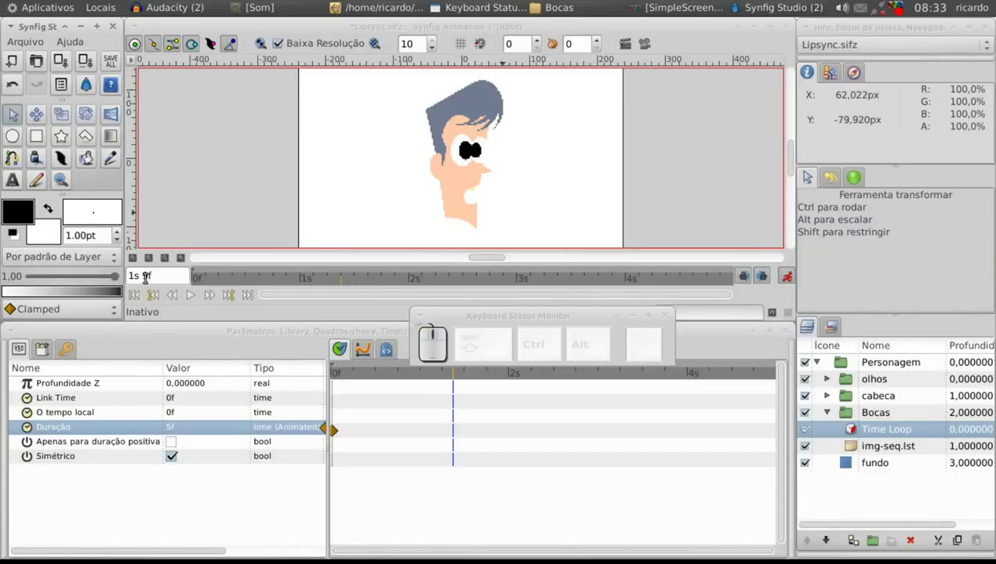
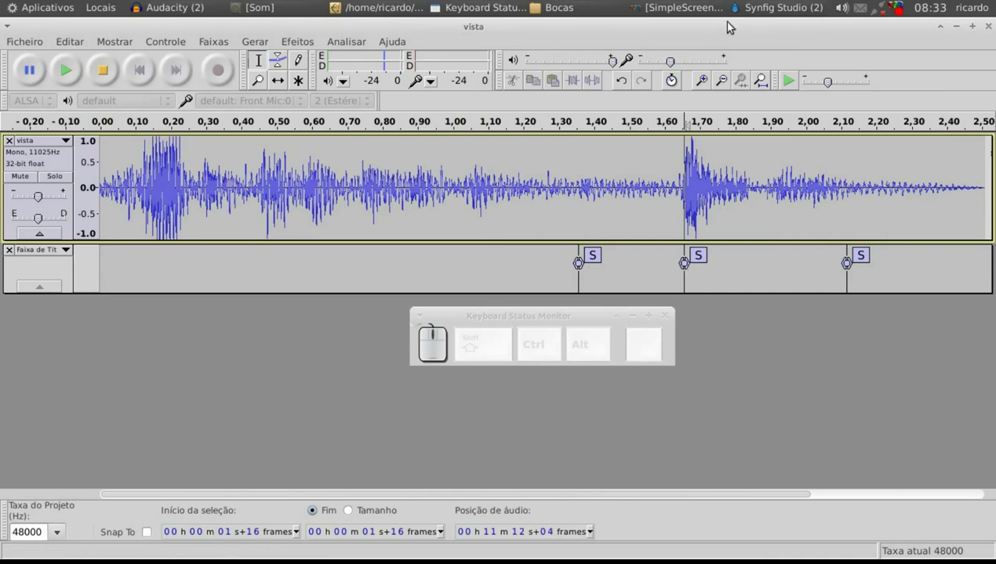
- Move the time cursor from 1s 16f toward 1s 21f where Duração is keyed back to 5f
{"action": "left_click_drag", "start_coordinate": [760, 13], "coordinate": [760, 38]}
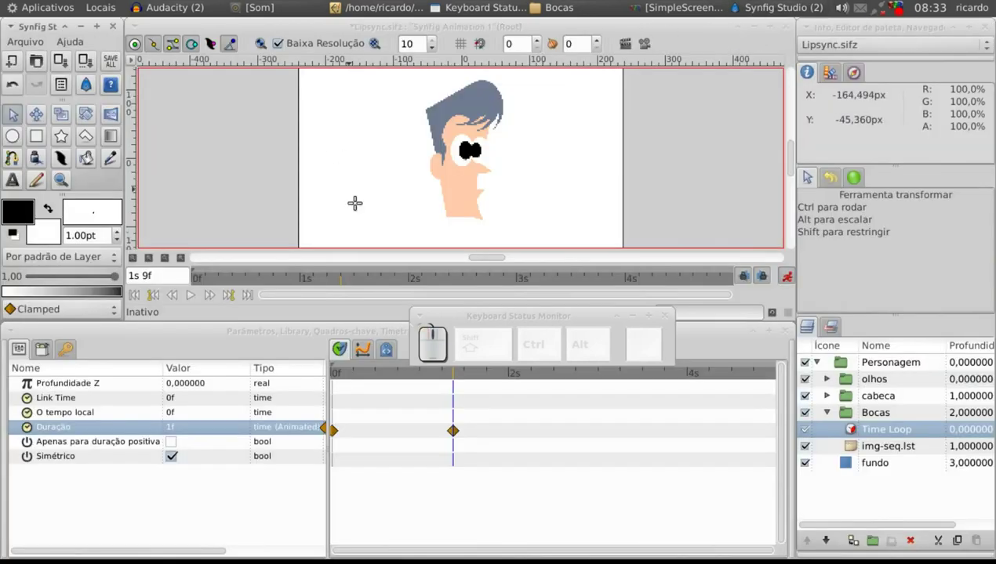
{"action": "left_click_drag", "start_coordinate": [461, 378], "coordinate": [487, 424]}
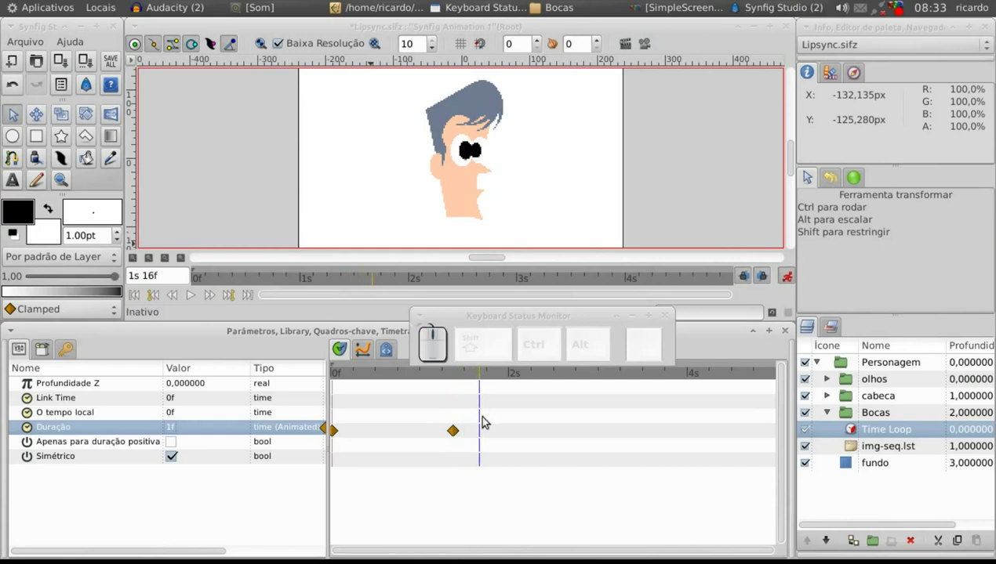
{"action": "left_click", "coordinate": [461, 437]}
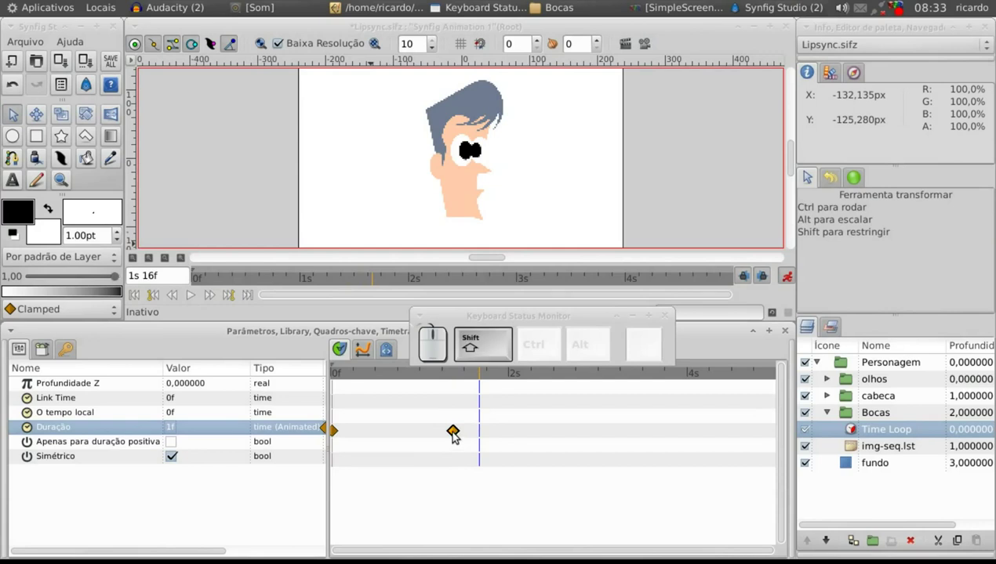
{"action": "left_click_drag", "start_coordinate": [458, 439], "coordinate": [507, 414]}
{"action": "left_click_drag", "start_coordinate": [479, 374], "coordinate": [483, 380]}
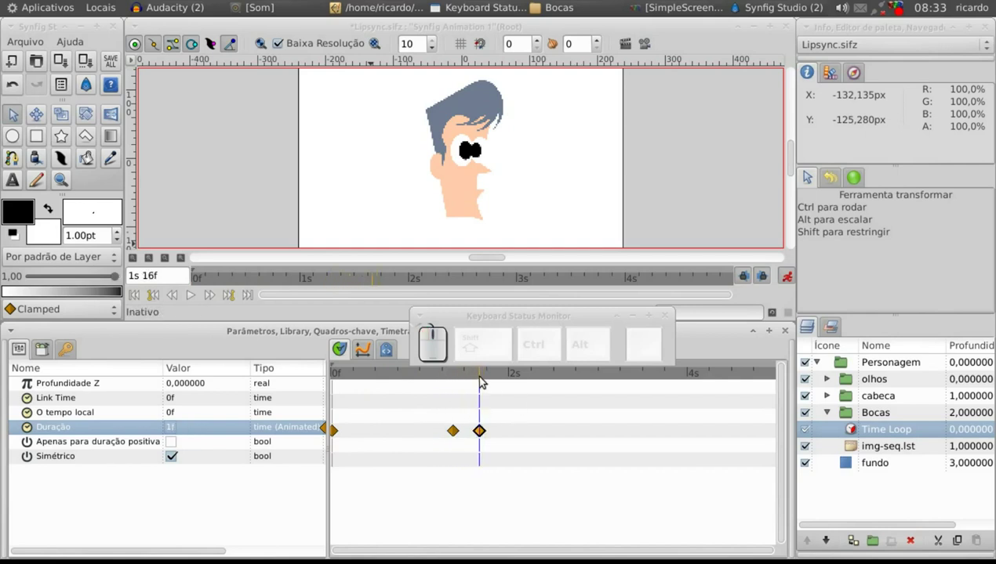
{"action": "left_click_drag", "start_coordinate": [484, 379], "coordinate": [484, 377]}
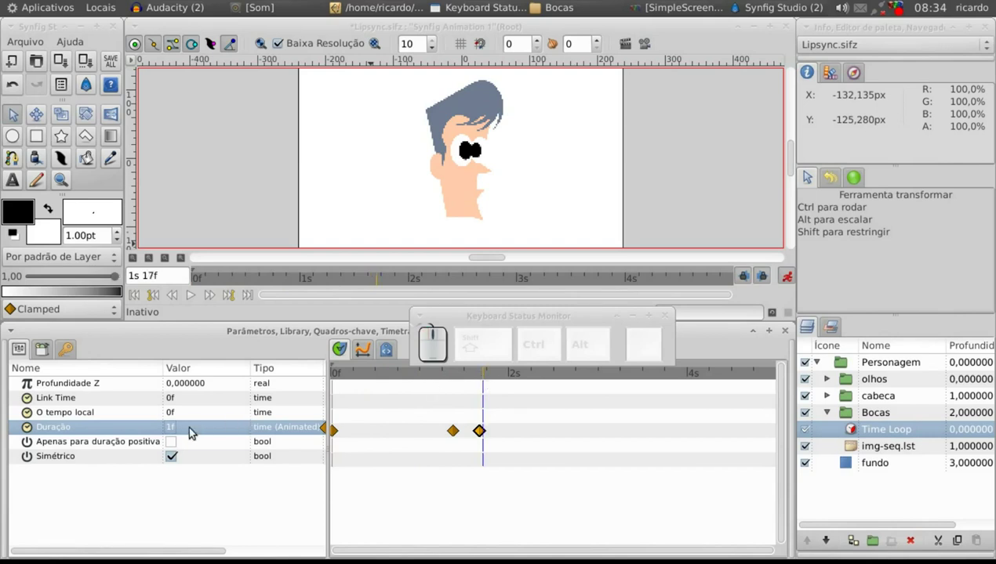
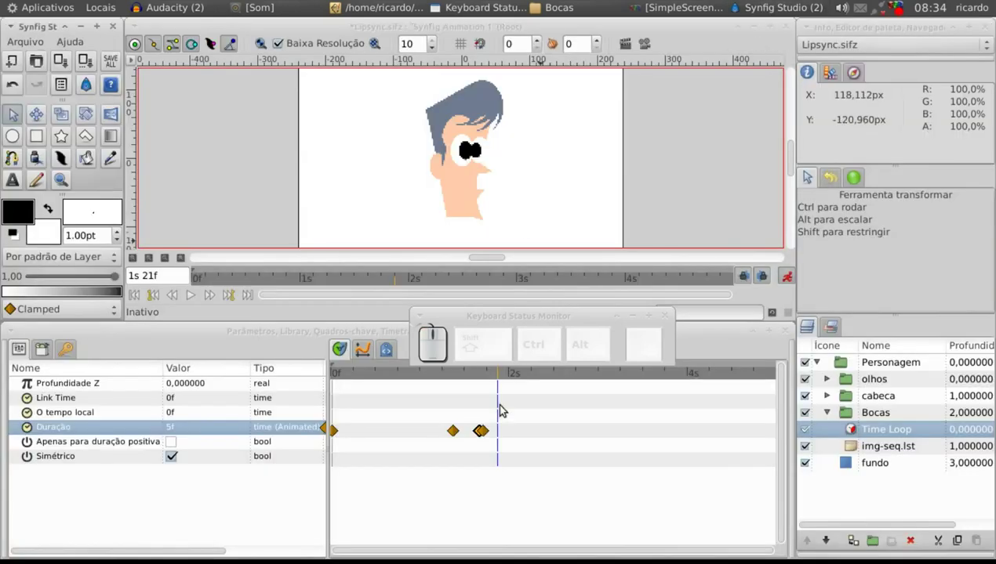
- Enter 1f in the selected timing field and drag the time cursor back toward frame 0
{"action": "left_click_drag", "start_coordinate": [511, 375], "coordinate": [512, 413]}
{"action": "left_click", "coordinate": [181, 432]}
{"action": "key", "text": "1"}
{"action": "key", "text": "f"}
{"action": "key", "text": "Return"}
{"action": "left_click_drag", "start_coordinate": [523, 380], "coordinate": [342, 374]}
{"action": "left_click", "coordinate": [339, 373]}
- Play and stop the lip-sync animation twice, rewinding to the start between runs
{"action": "left_click", "coordinate": [200, 297]}
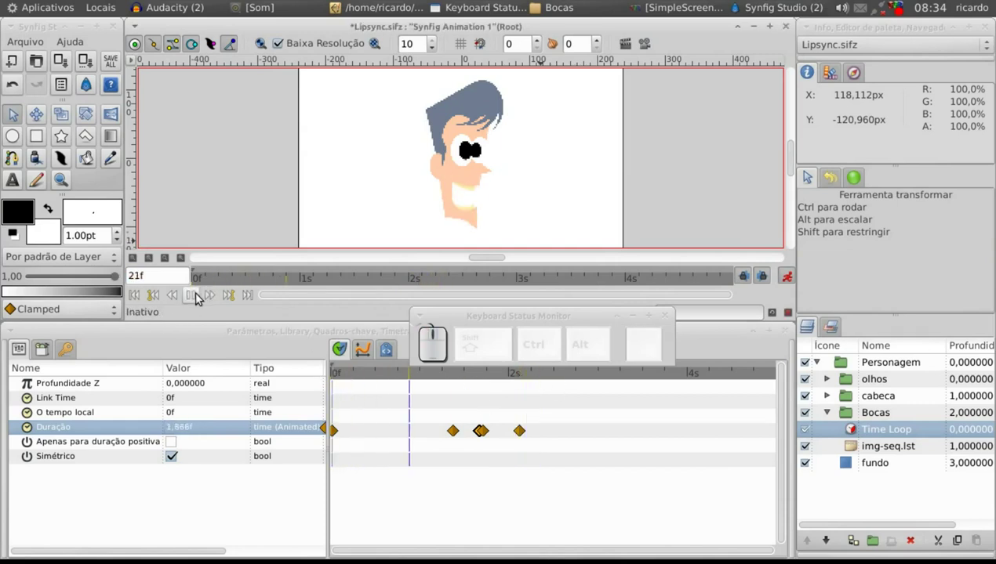
{"action": "left_click", "coordinate": [200, 297]}
{"action": "left_click_drag", "start_coordinate": [380, 377], "coordinate": [188, 300]}
{"action": "left_click", "coordinate": [187, 299]}
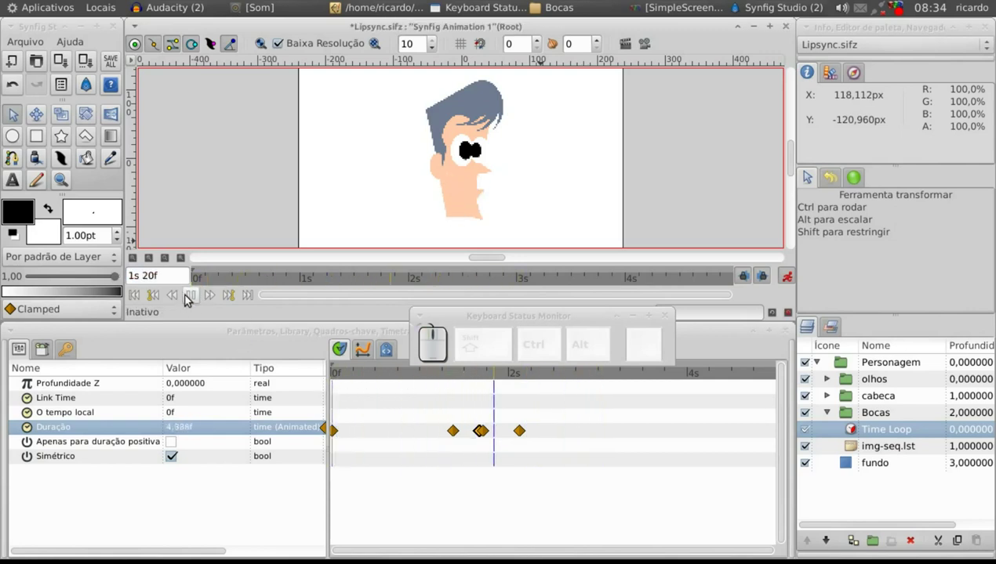
{"action": "left_click", "coordinate": [189, 299]}
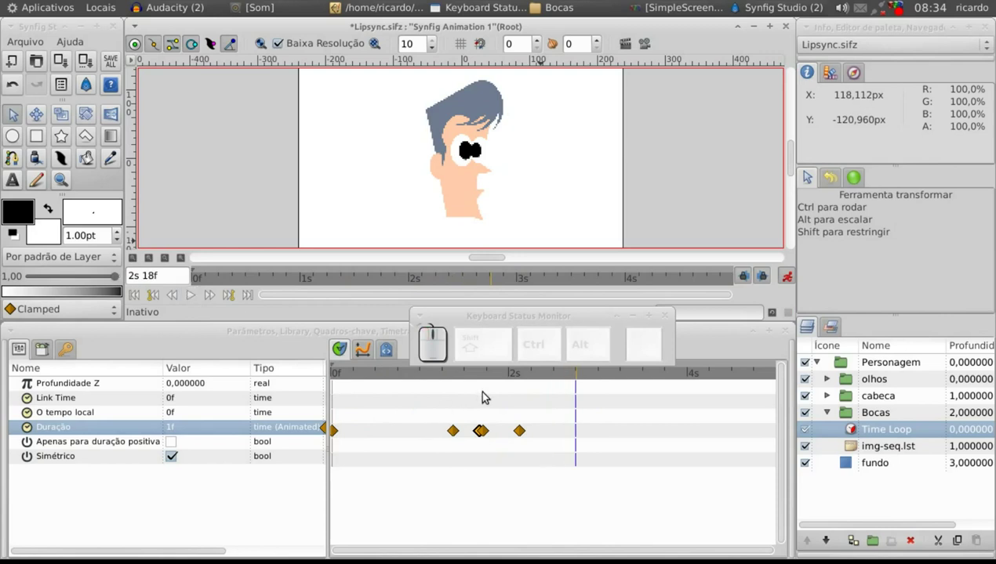
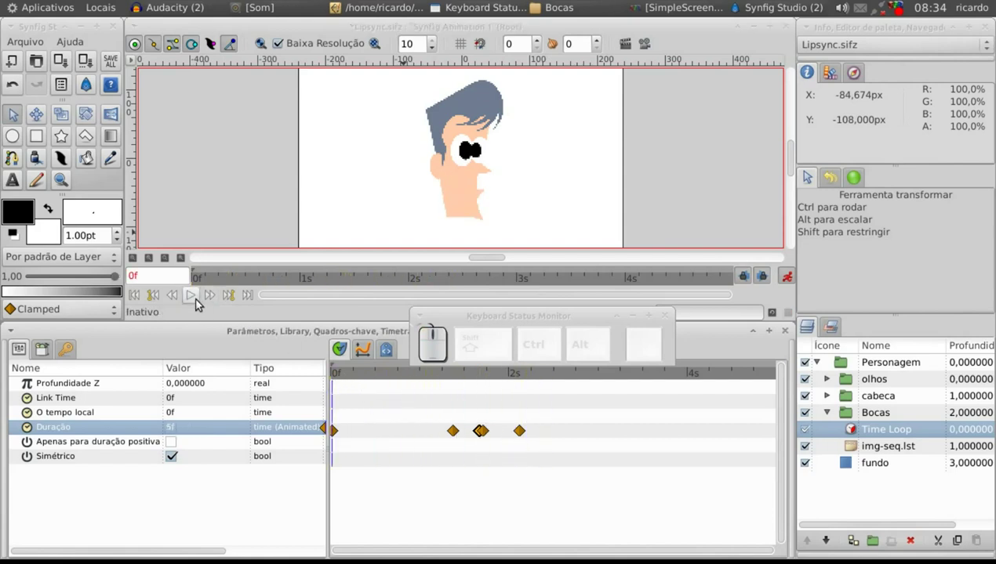
{"action": "left_click", "coordinate": [199, 299]}
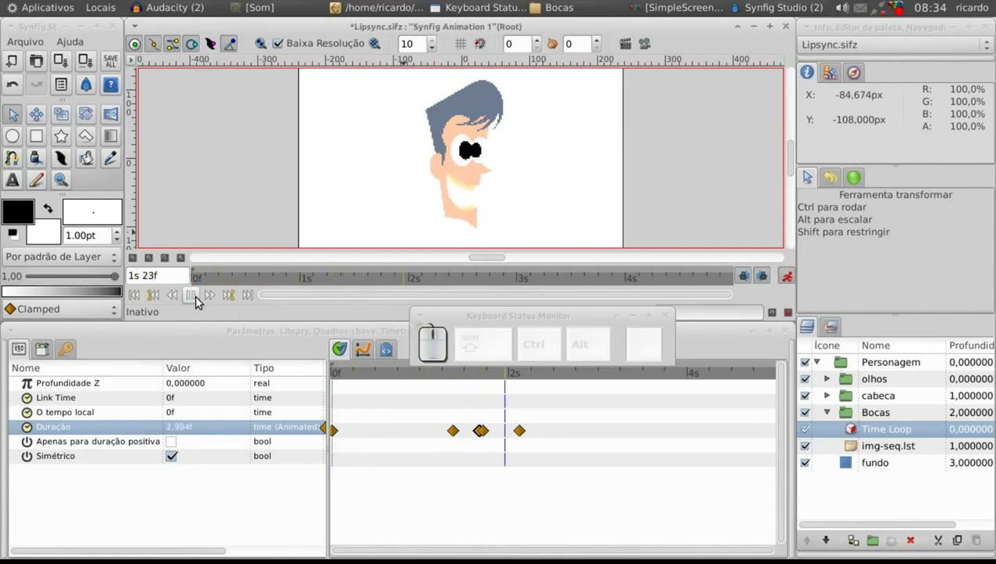
{"action": "left_click", "coordinate": [200, 301]}
{"action": "left_click_drag", "start_coordinate": [375, 378], "coordinate": [209, 315]}
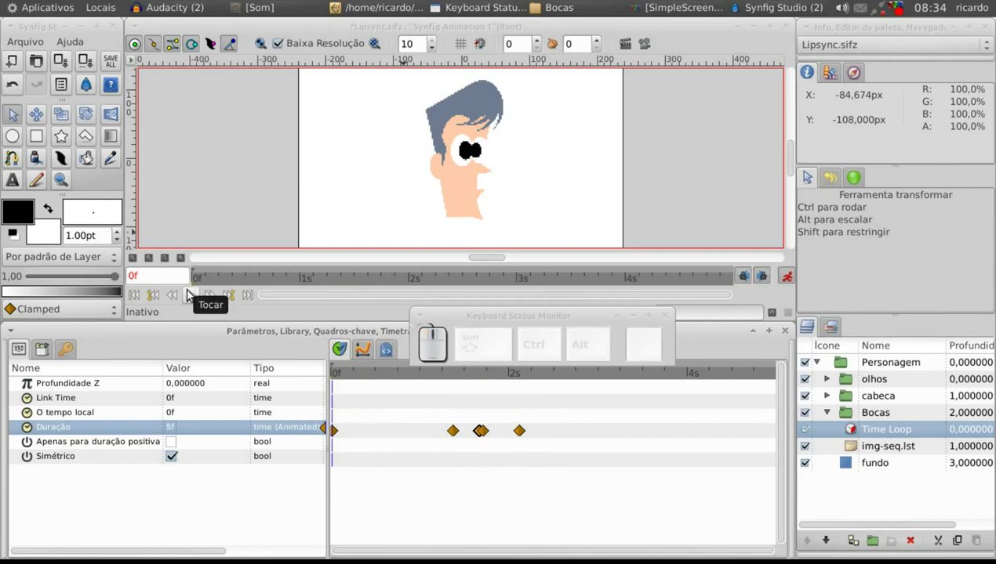
- Replay the animation twice more to check the mouth timing and scrub back to frame 0
{"action": "left_click", "coordinate": [191, 294]}
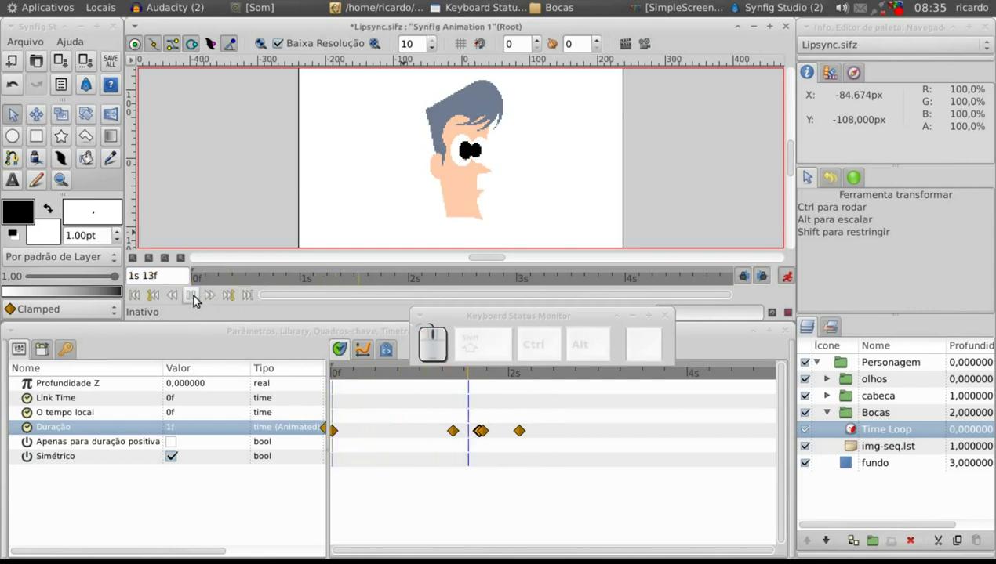
{"action": "left_click", "coordinate": [197, 300]}
{"action": "left_click_drag", "start_coordinate": [415, 378], "coordinate": [195, 299]}
{"action": "left_click", "coordinate": [195, 299]}
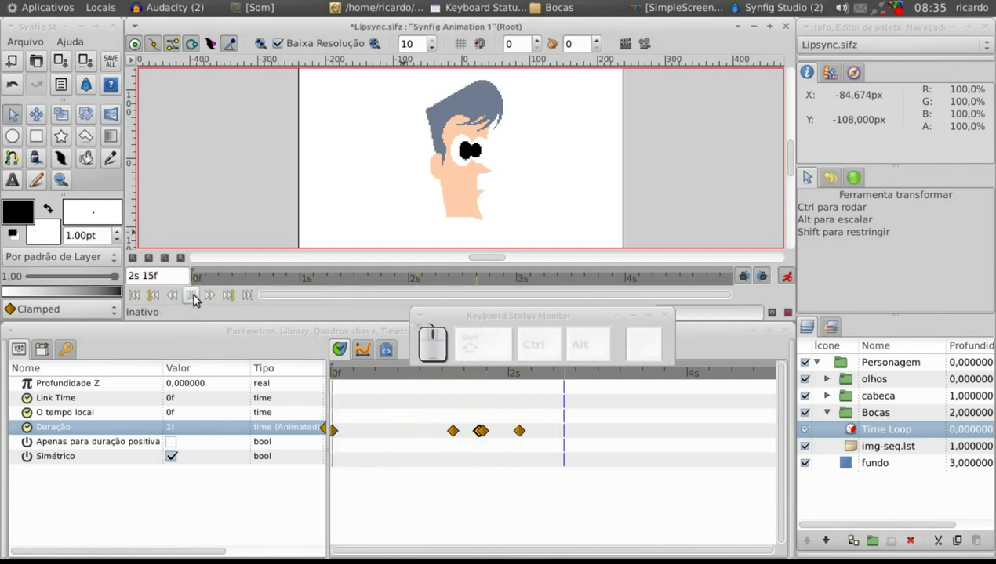
{"action": "left_click", "coordinate": [199, 302]}
{"action": "left_click_drag", "start_coordinate": [366, 377], "coordinate": [530, 155]}
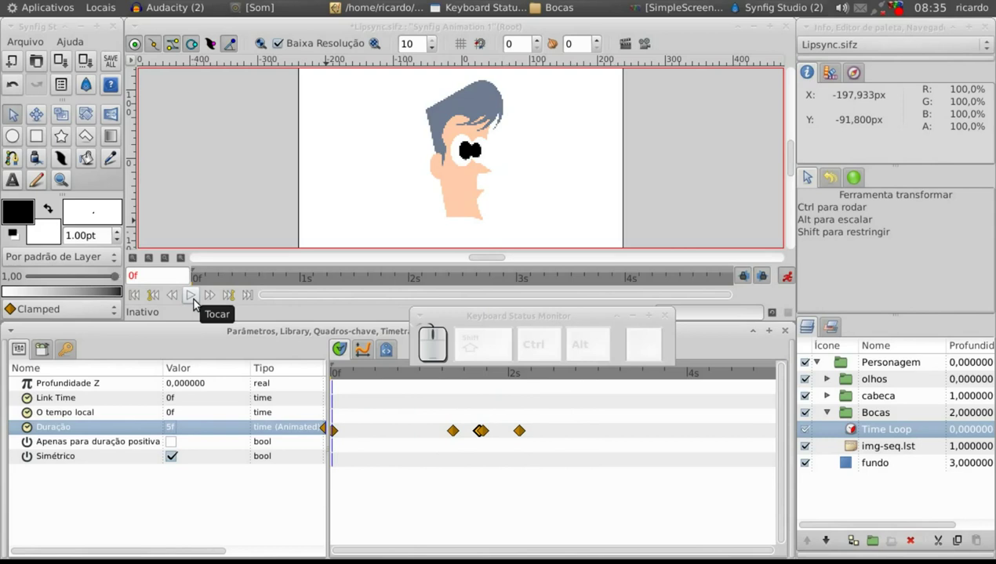
{"action": "left_click", "coordinate": [198, 303]}
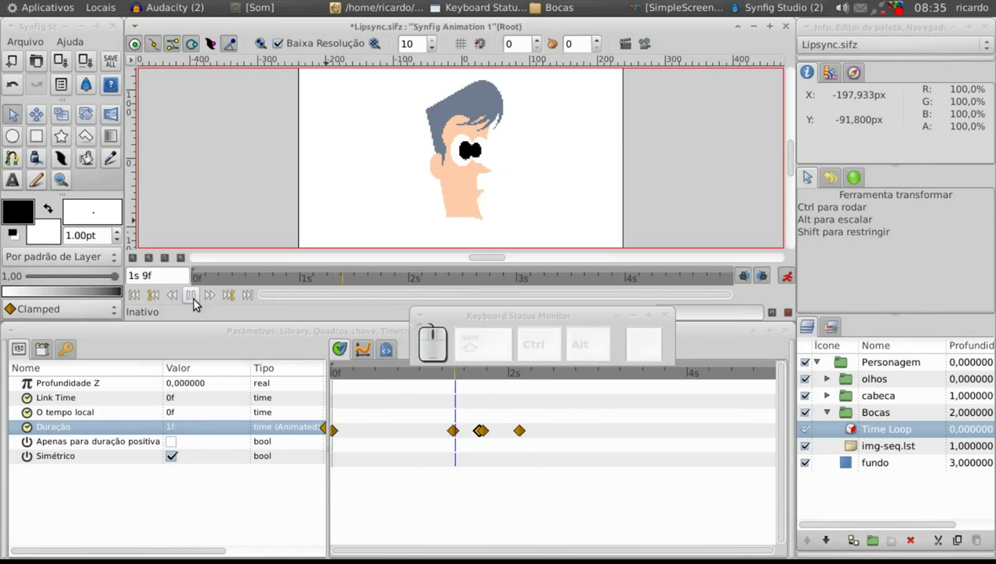
{"action": "left_click", "coordinate": [198, 303]}
{"action": "left_click_drag", "start_coordinate": [397, 373], "coordinate": [481, 225]}
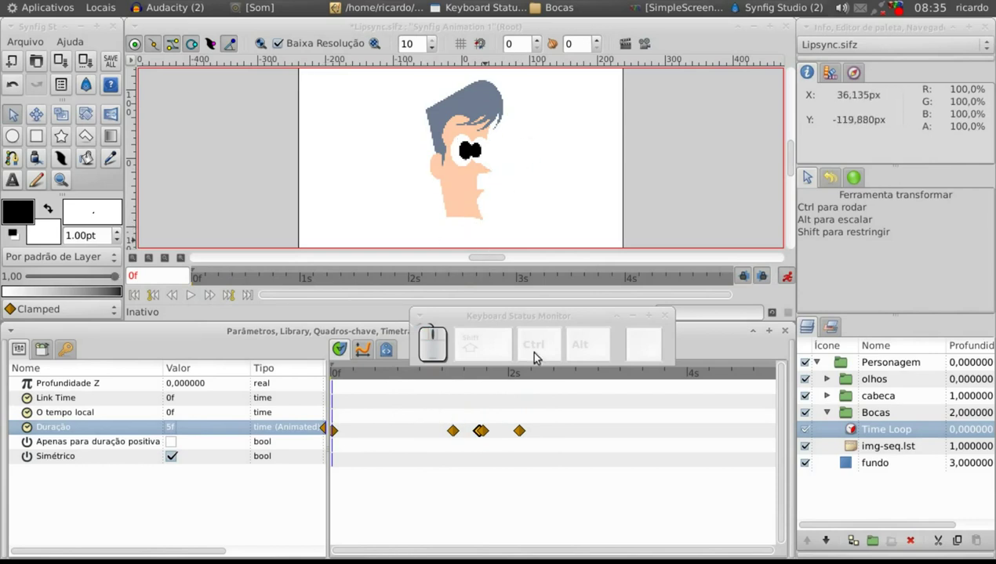
- Move the olhos00.png and olhos01.png eye layers above the cabeca head group
{"action": "left_click", "coordinate": [786, 275]}
{"action": "left_click", "coordinate": [833, 415]}
{"action": "left_click", "coordinate": [832, 383]}
{"action": "left_click", "coordinate": [859, 400]}
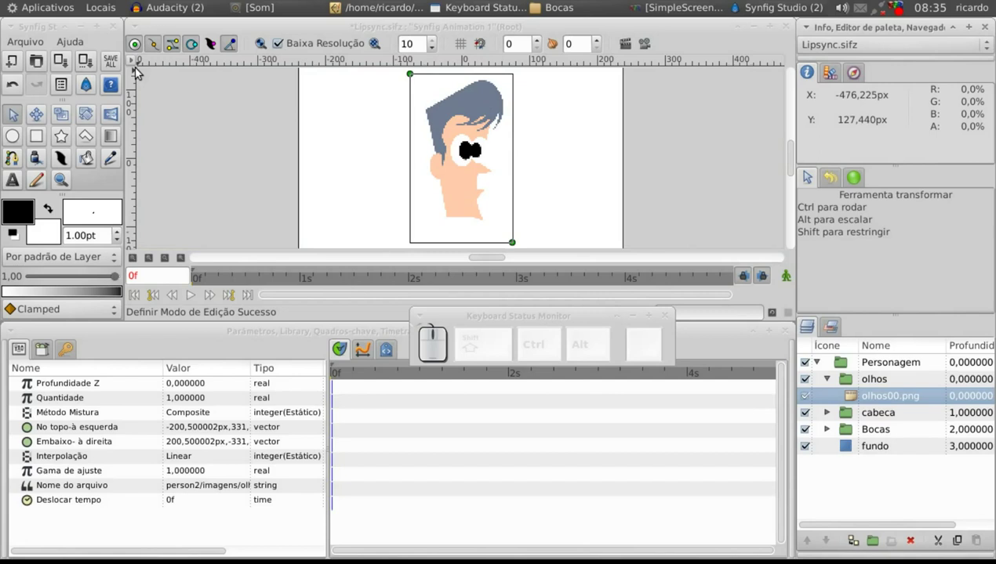
- Set the default interpolation for new waypoints to Constant
{"action": "left_click", "coordinate": [136, 66]}
{"action": "left_click", "coordinate": [376, 168]}
{"action": "left_click", "coordinate": [375, 140]}
{"action": "left_click", "coordinate": [376, 222]}
{"action": "left_click", "coordinate": [401, 153]}
- Select the olhos00.png eye layer and switch on Animate Editing Mode
{"action": "left_click", "coordinate": [752, 474]}
{"action": "left_click", "coordinate": [842, 363]}
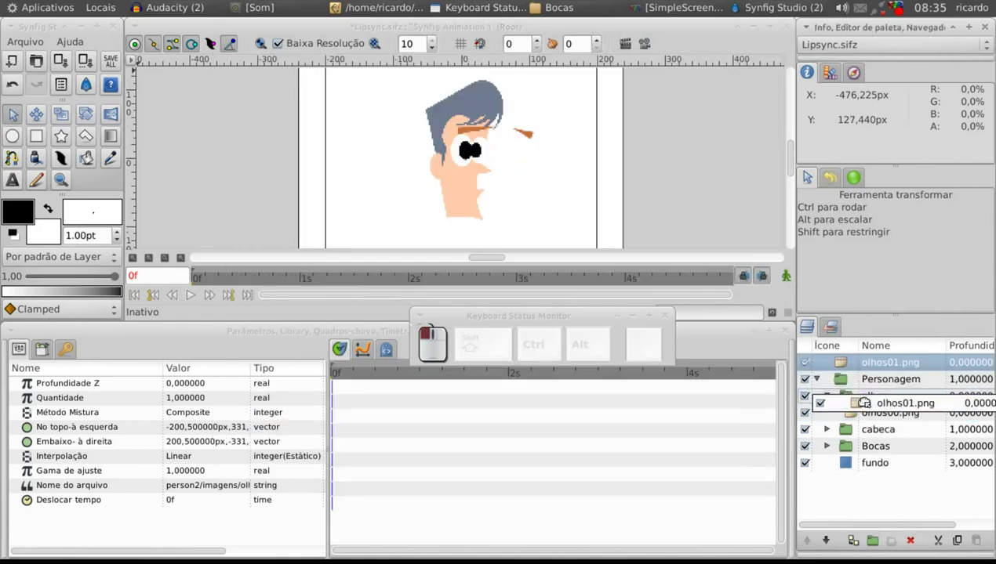
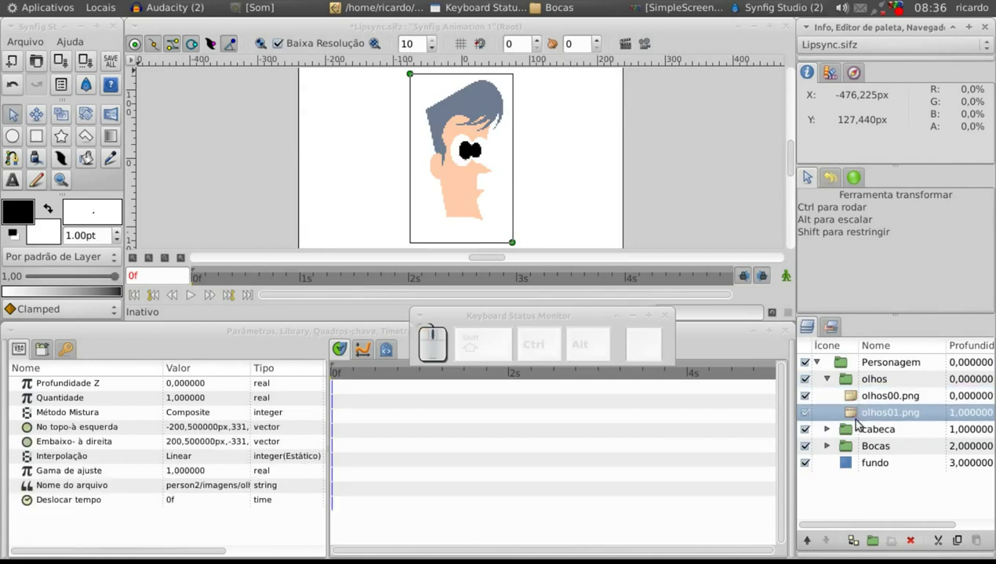
{"action": "left_click", "coordinate": [852, 397]}
{"action": "left_click", "coordinate": [857, 416]}
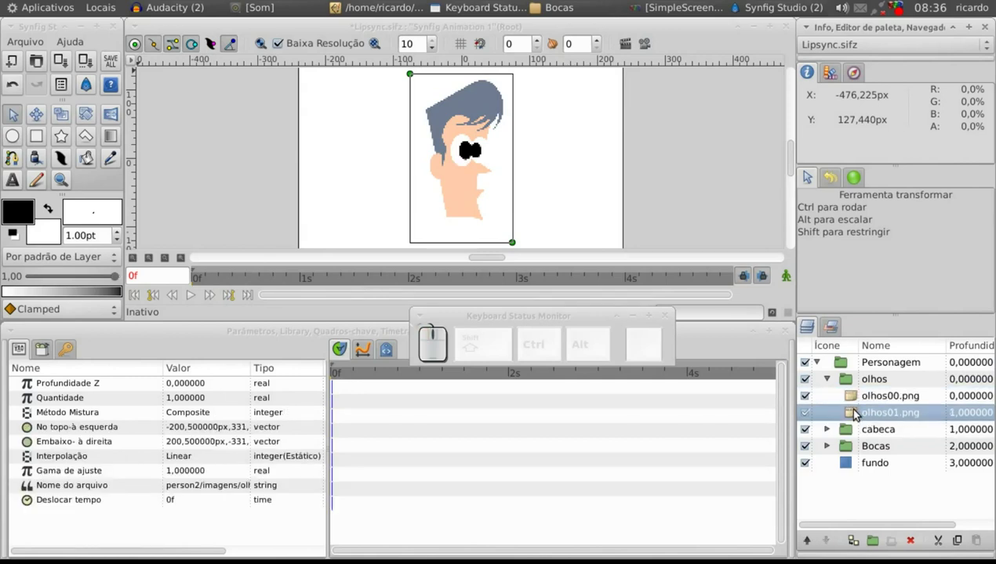
{"action": "left_click", "coordinate": [811, 544]}
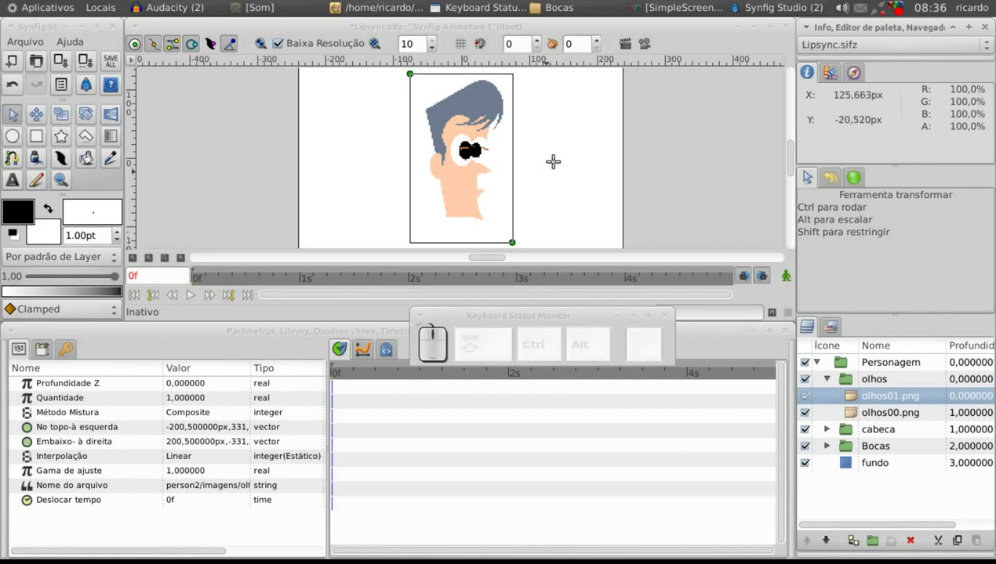
{"action": "left_click", "coordinate": [794, 281]}
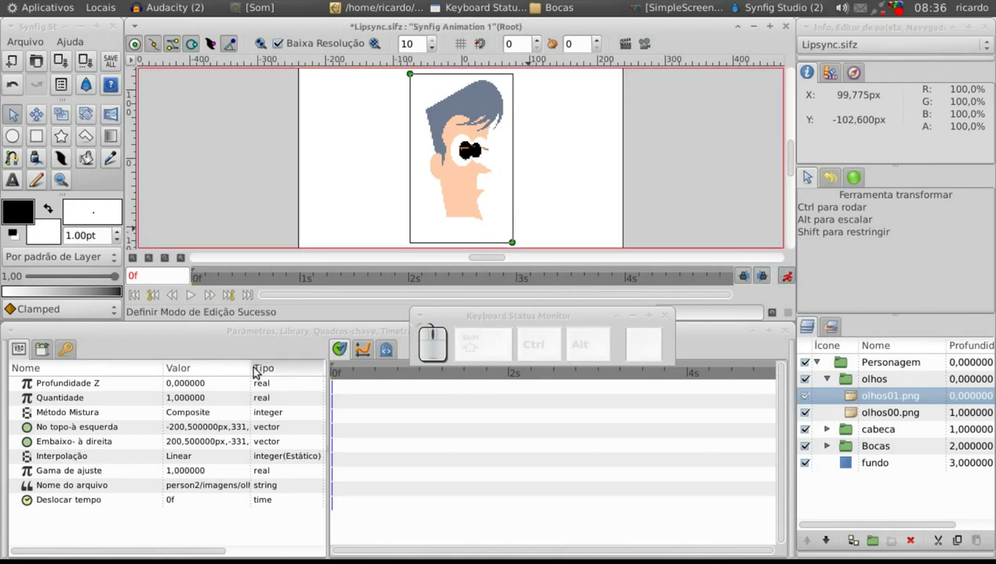
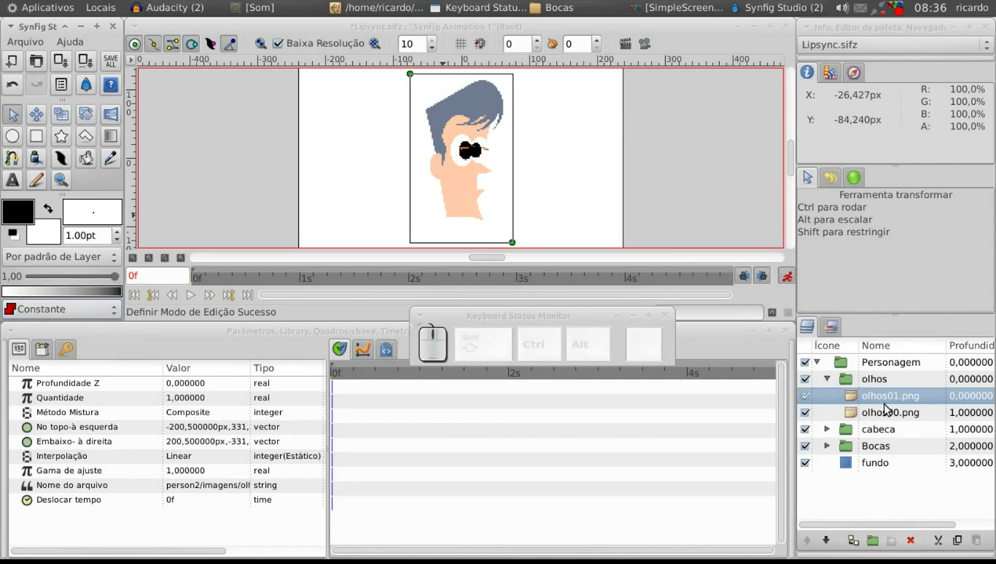
- Key the eye layer's Amount to 0 at frame 0 and again at frame 23
{"action": "left_click", "coordinate": [182, 398]}
{"action": "key", "text": "0"}
{"action": "key", "text": "Return"}
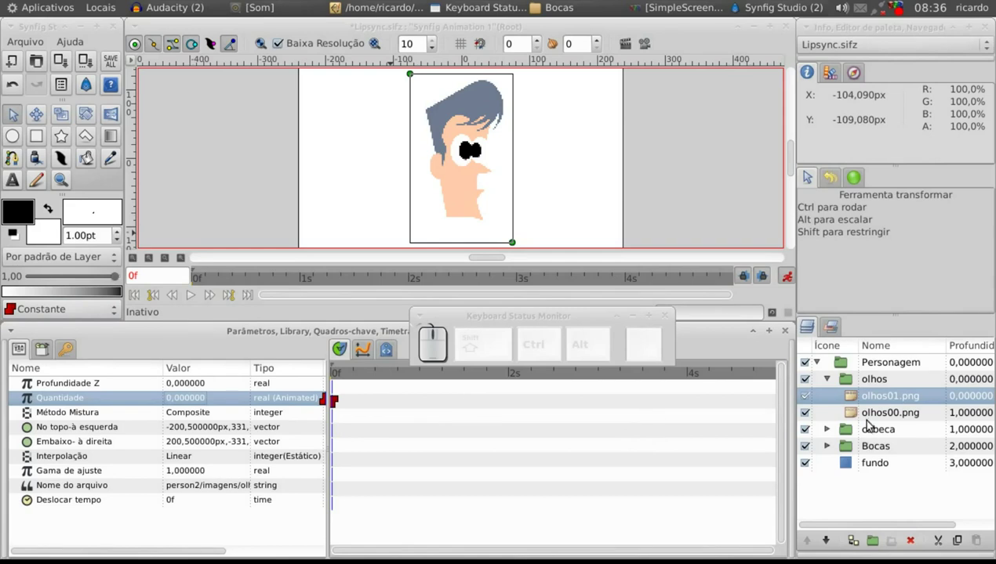
{"action": "left_click", "coordinate": [870, 413]}
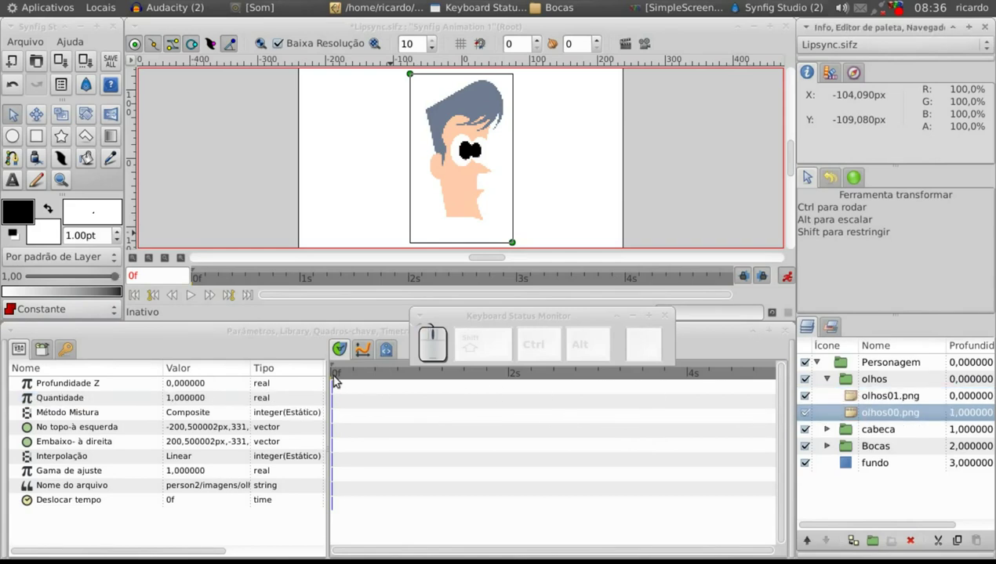
{"action": "left_click_drag", "start_coordinate": [337, 376], "coordinate": [454, 420]}
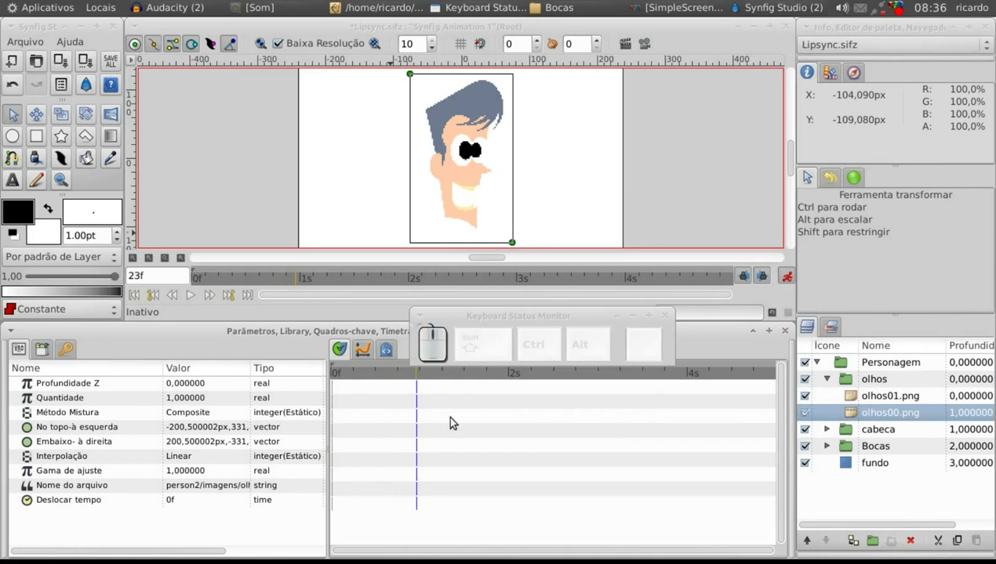
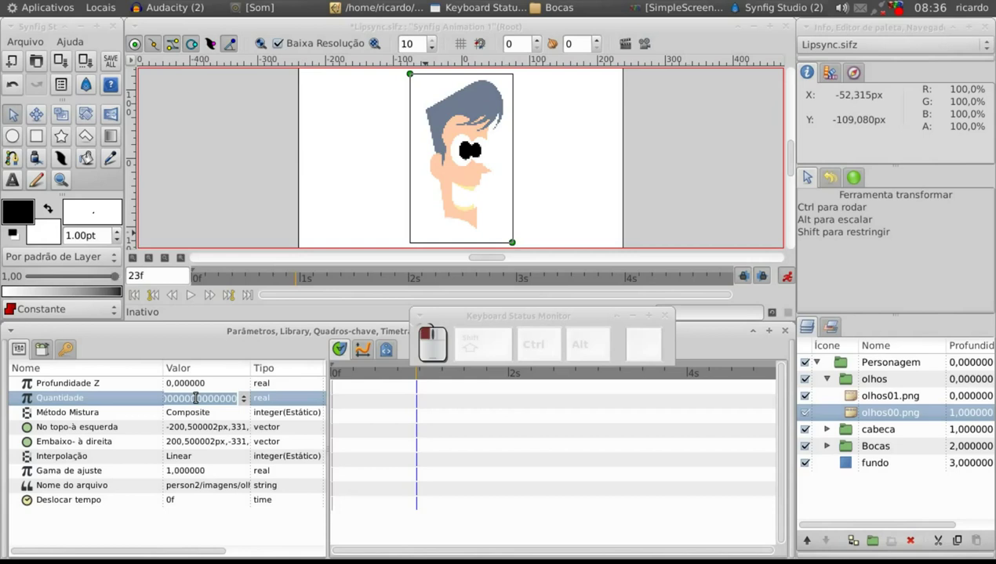
{"action": "key", "text": "0"}
{"action": "key", "text": "Return"}
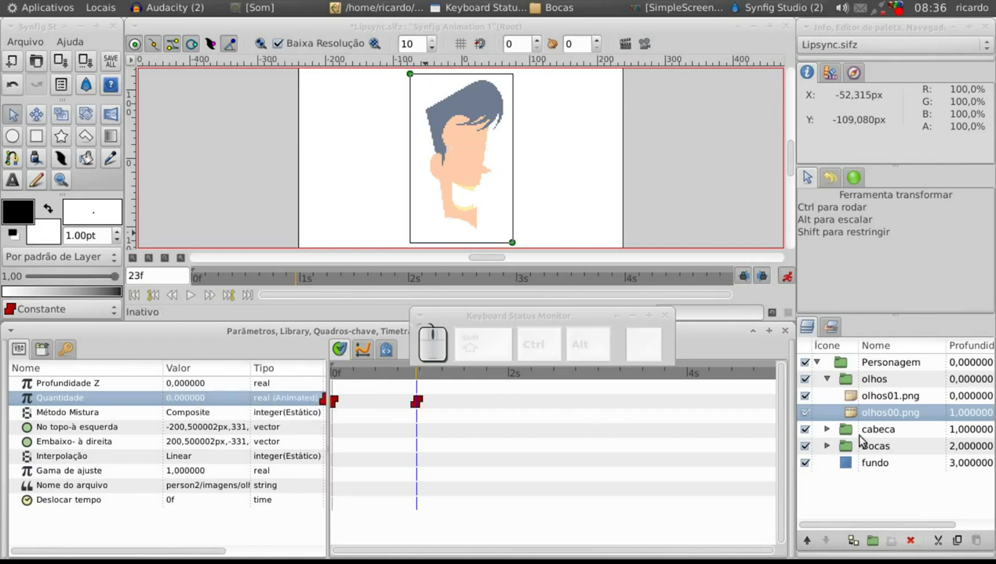
- Key the eye Amount to 1 at 23f and to 0 at 1s 1f to shape the blink
{"action": "left_click", "coordinate": [877, 396]}
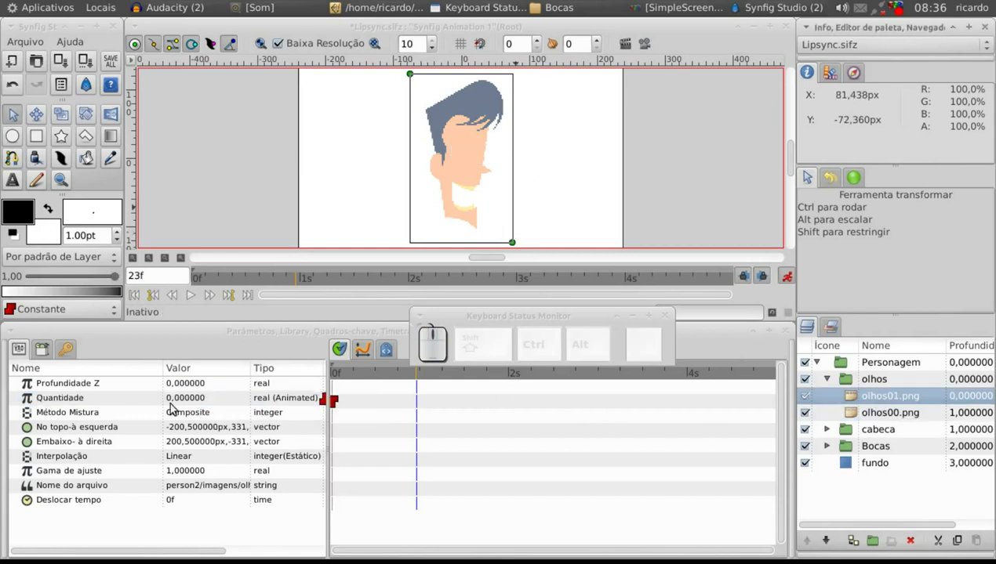
{"action": "left_click", "coordinate": [175, 396]}
{"action": "key", "text": "1"}
{"action": "key", "text": "Return"}
{"action": "left_click_drag", "start_coordinate": [418, 373], "coordinate": [430, 411]}
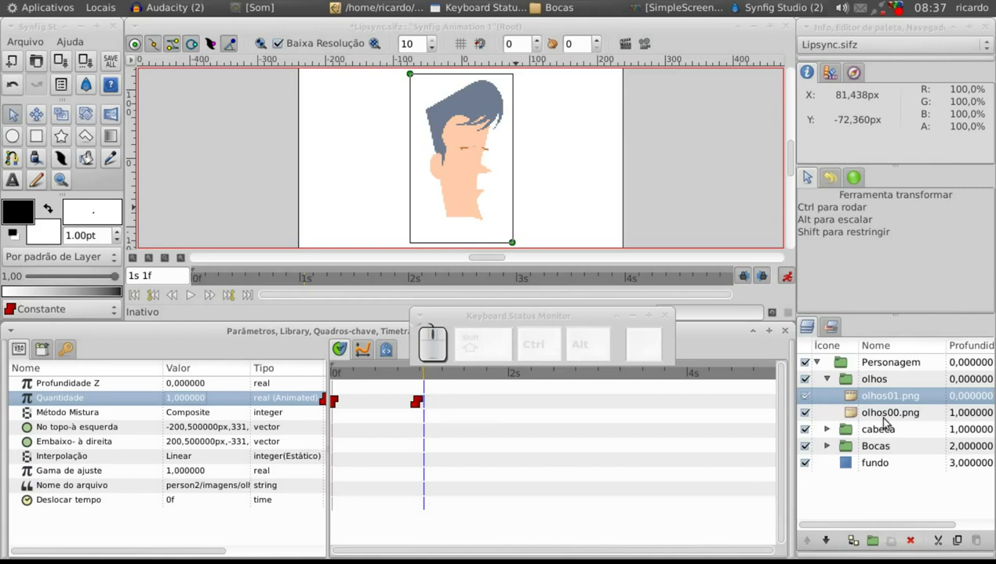
{"action": "left_click", "coordinate": [190, 399]}
{"action": "key", "text": "0"}
{"action": "key", "text": "Return"}
- Key the eye Amount back to 1 and return the time cursor to frame 0
{"action": "left_click", "coordinate": [873, 408]}
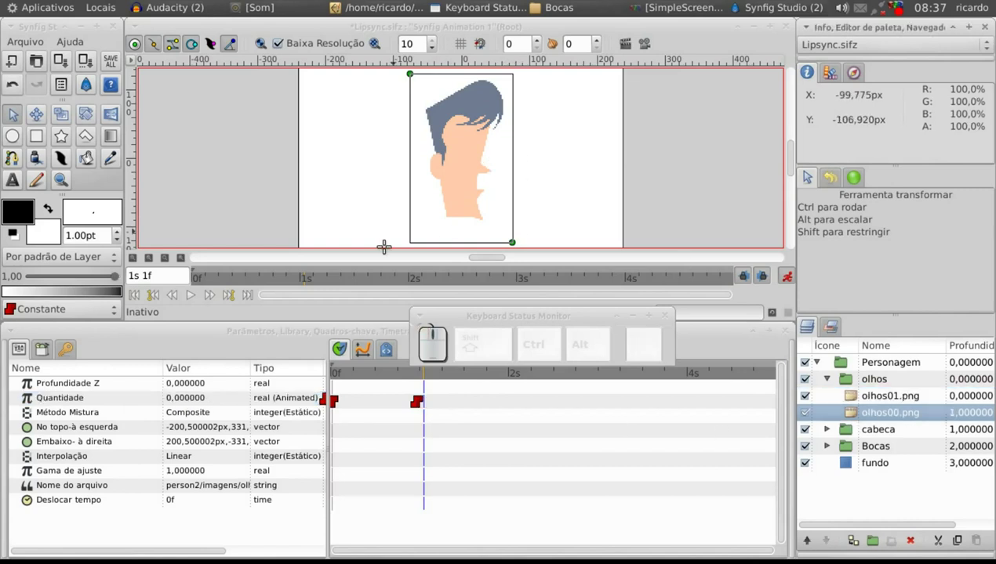
{"action": "left_click", "coordinate": [183, 401]}
{"action": "key", "text": "1"}
{"action": "key", "text": "Return"}
{"action": "left_click_drag", "start_coordinate": [428, 373], "coordinate": [853, 405]}
{"action": "left_click", "coordinate": [854, 396]}
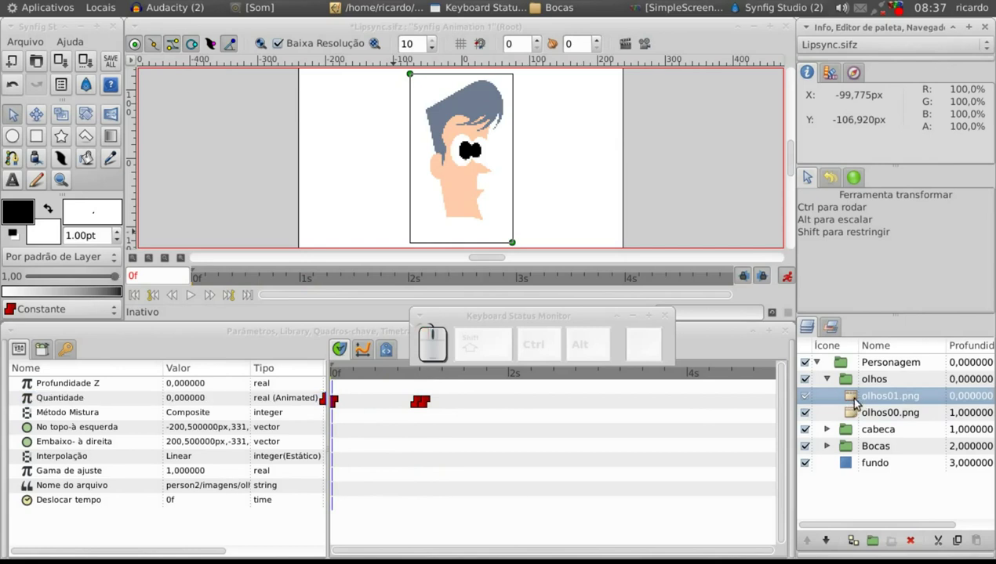
- Add a Time Loop layer above the eye images, turn off animate mode and disconnect its Duration waypoints
{"action": "right_click", "coordinate": [857, 401]}
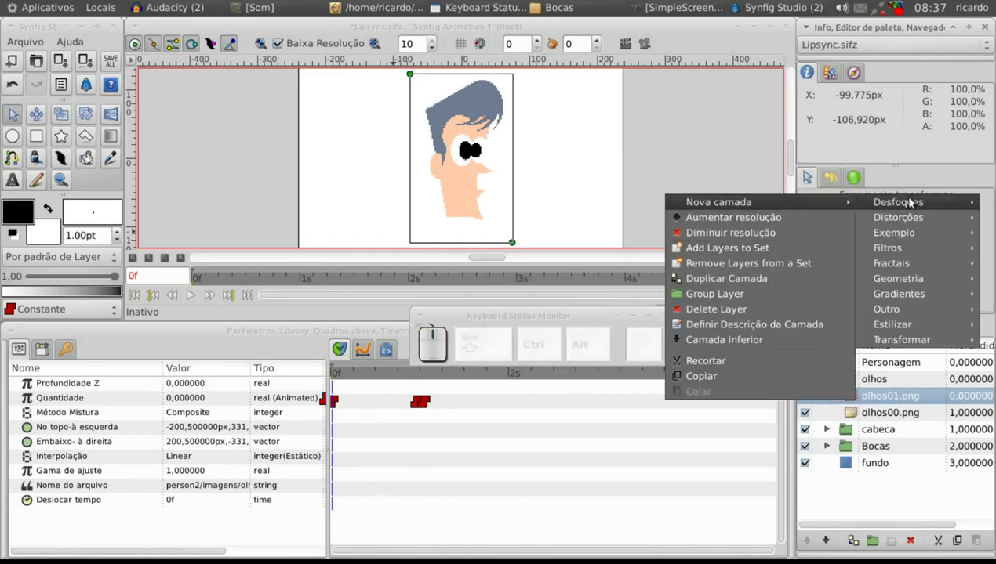
{"action": "left_click", "coordinate": [760, 415]}
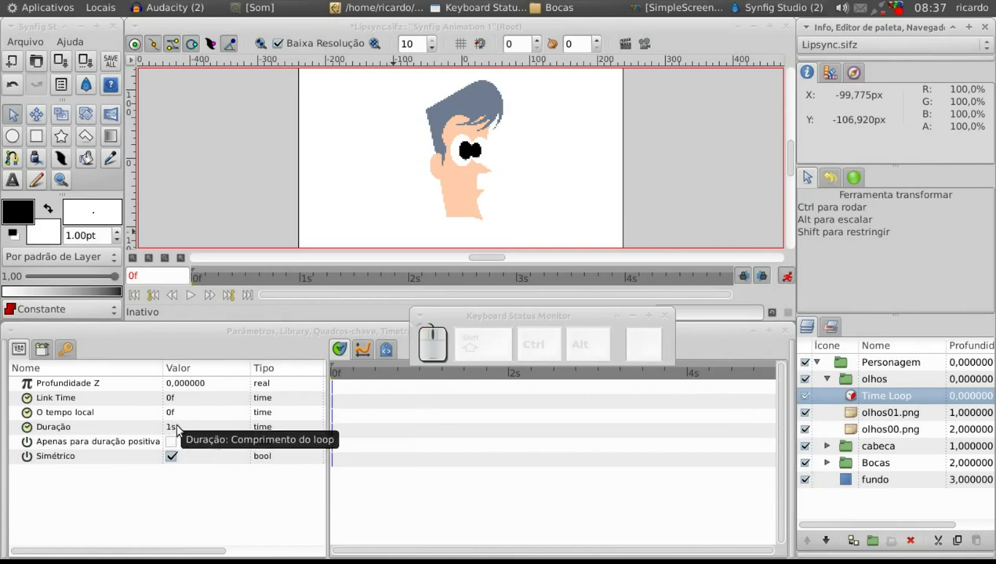
{"action": "left_click", "coordinate": [878, 414]}
{"action": "left_click", "coordinate": [429, 373]}
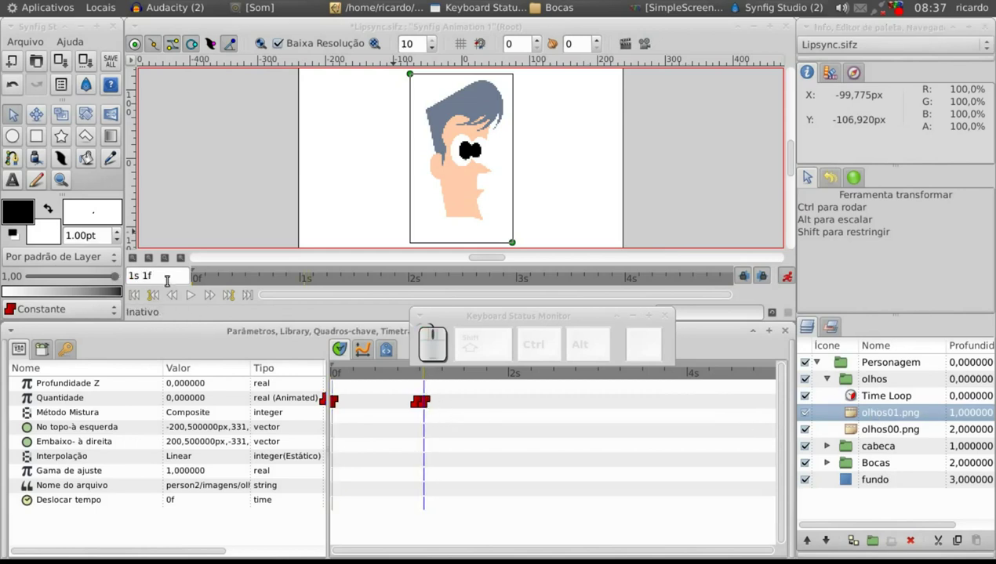
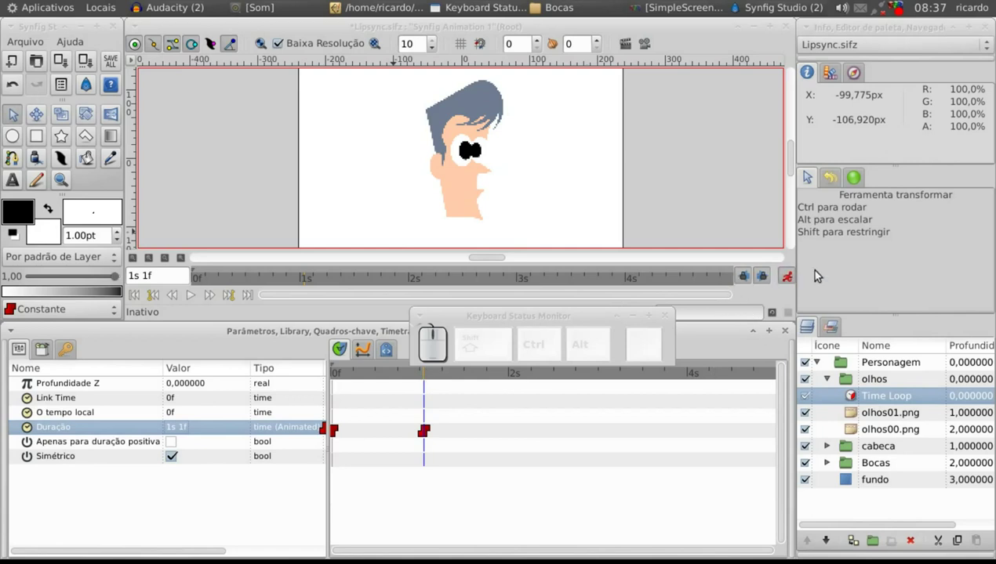
{"action": "left_click", "coordinate": [791, 281]}
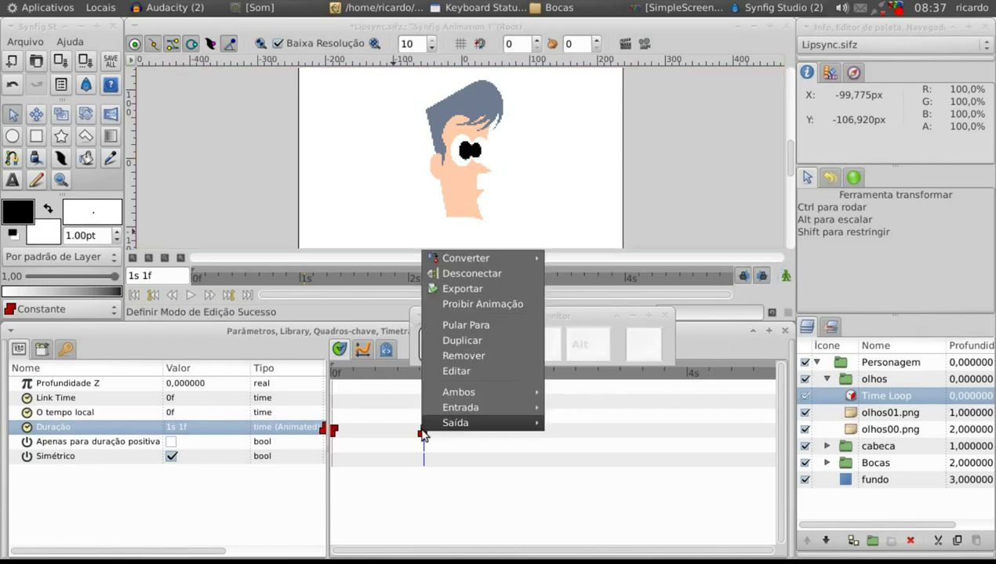
{"action": "left_click", "coordinate": [463, 387]}
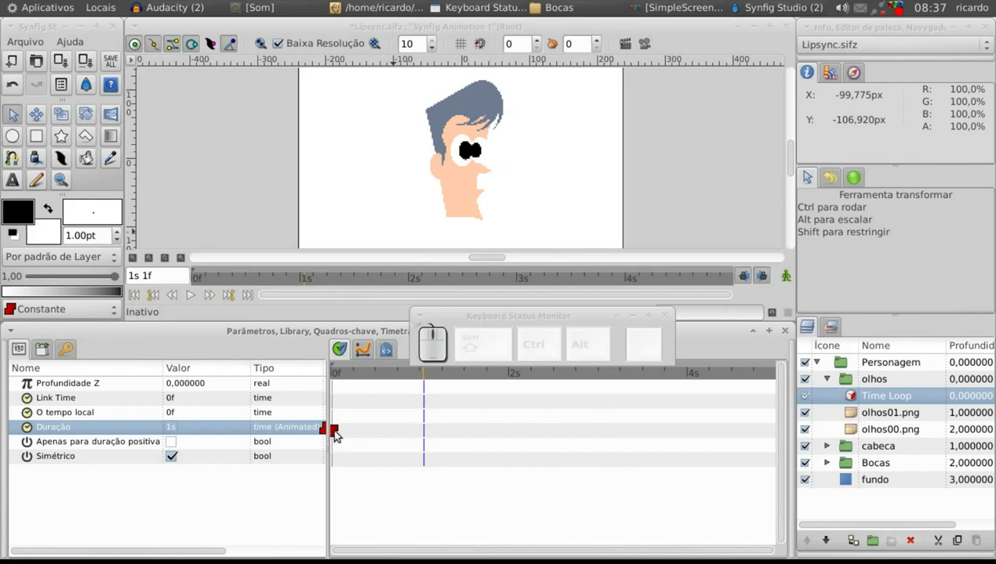
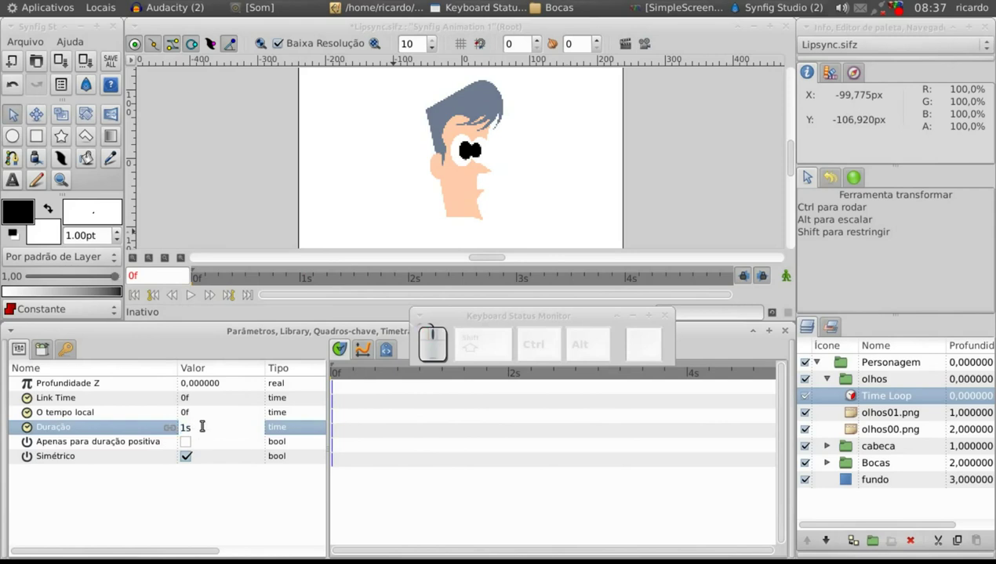
- Set the eye Time Loop's Duration to 1s 1f
{"action": "key", "text": "1"}
{"action": "key", "text": "f"}
{"action": "key", "text": "Return"}
- Play the animation to preview the repeating blink, then scrub back through it
{"action": "left_click_drag", "start_coordinate": [340, 380], "coordinate": [255, 297]}
{"action": "left_click", "coordinate": [191, 299]}
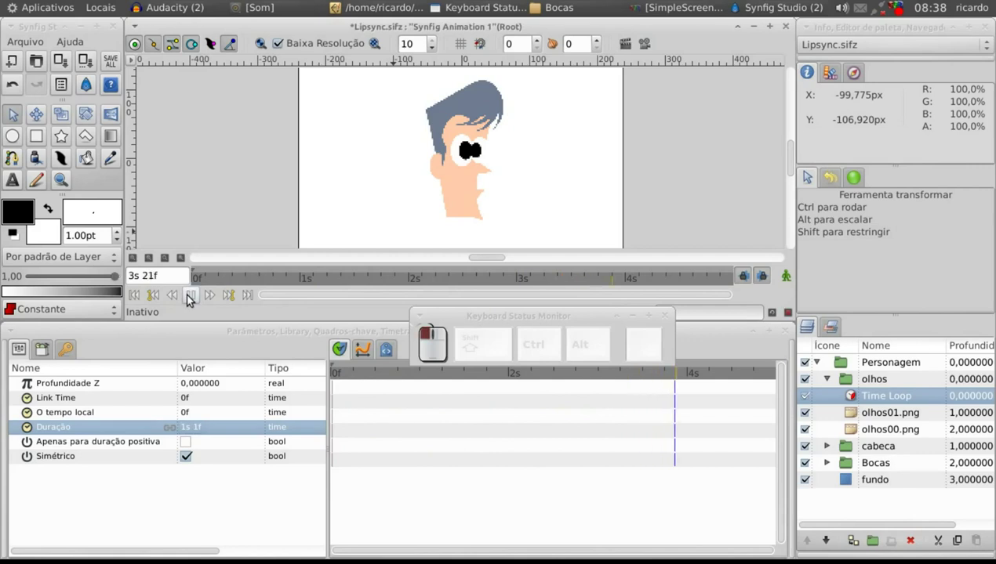
{"action": "left_click", "coordinate": [192, 296]}
{"action": "left_click_drag", "start_coordinate": [339, 371], "coordinate": [192, 296]}
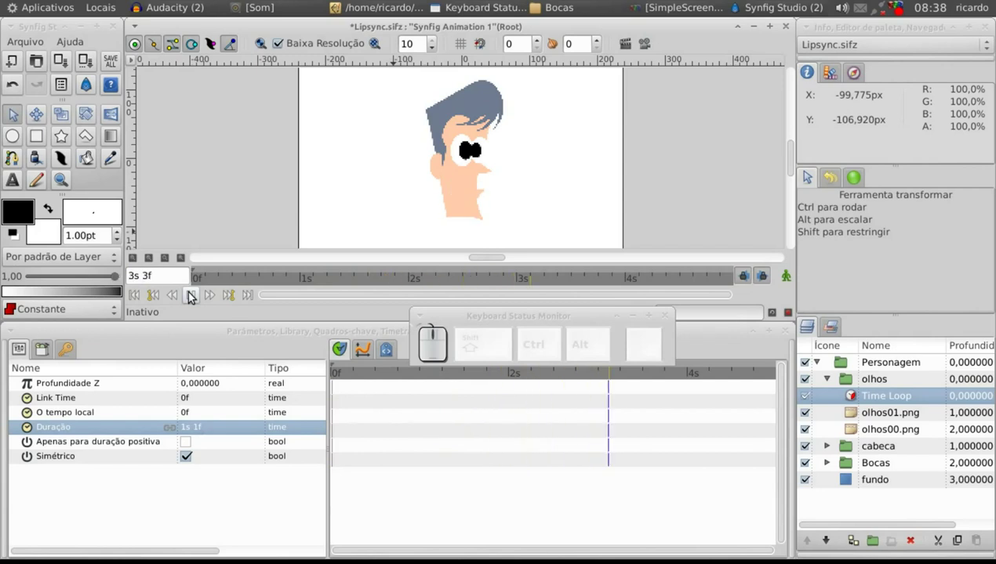
{"action": "left_click", "coordinate": [192, 296]}
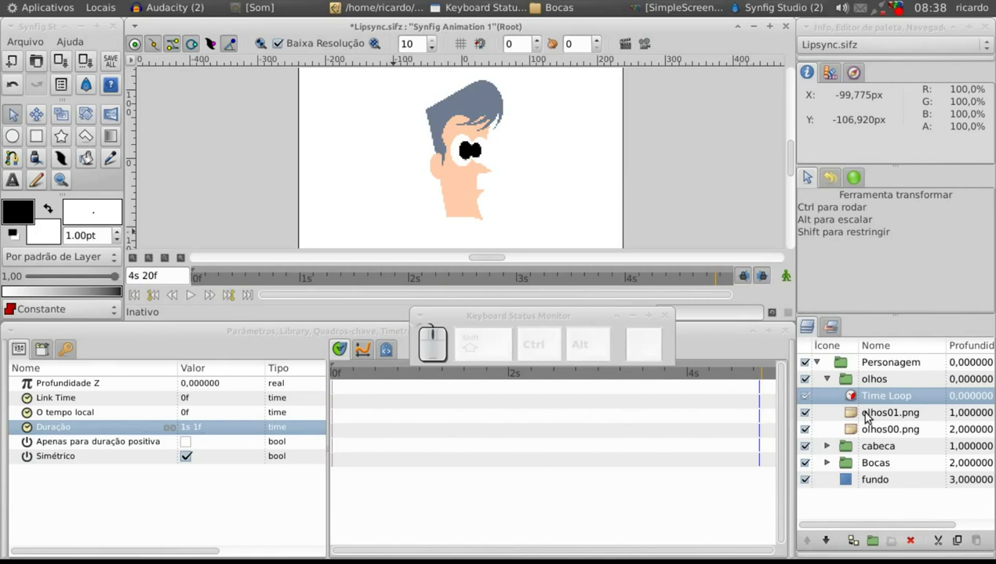